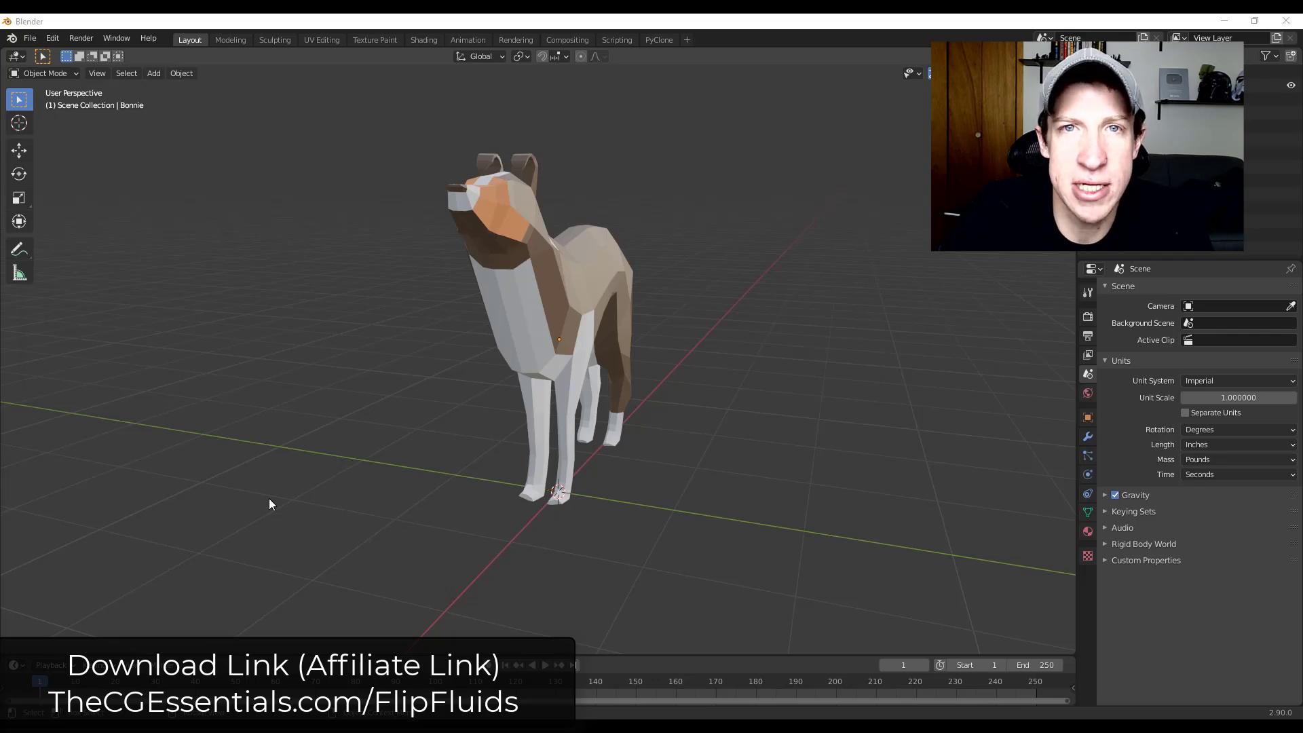
Select the low-poly dog model and delete it, leaving the scene empty.
key(n)
click(622, 325)
click(604, 318)
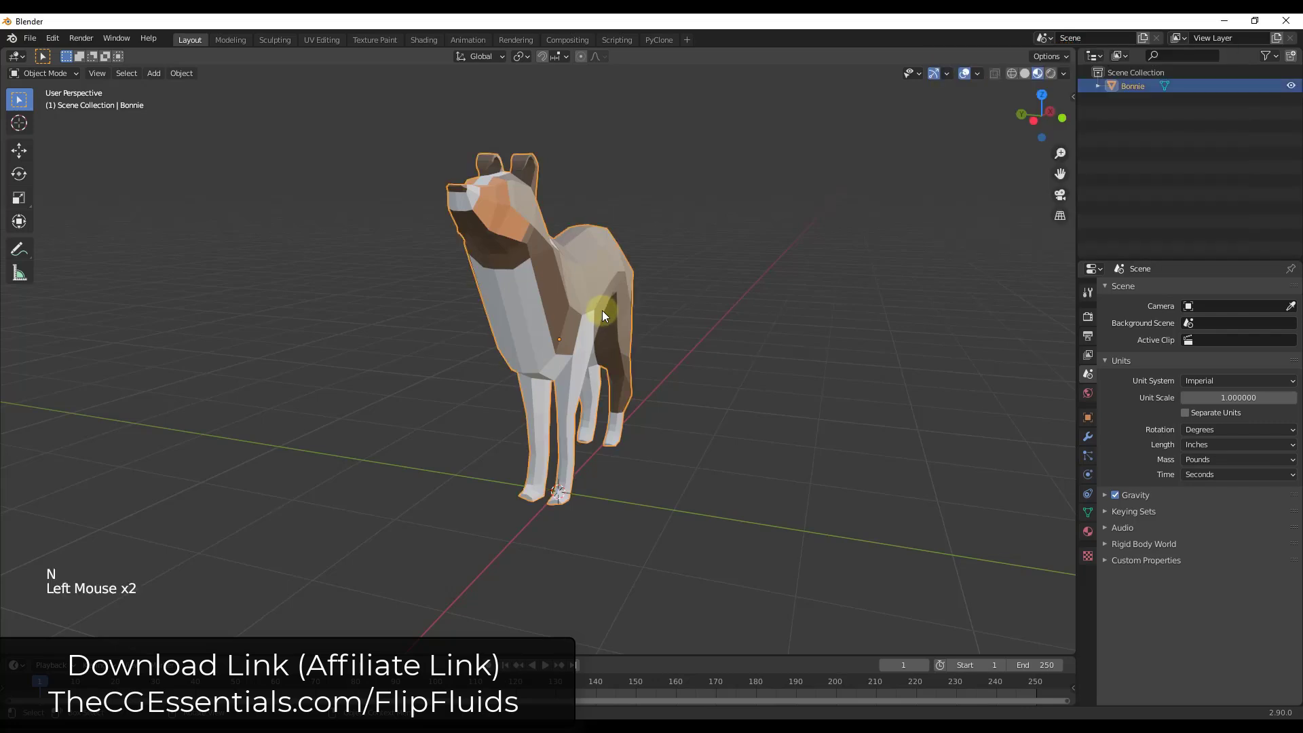
key(Delete)
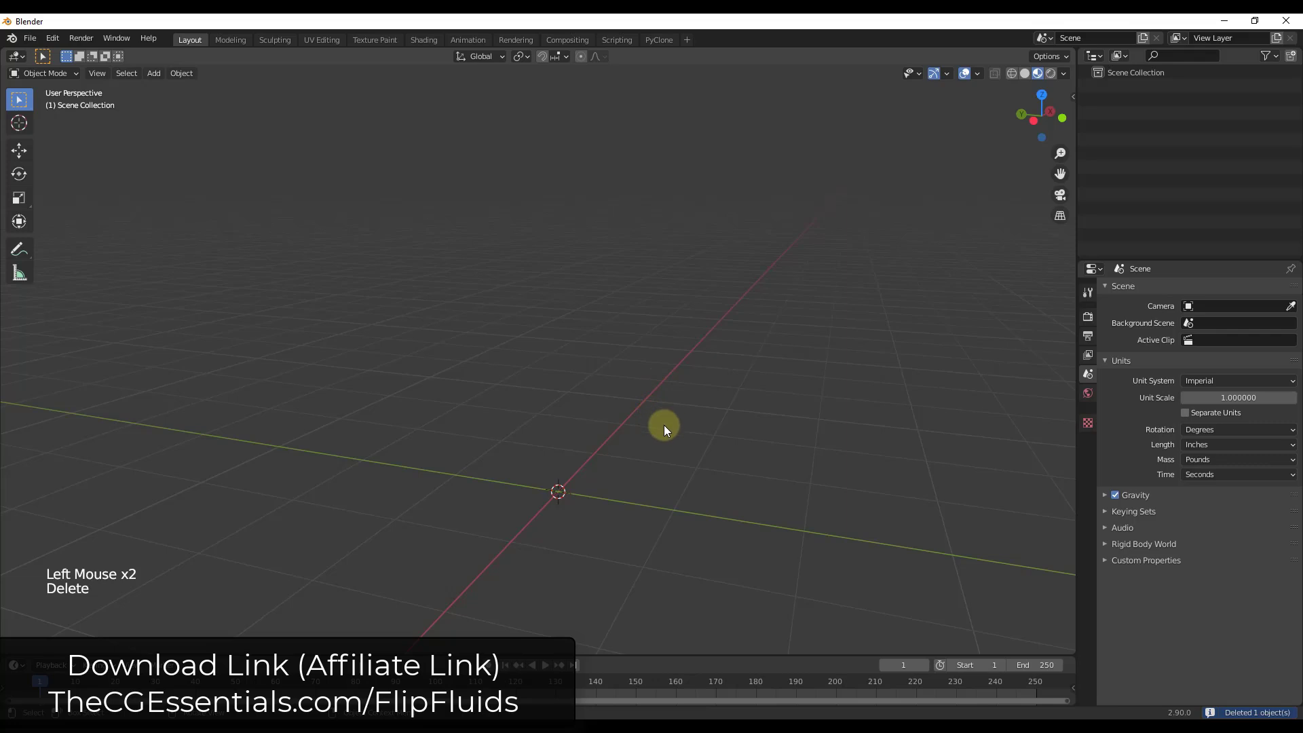
Add a cube and enable FLIP Fluid physics on it with Type set to Domain.
key(shift+a)
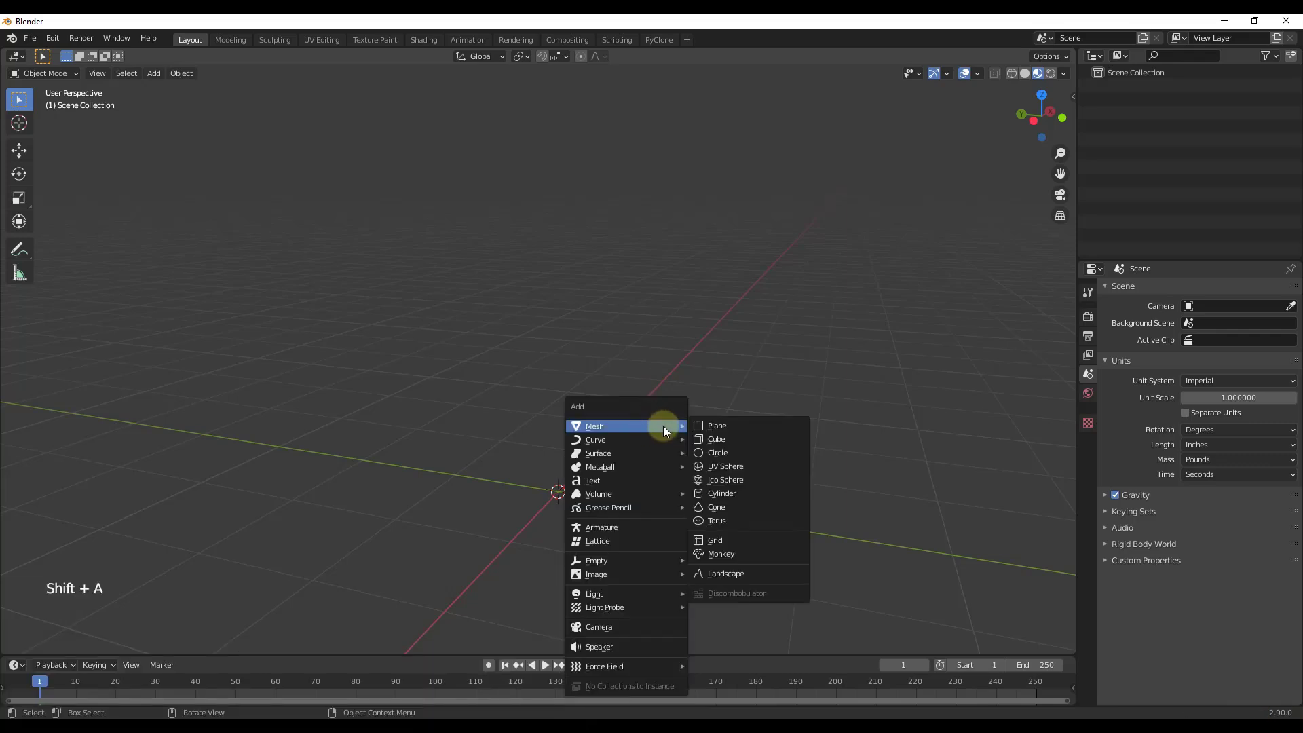
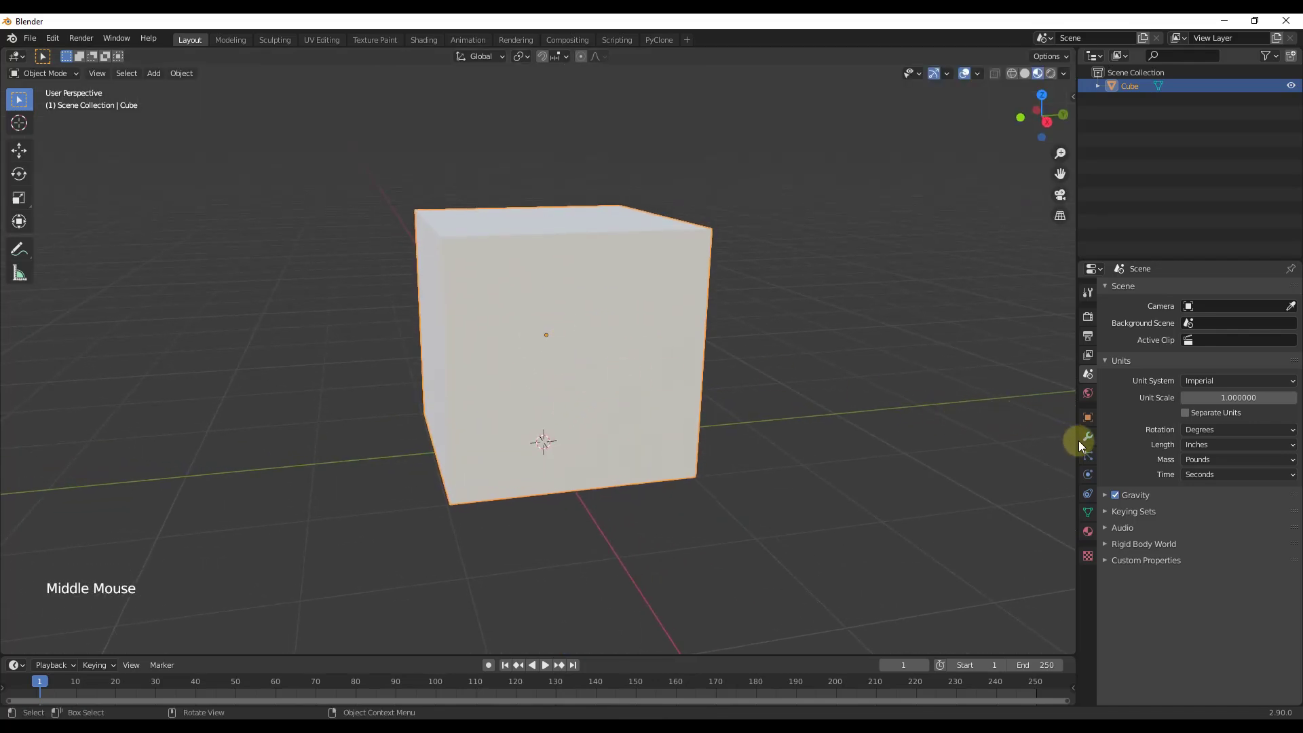
click(1085, 435)
click(1088, 456)
click(1093, 482)
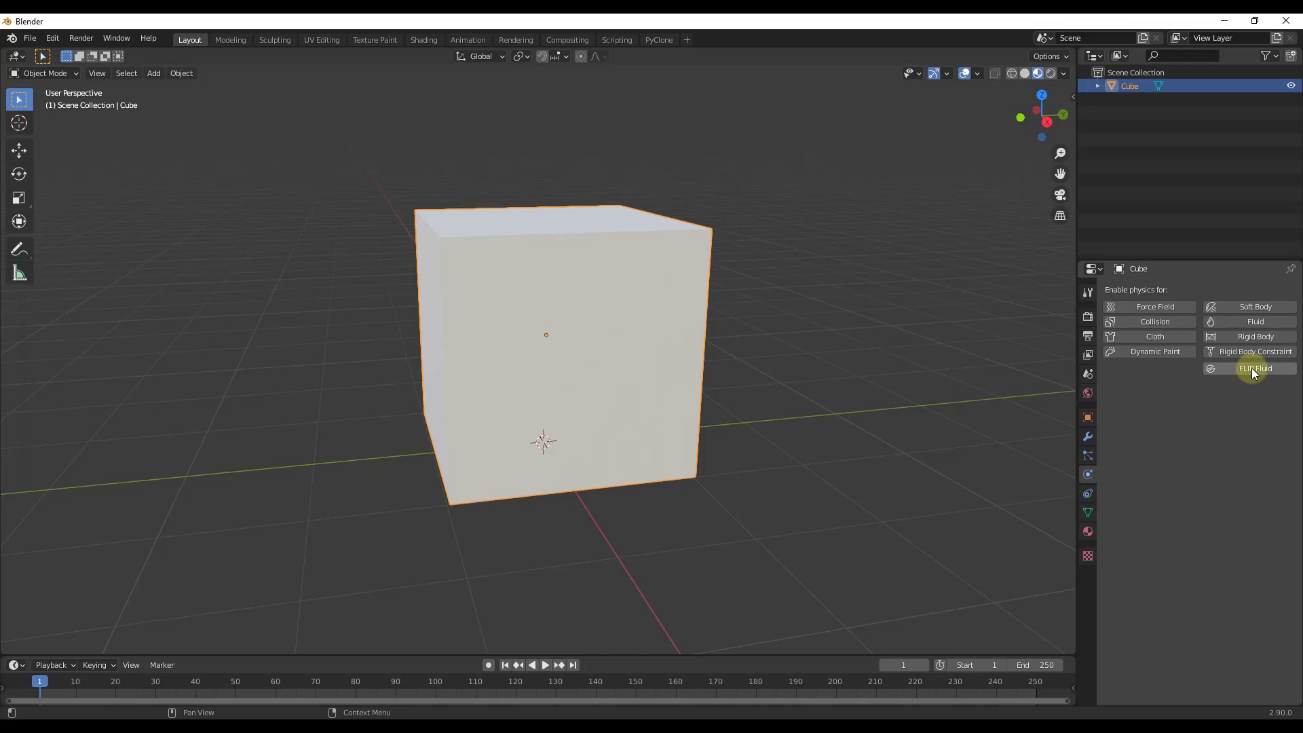
click(1249, 374)
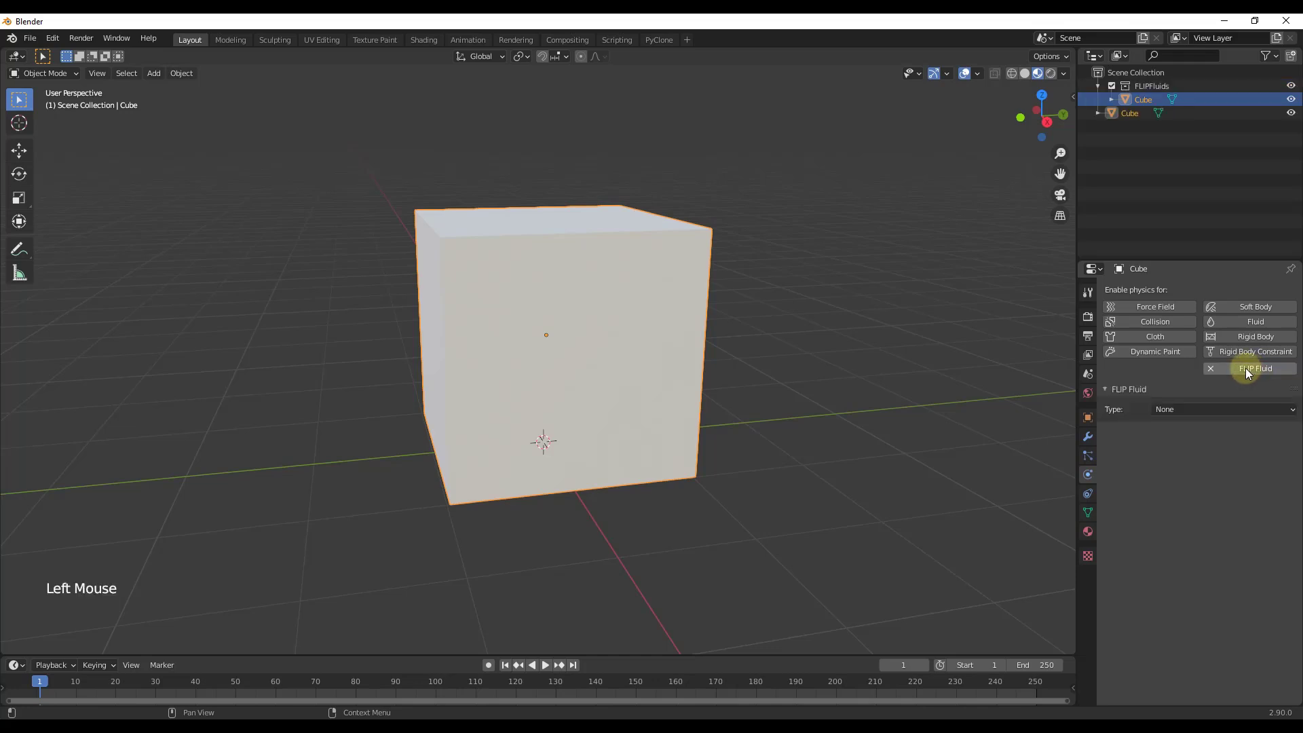
click(1190, 417)
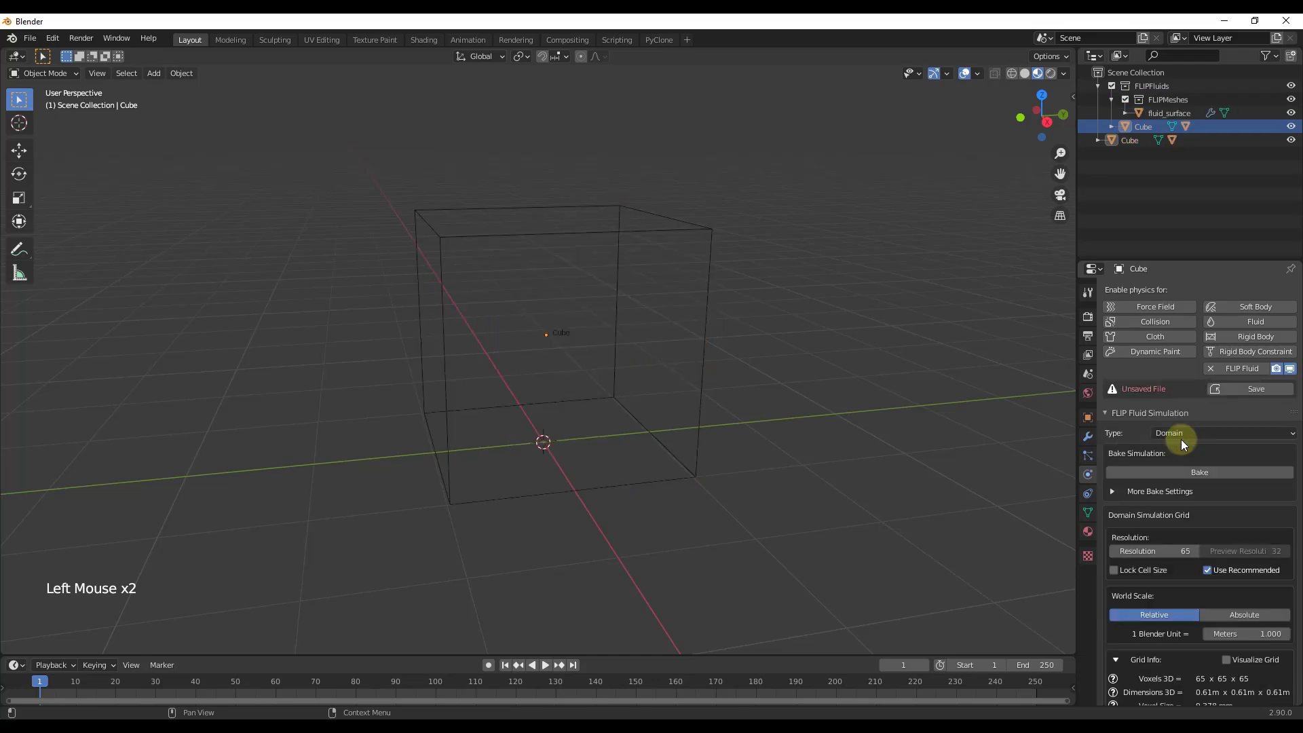
Orbit and zoom around the new domain cube to inspect it.
middle_click(795, 352)
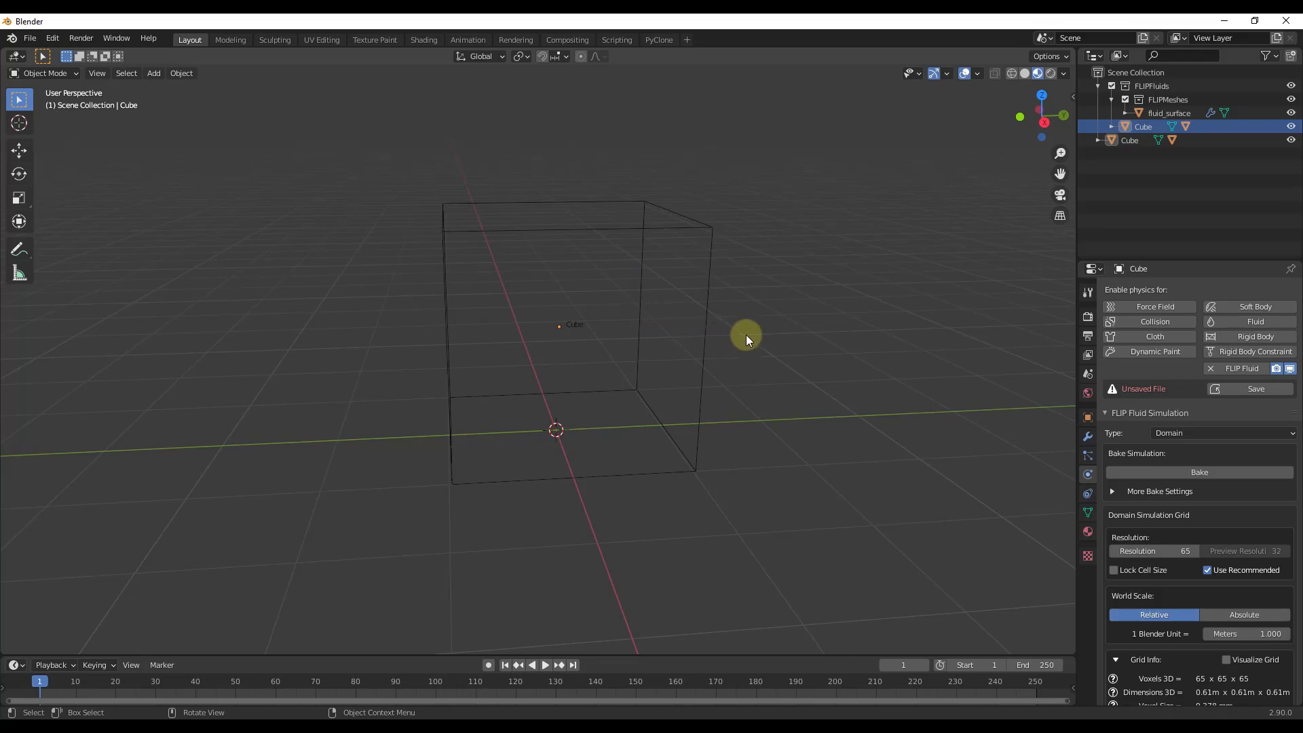
middle_click(719, 357)
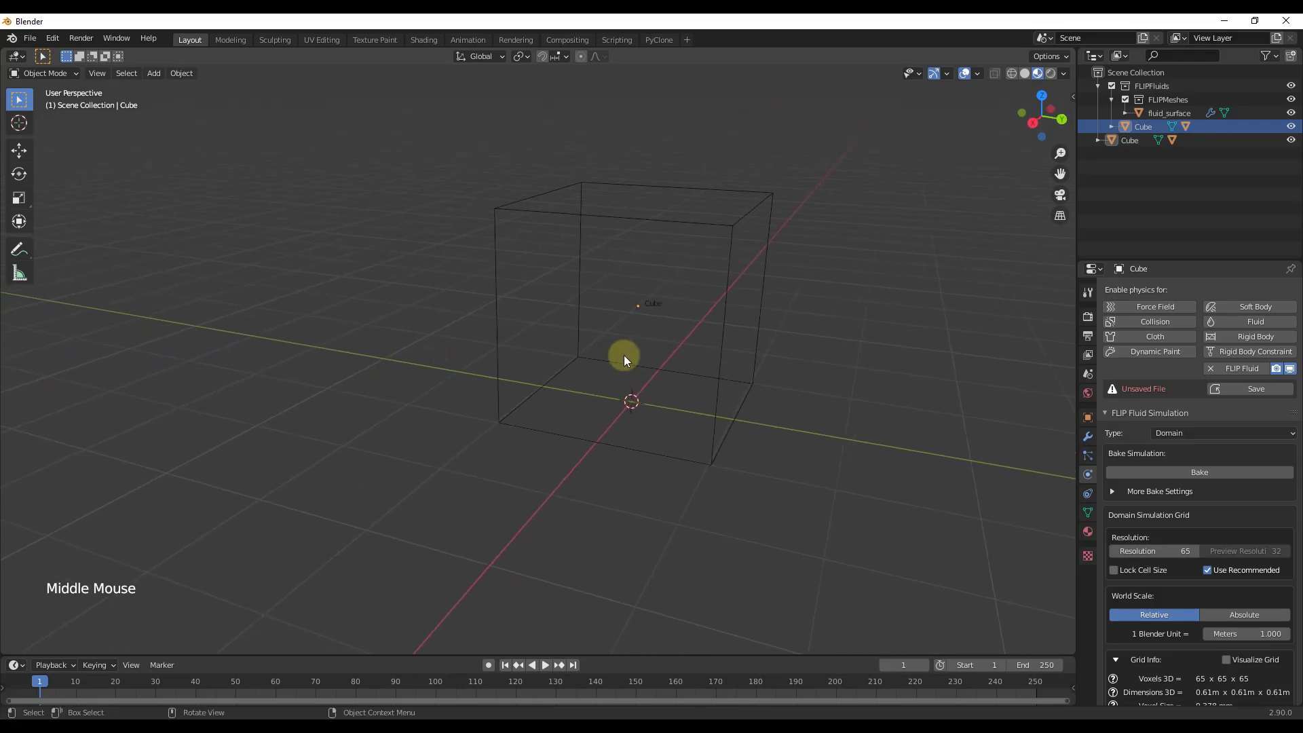
middle_click(687, 333)
scroll(up, 3)
Add a UV sphere and scale it down to sit inside the domain.
key(shift+a)
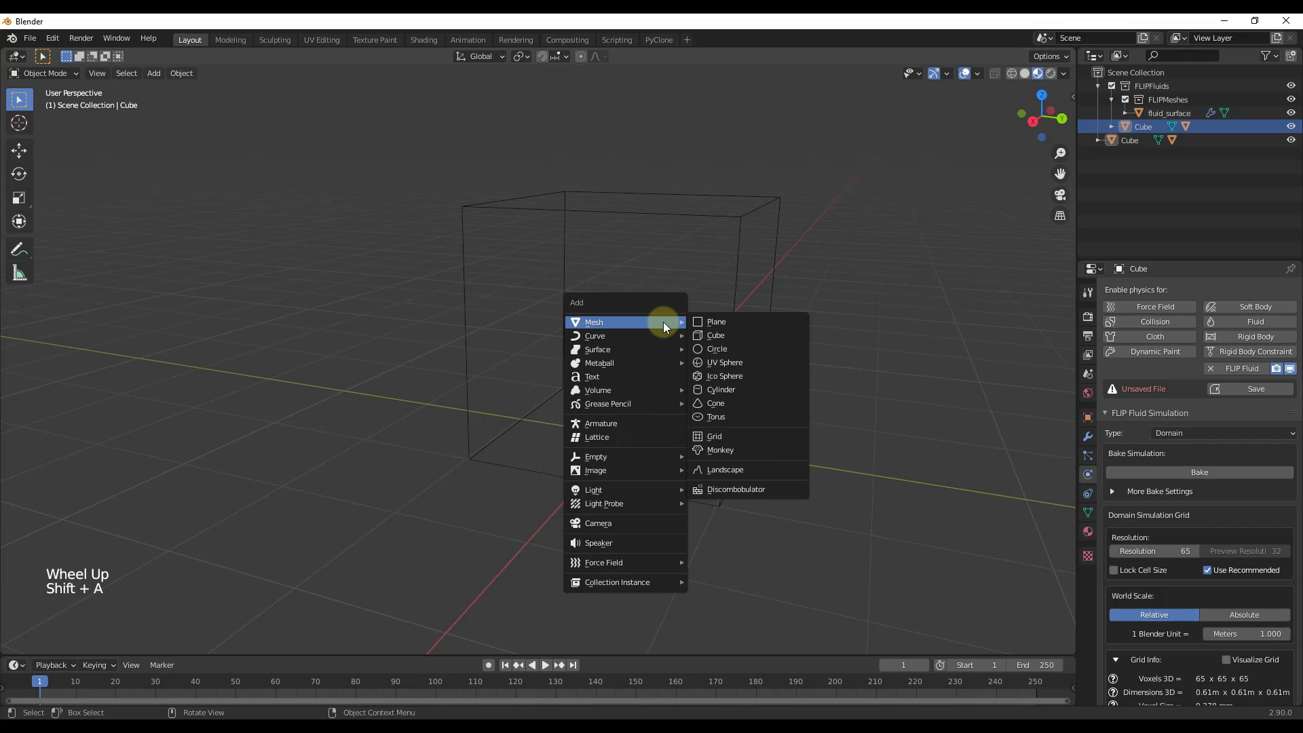
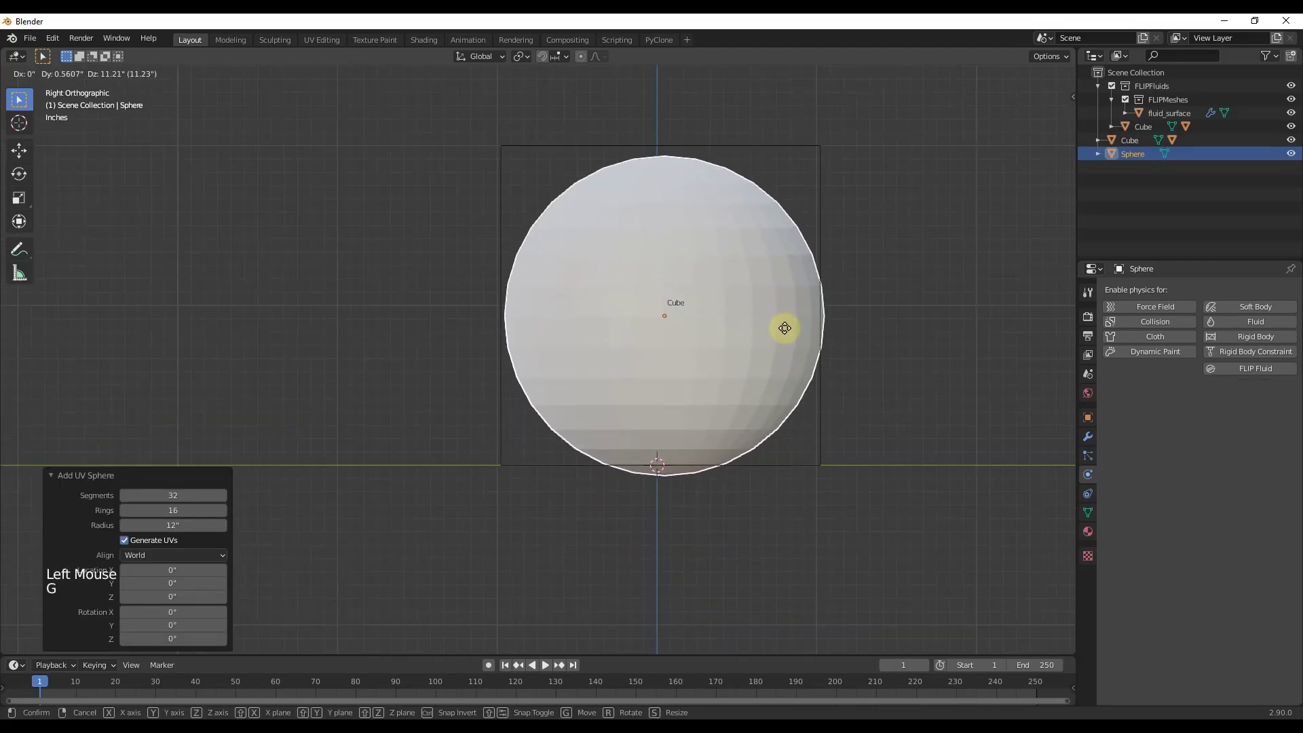
key(s)
middle_click(723, 317)
middle_click(589, 350)
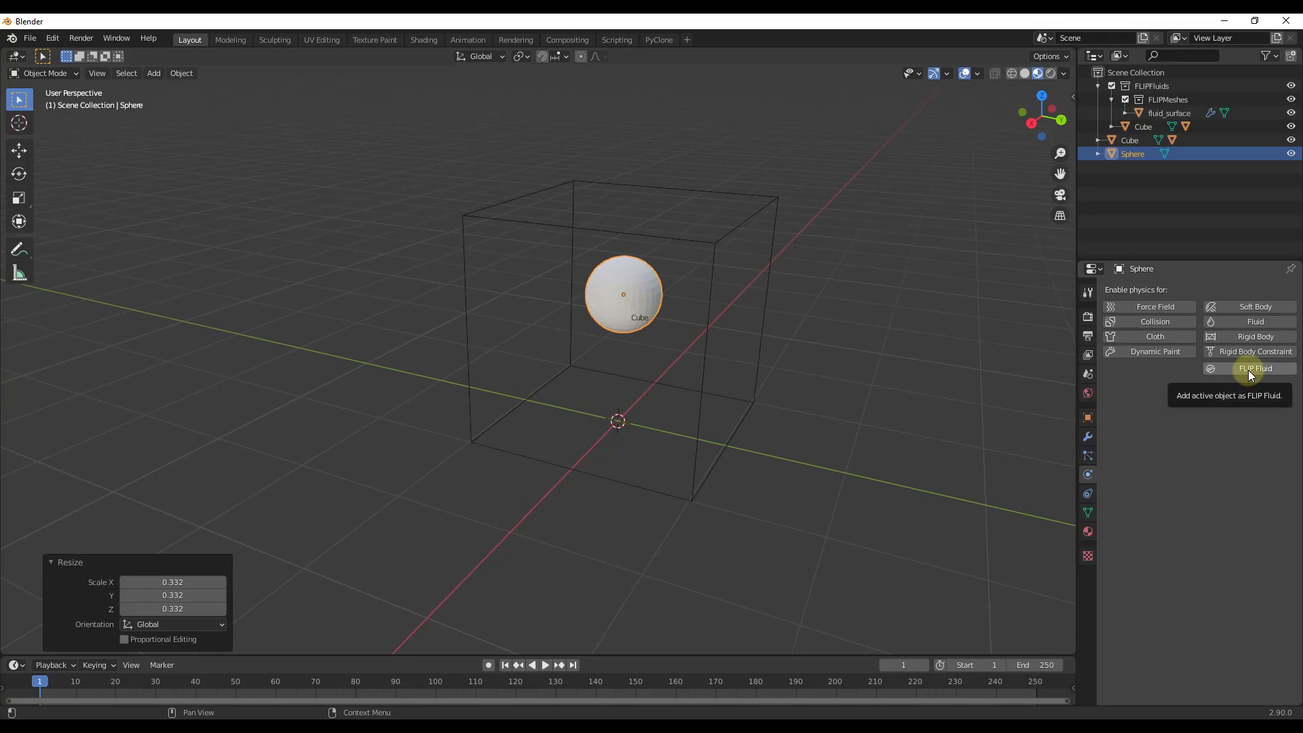
Enable FLIP Fluid on the sphere with Type Fluid, then select the domain cube.
click(1261, 373)
click(1206, 409)
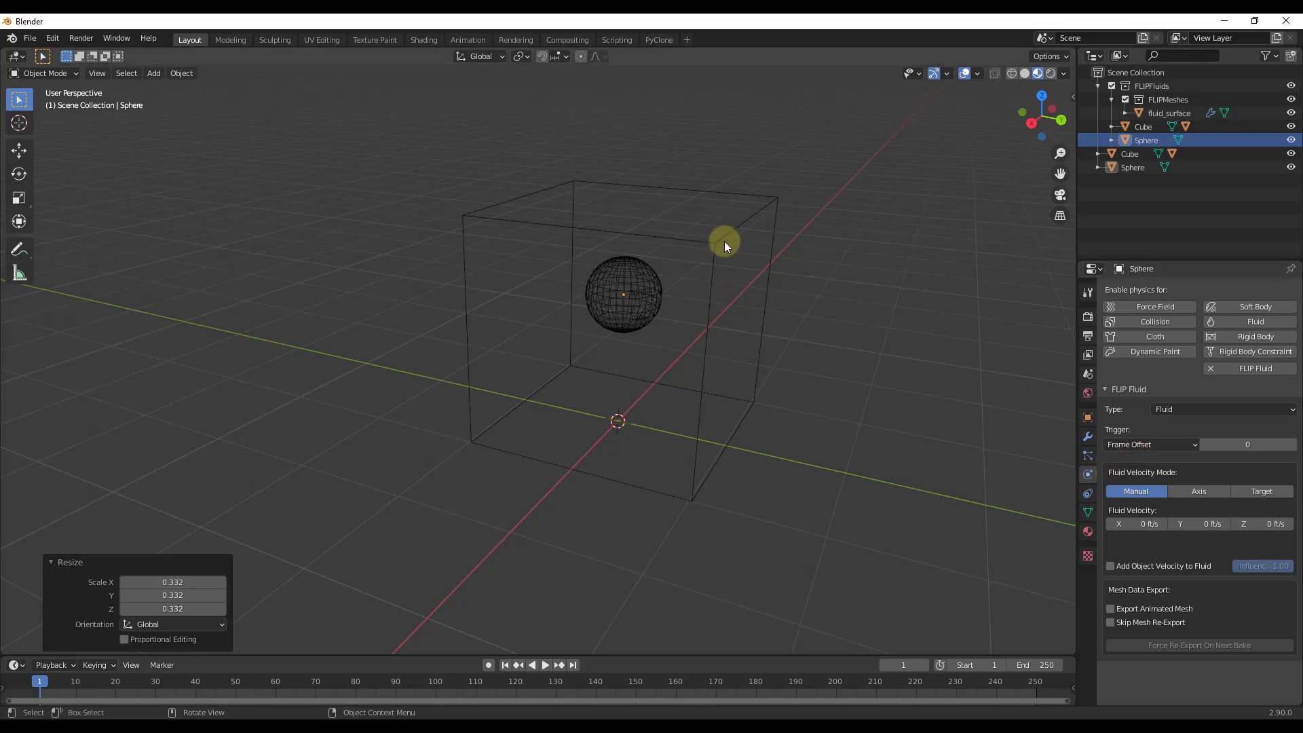
click(730, 246)
click(1192, 474)
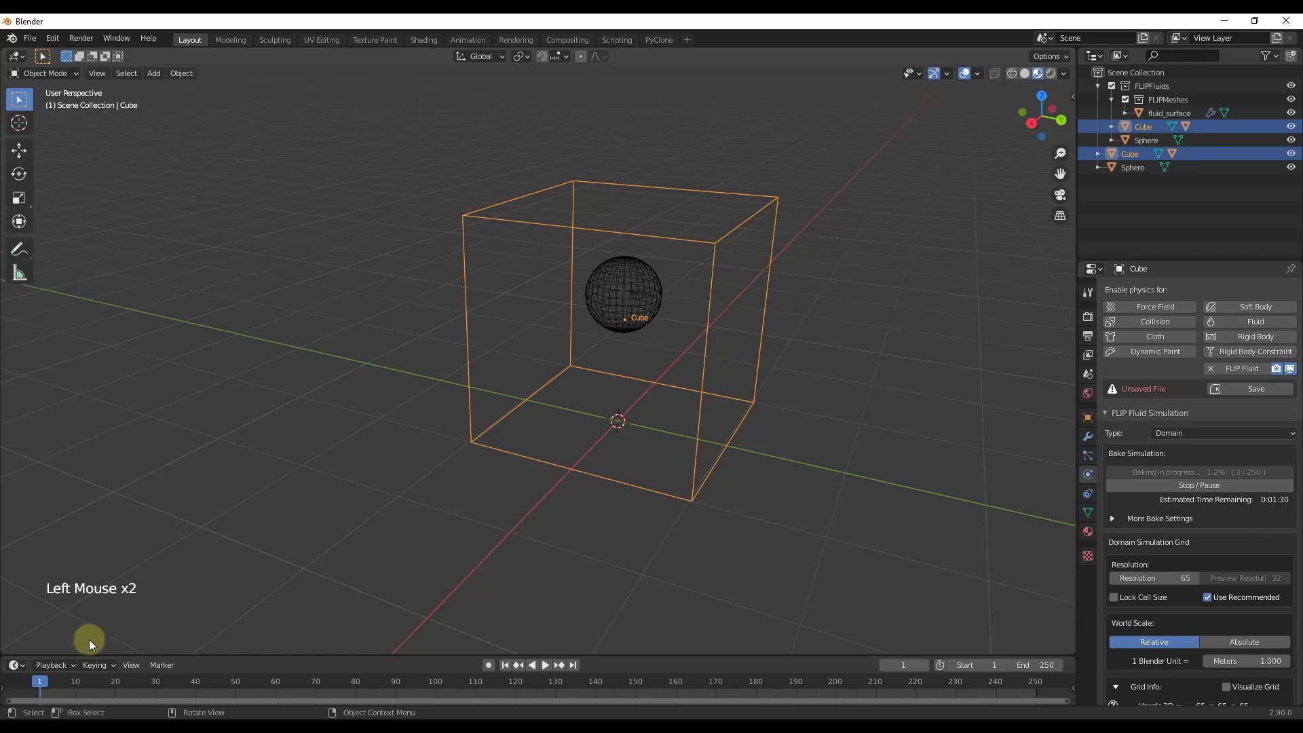
click(45, 688)
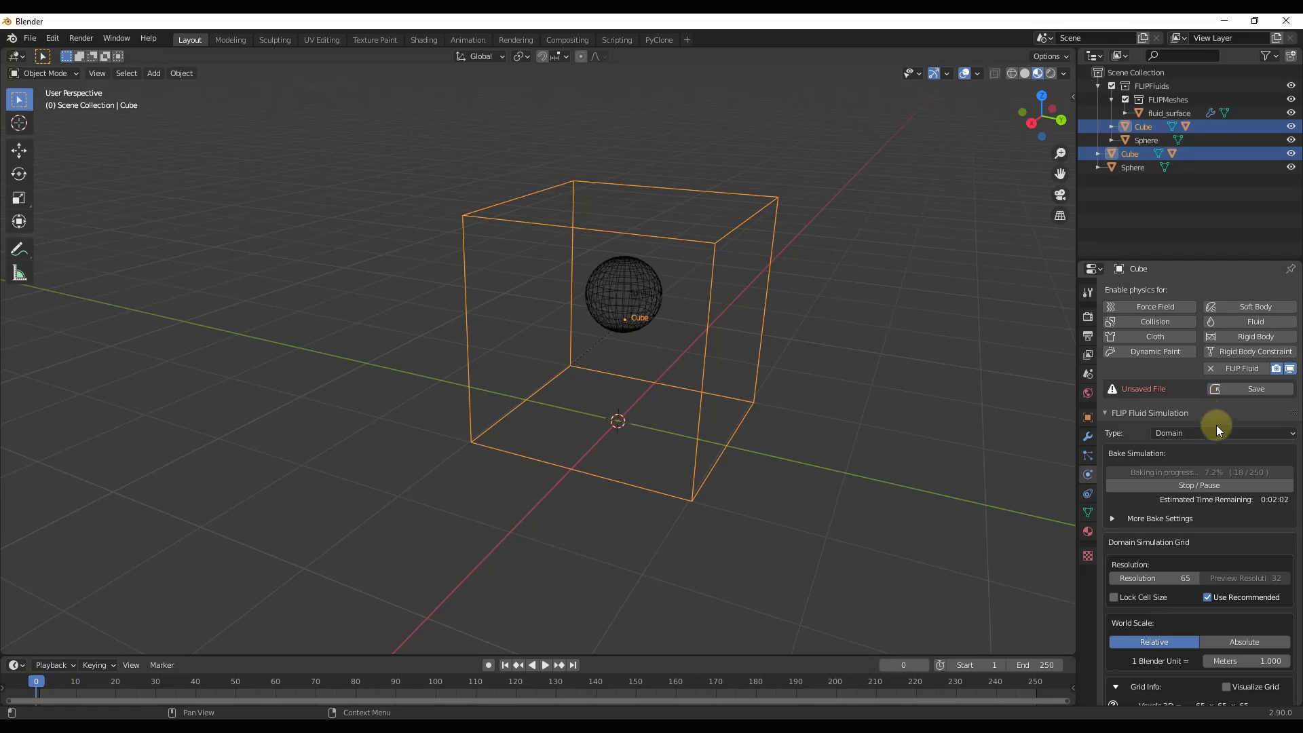
click(1215, 486)
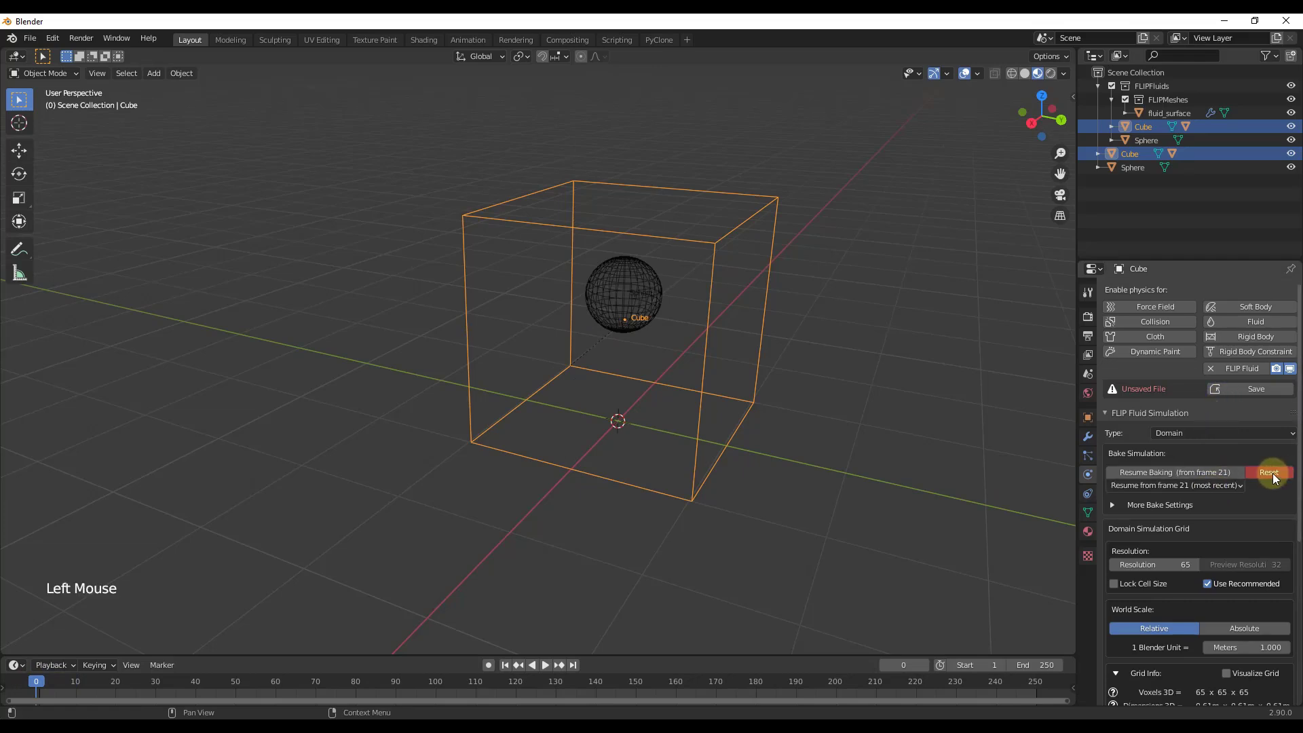
click(1275, 478)
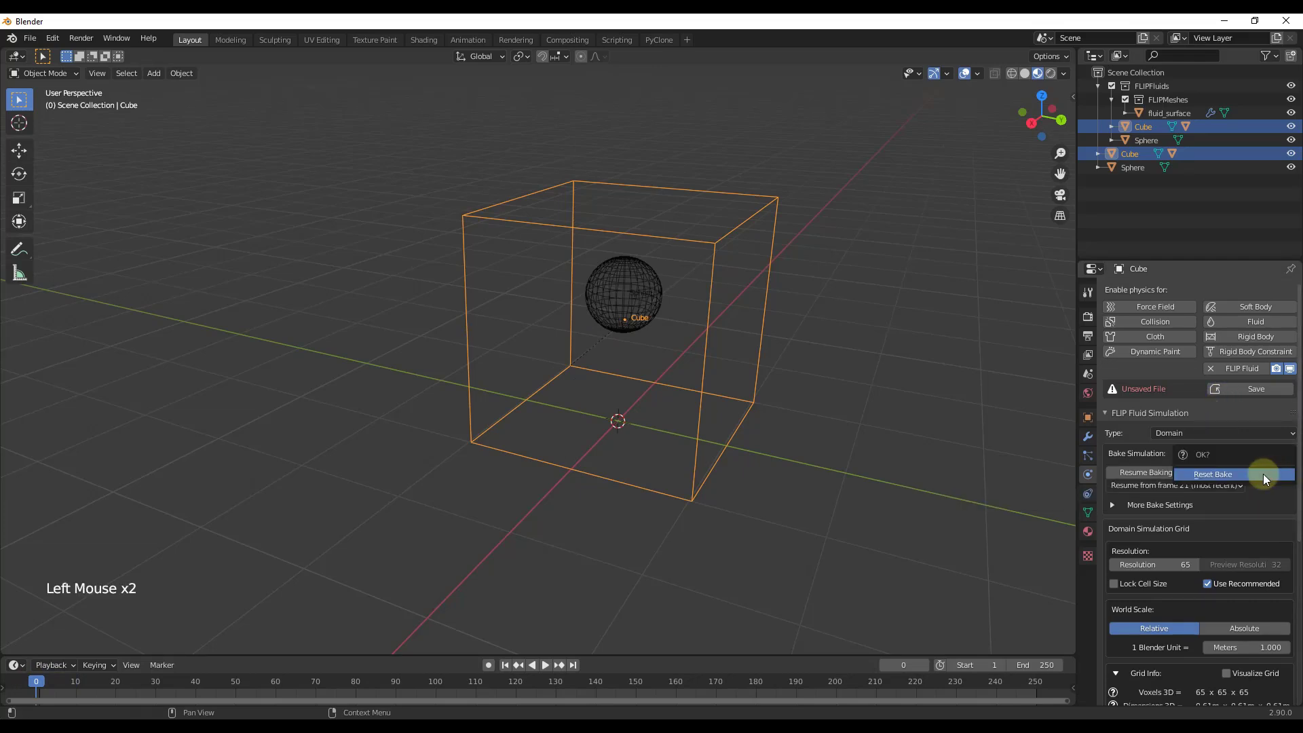
middle_click(685, 381)
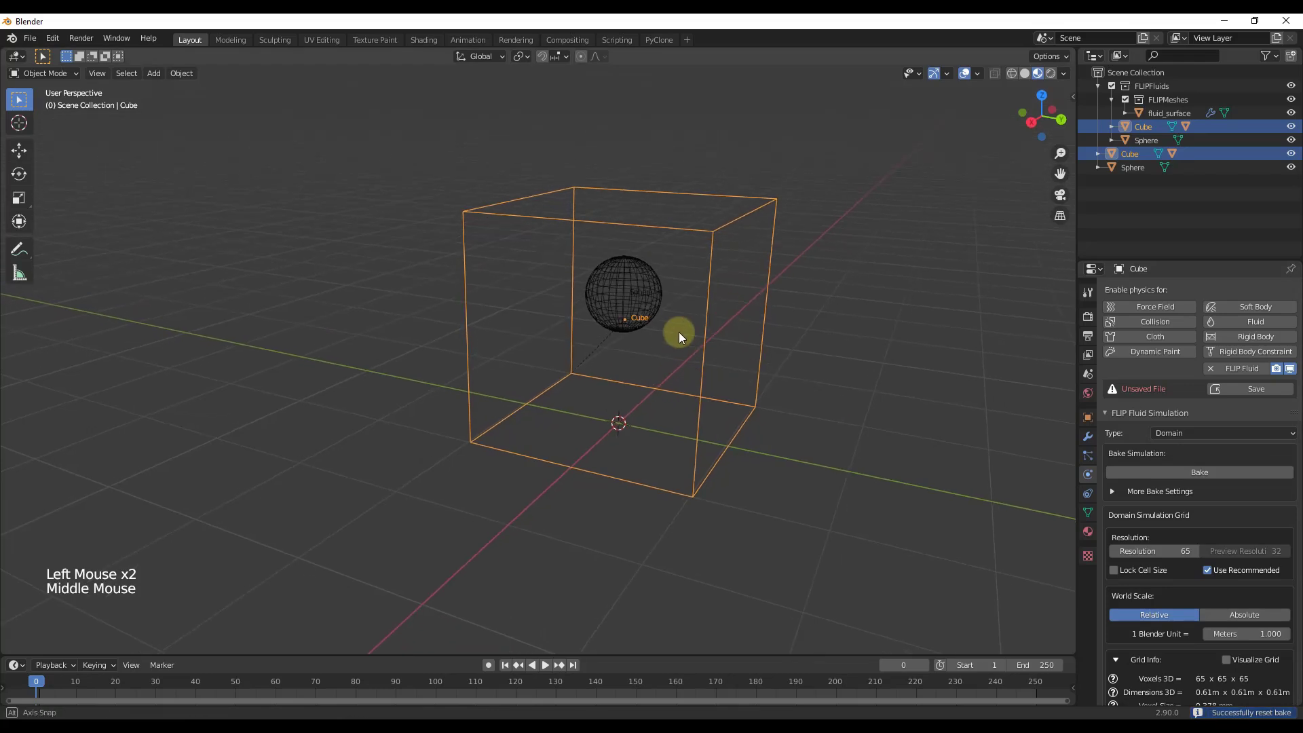
middle_click(679, 330)
scroll(up, 3)
middle_click(666, 339)
scroll(up, 3)
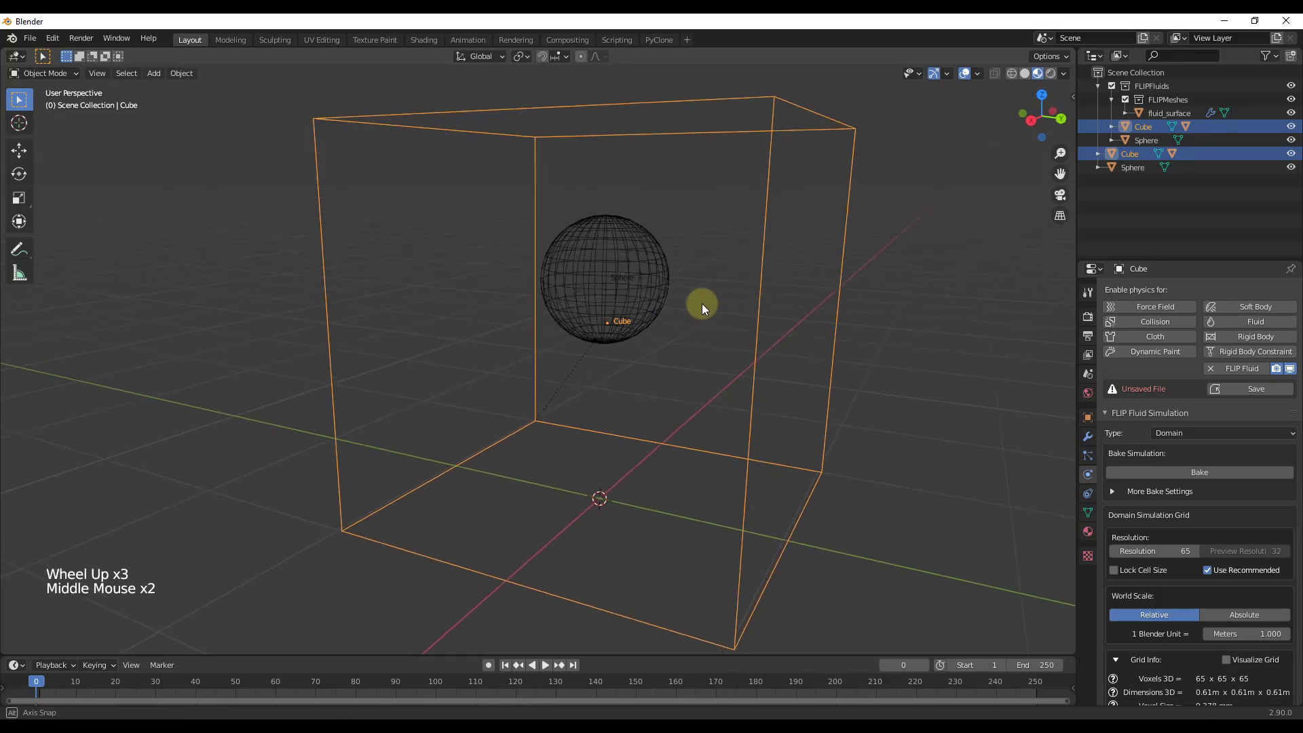
middle_click(697, 331)
Add a larger UV sphere below the fluid sphere, scaled to fill the domain, viewed in wireframe.
key(shift+a)
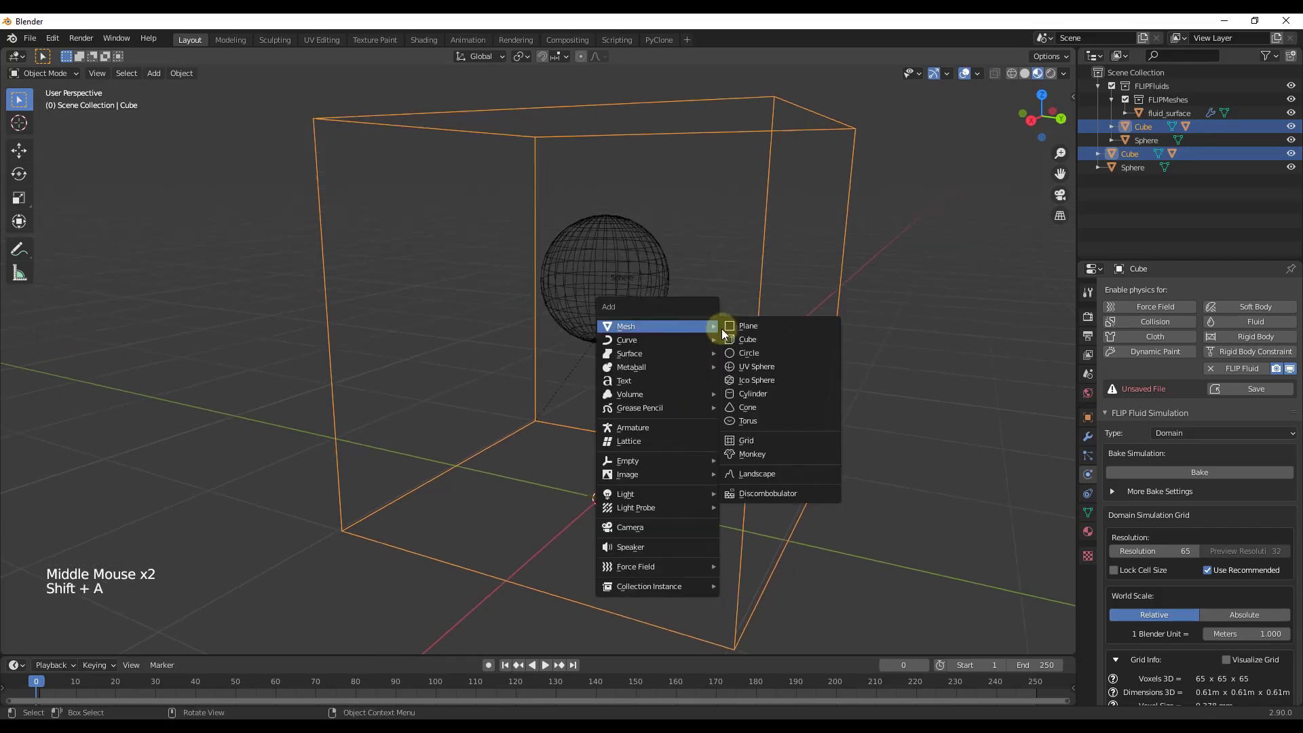
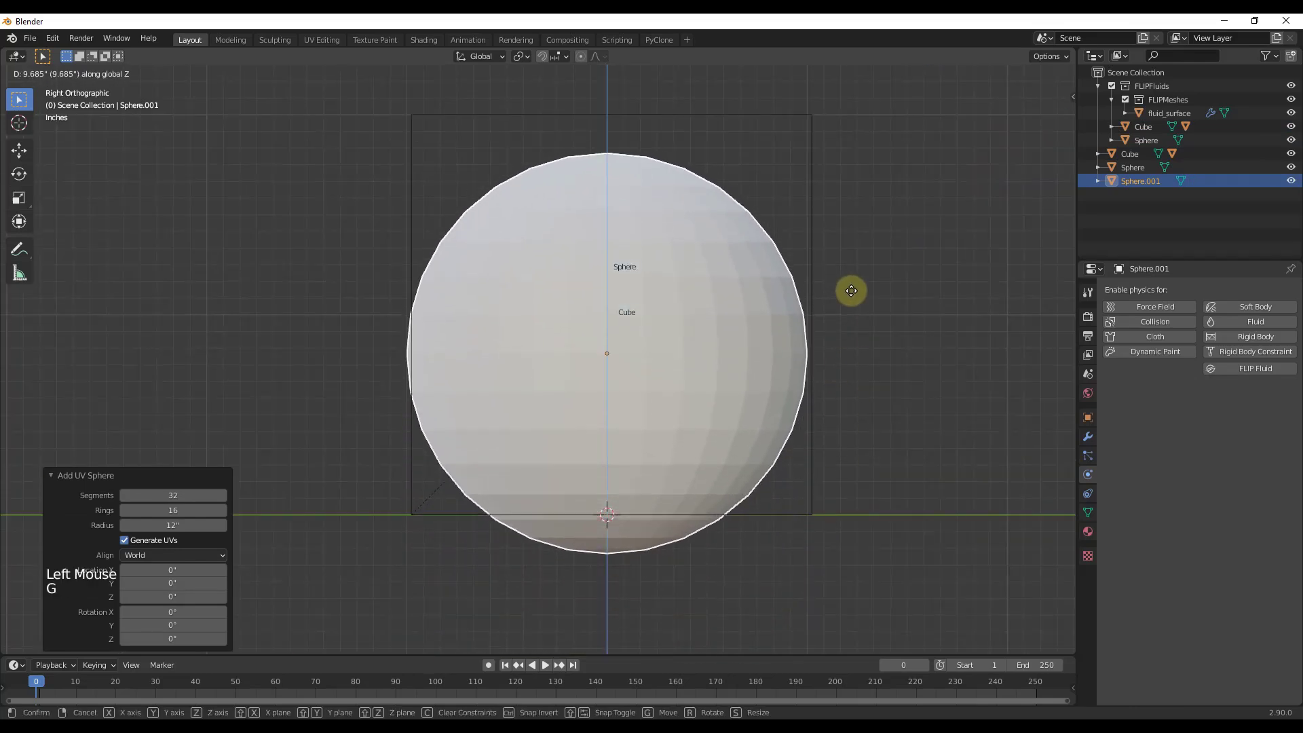
key(s)
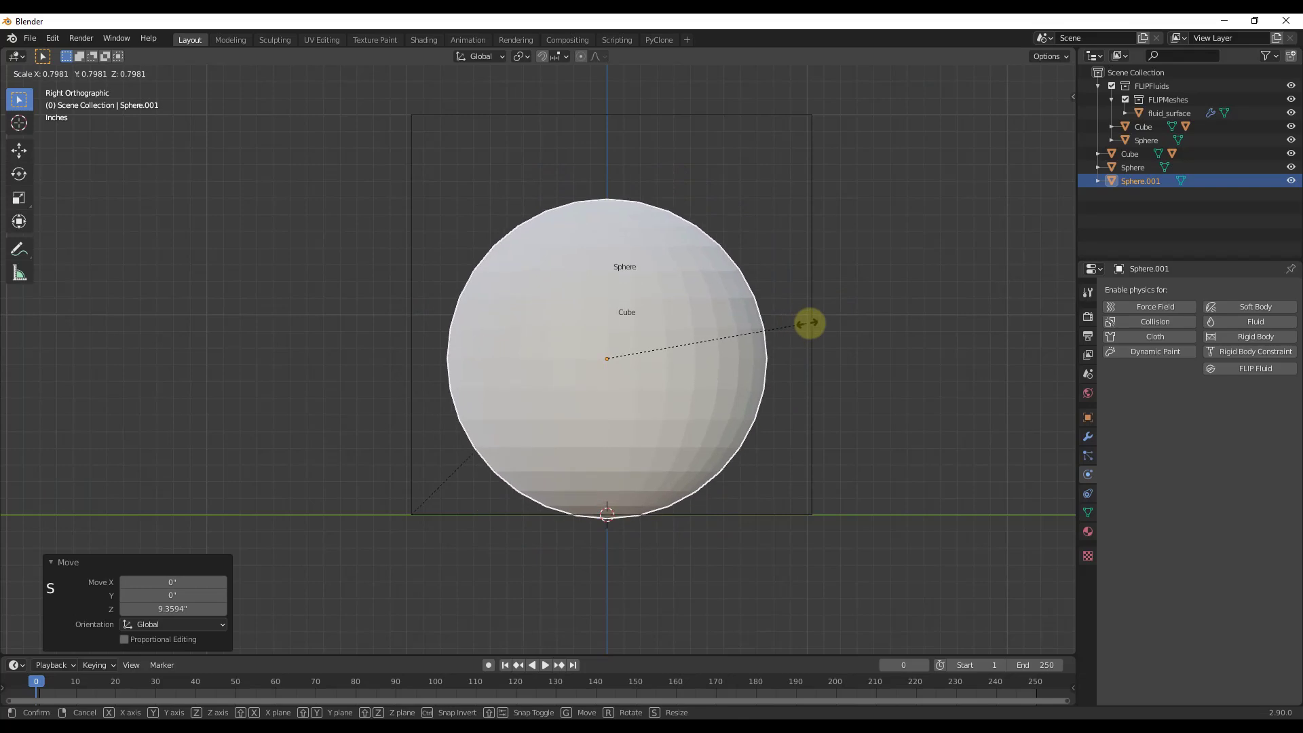
key(z)
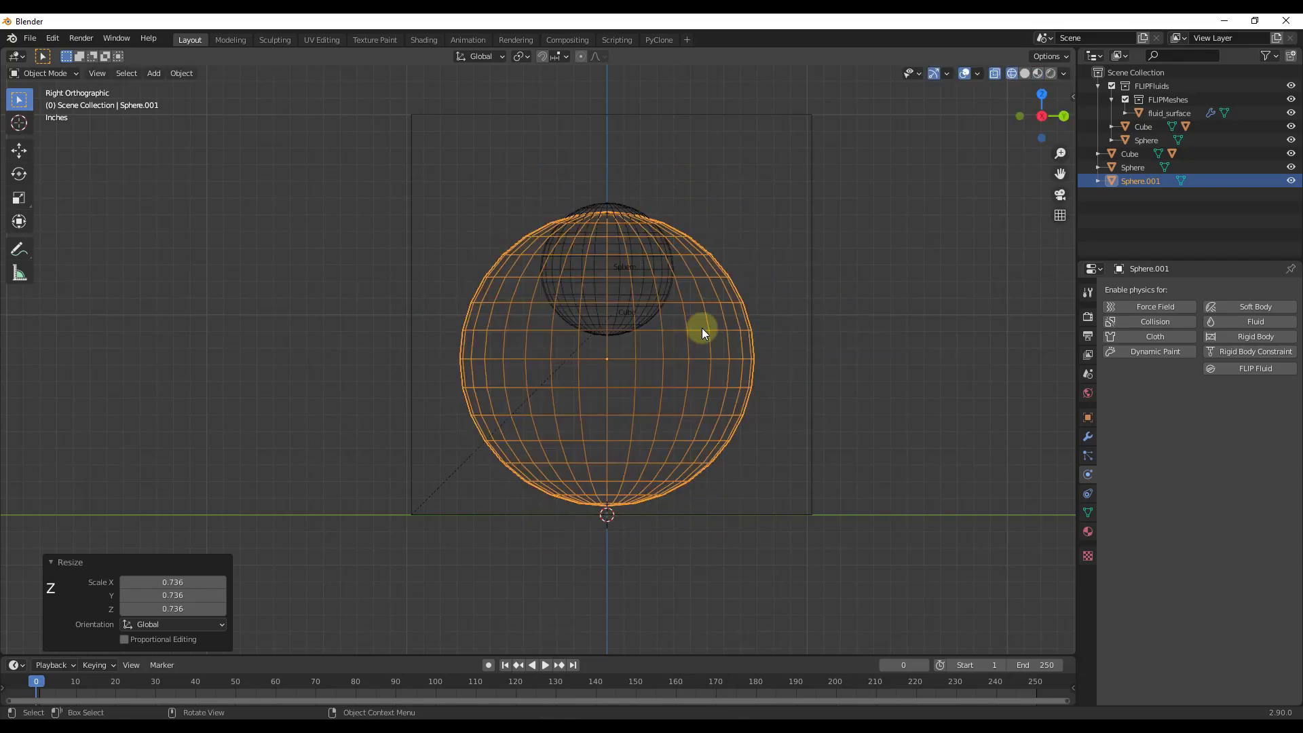
Edit the sphere's mesh, select its top half and delete those vertices to form a bowl.
key(Tab)
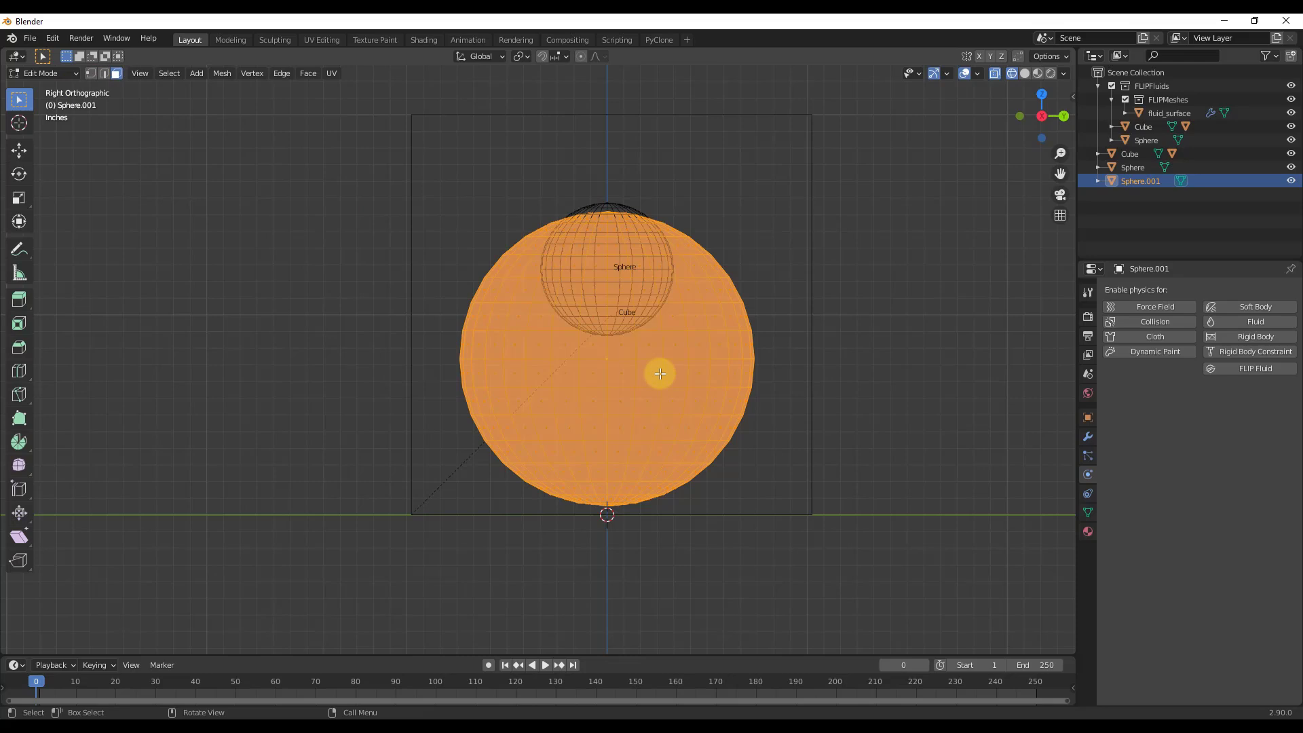
key(1)
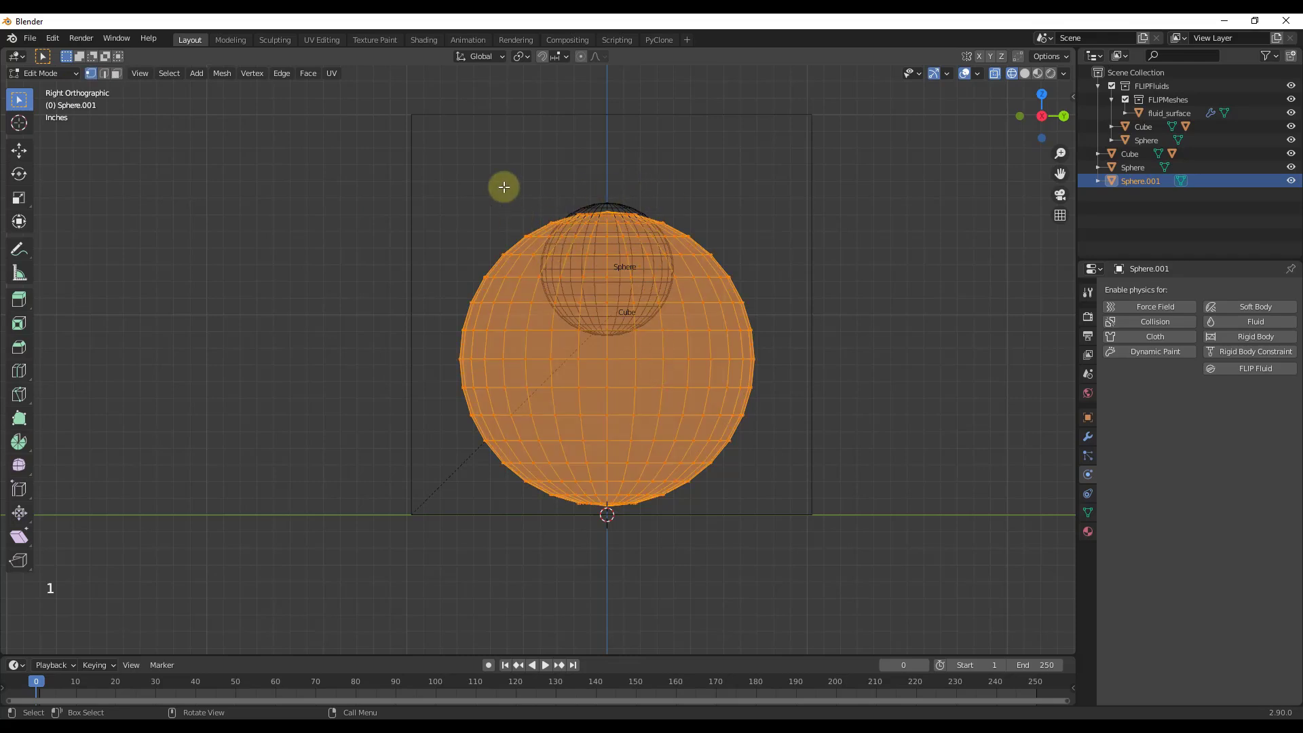
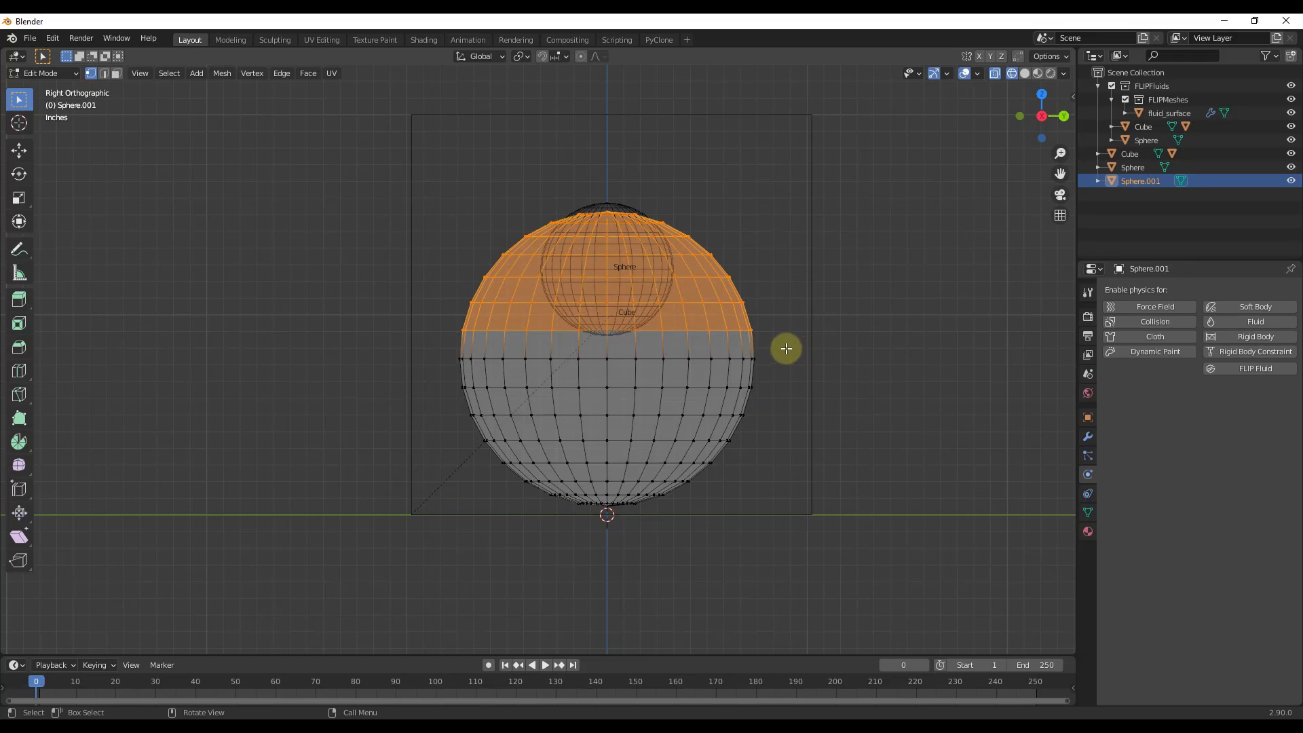
key(x)
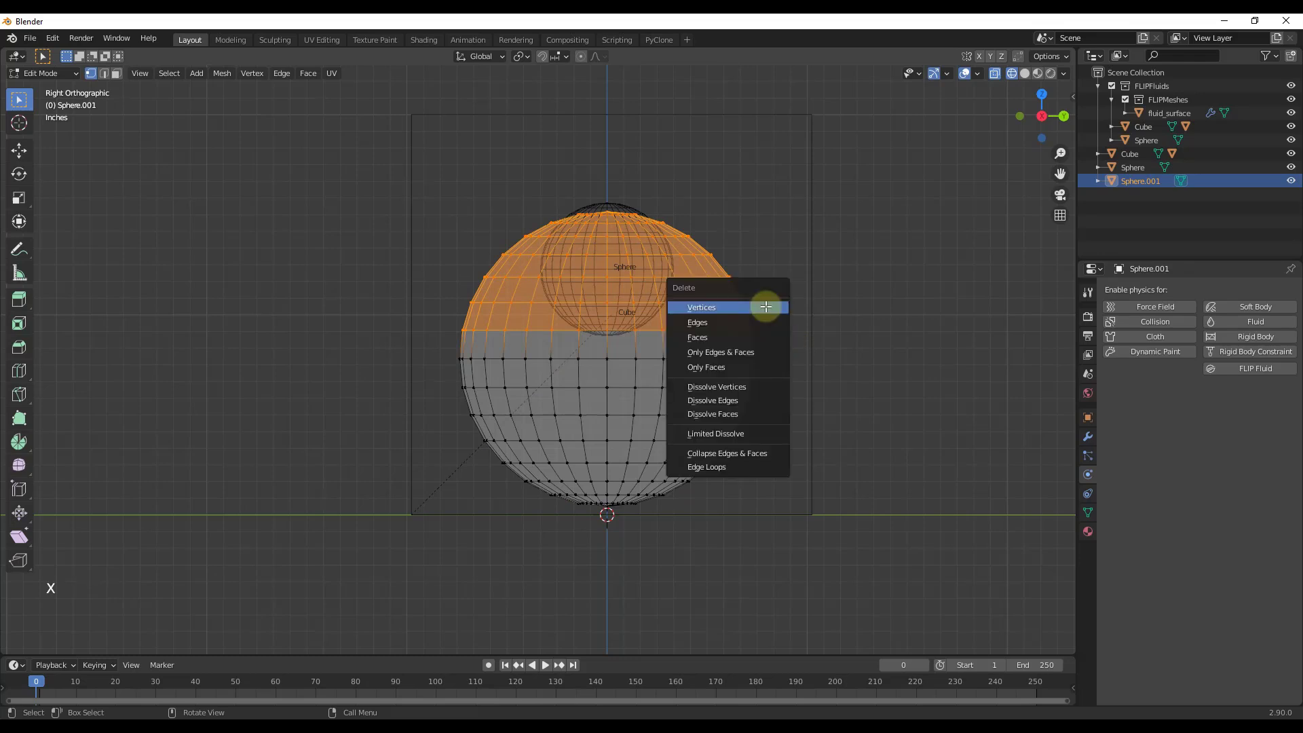
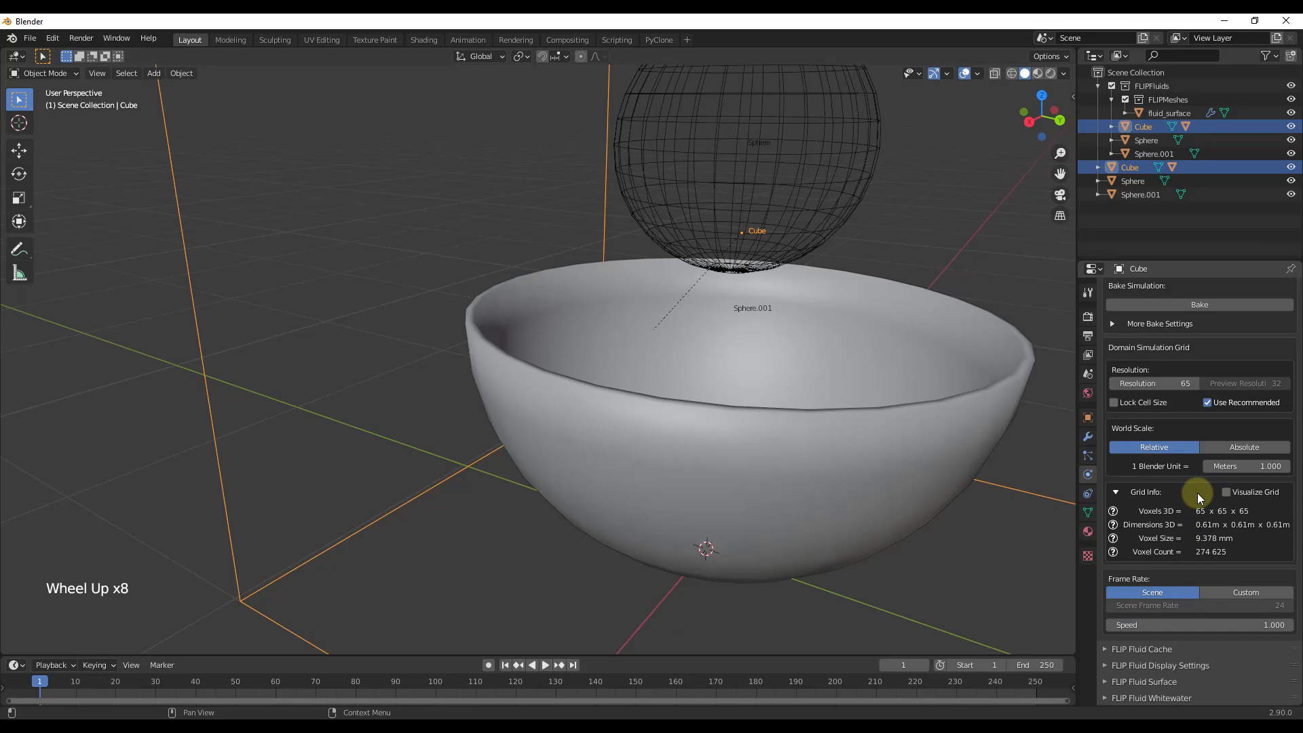
Zoom in on the domain enclosing the fluid sphere and the smooth bowl.
scroll(up, 3)
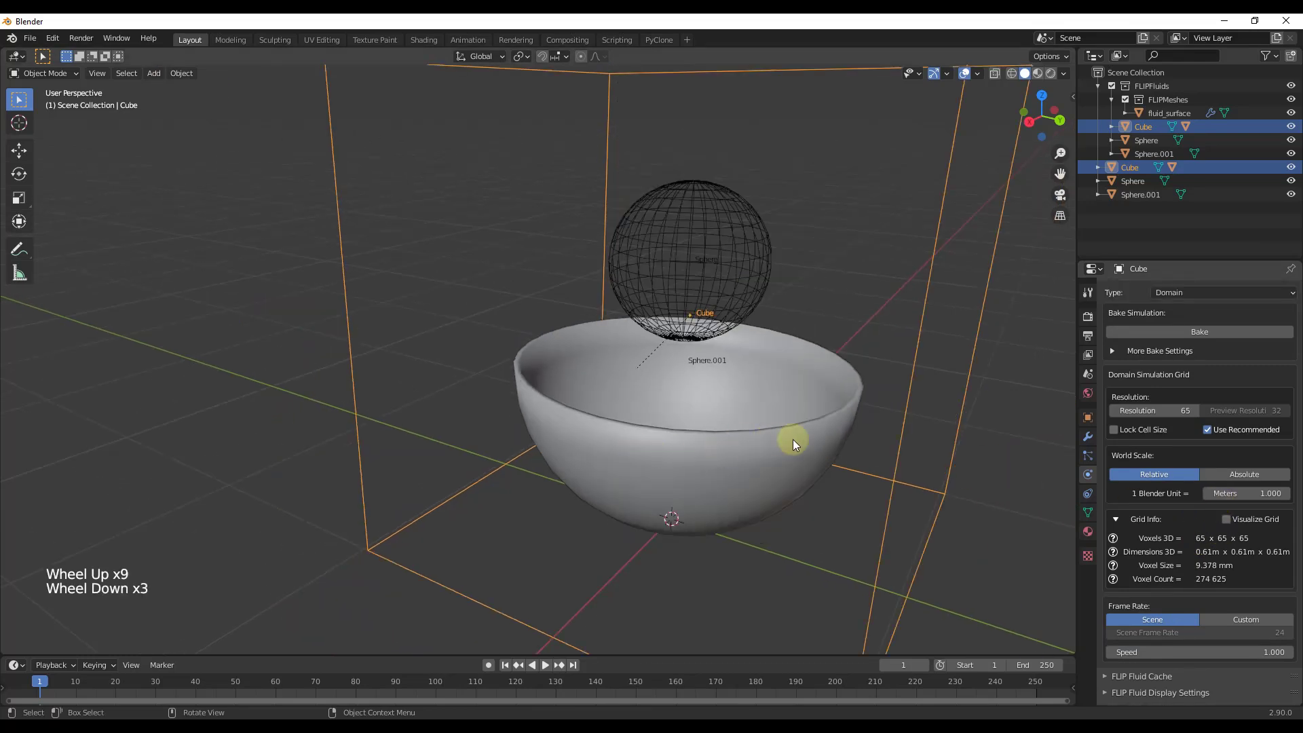
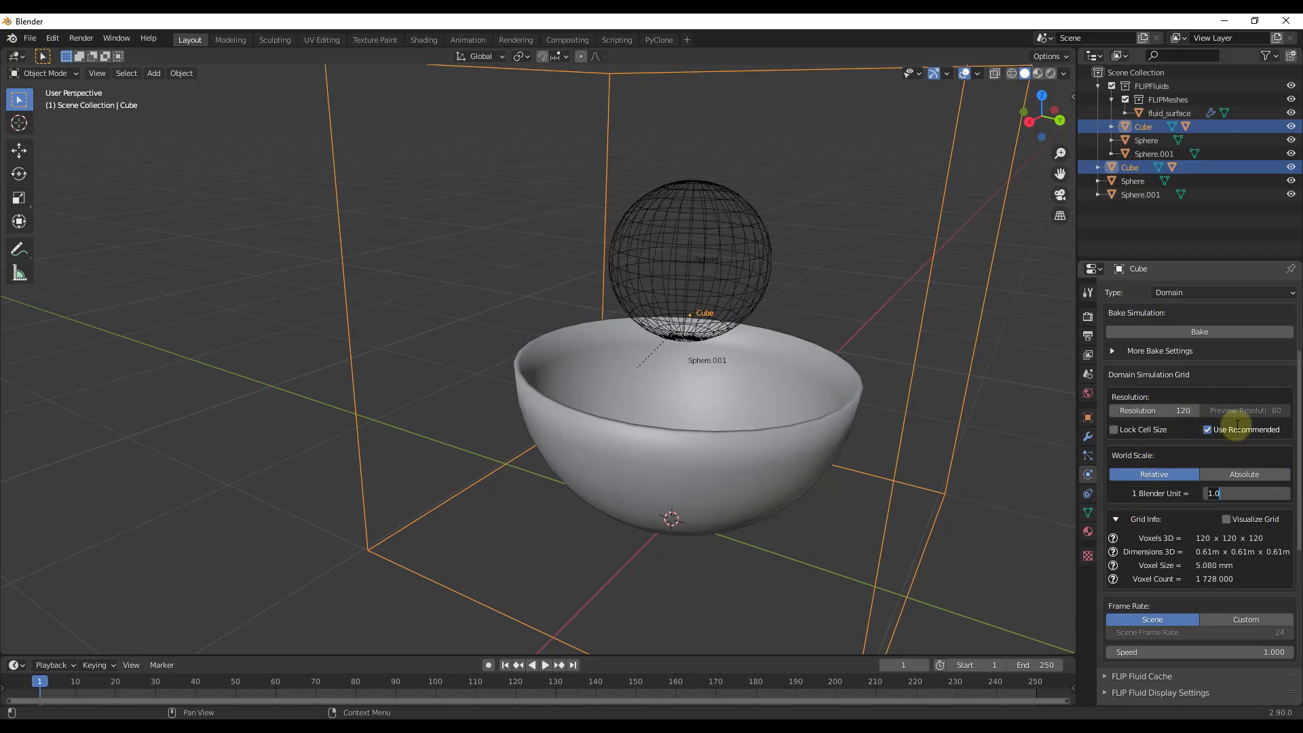
Start baking the fluid simulation at domain resolution 120.
click(1195, 339)
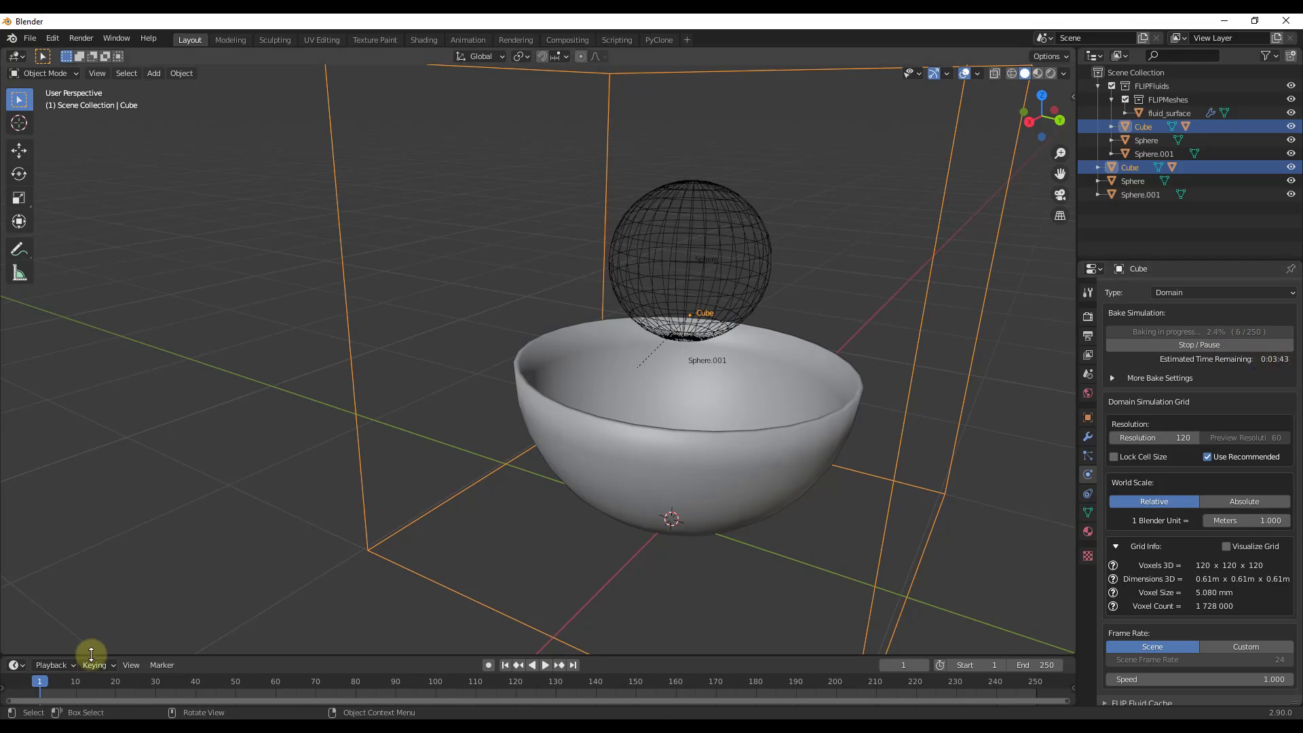
Scrub through the first baked frames up to frame 10, orbiting to watch water land in the bowl.
click(44, 686)
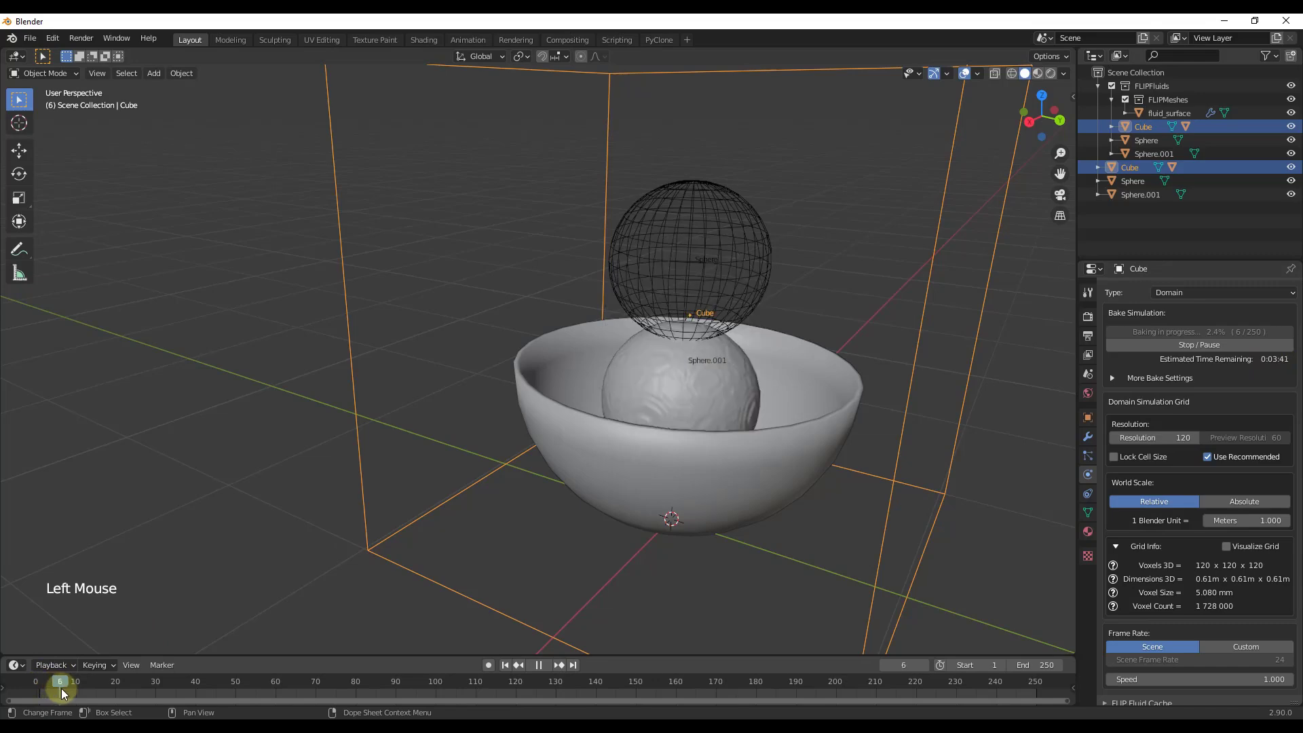
middle_click(687, 595)
click(72, 686)
middle_click(757, 488)
scroll(up, 3)
middle_click(671, 441)
scroll(up, 3)
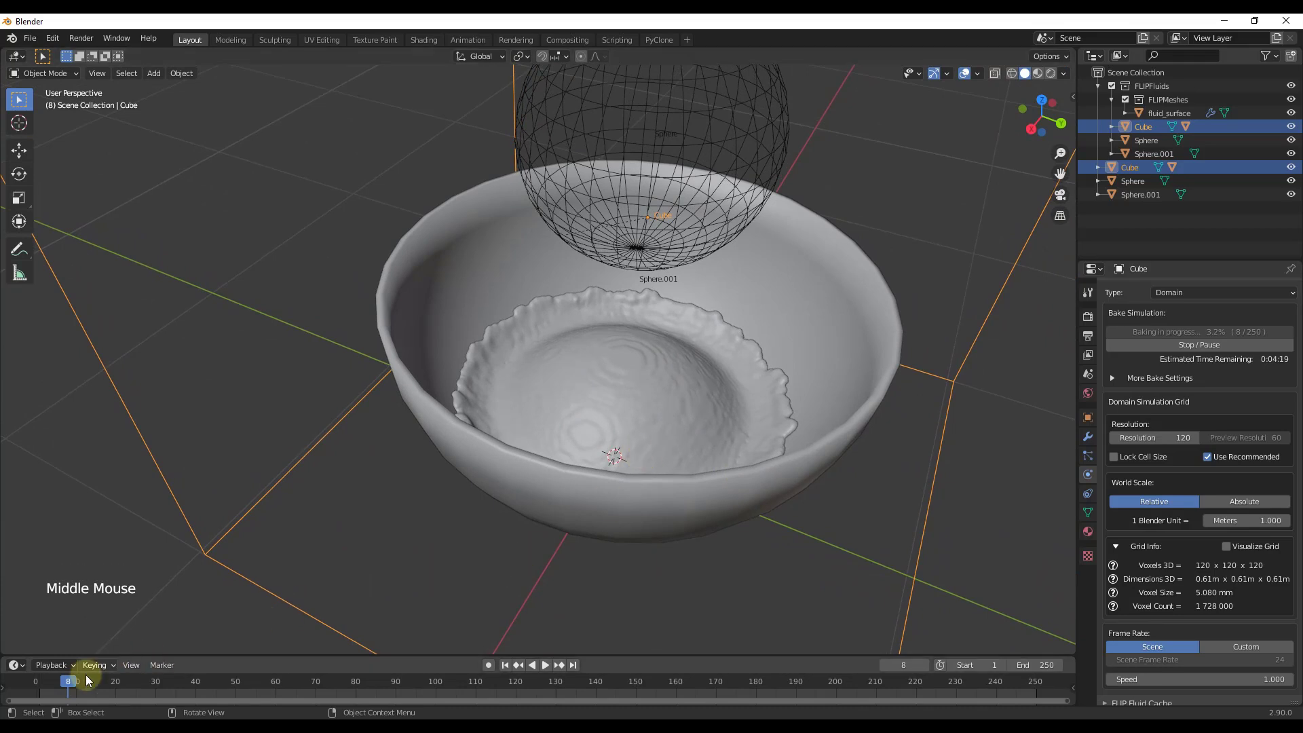
click(71, 686)
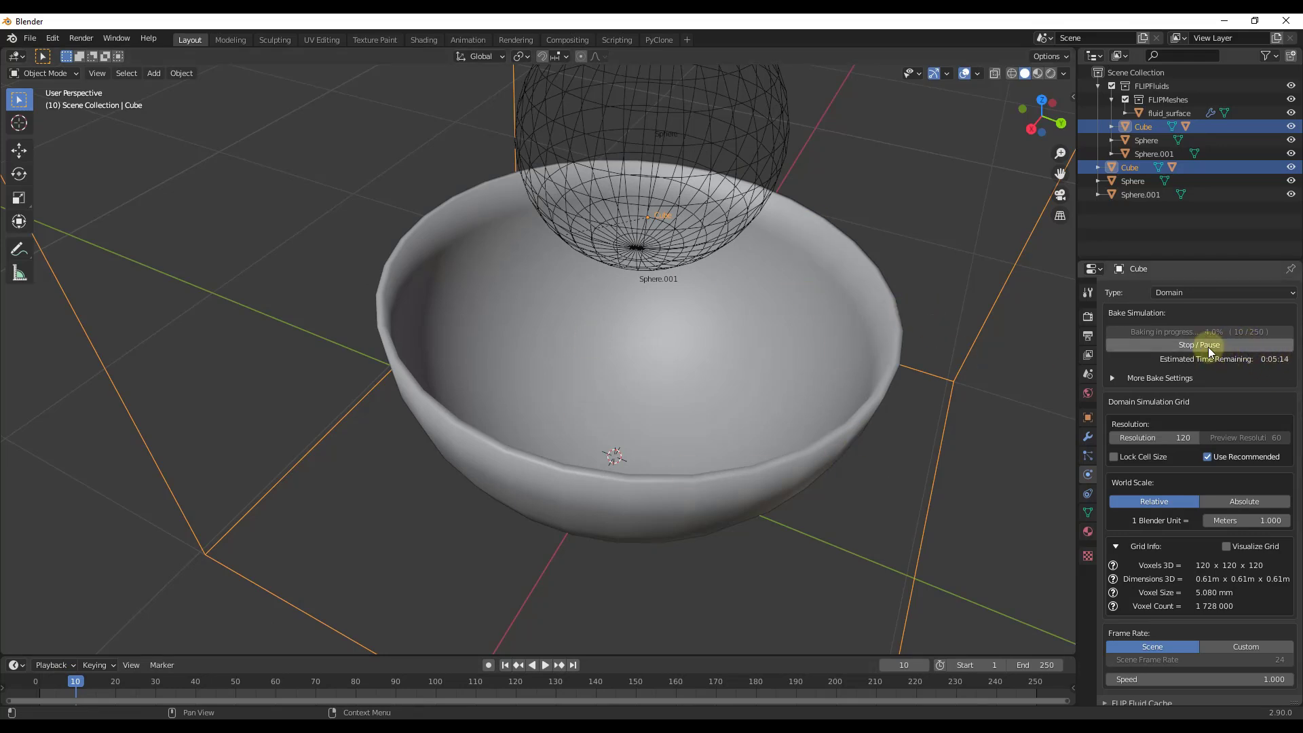
Reset the bake and confirm, discarding the partially baked simulation data.
click(1208, 351)
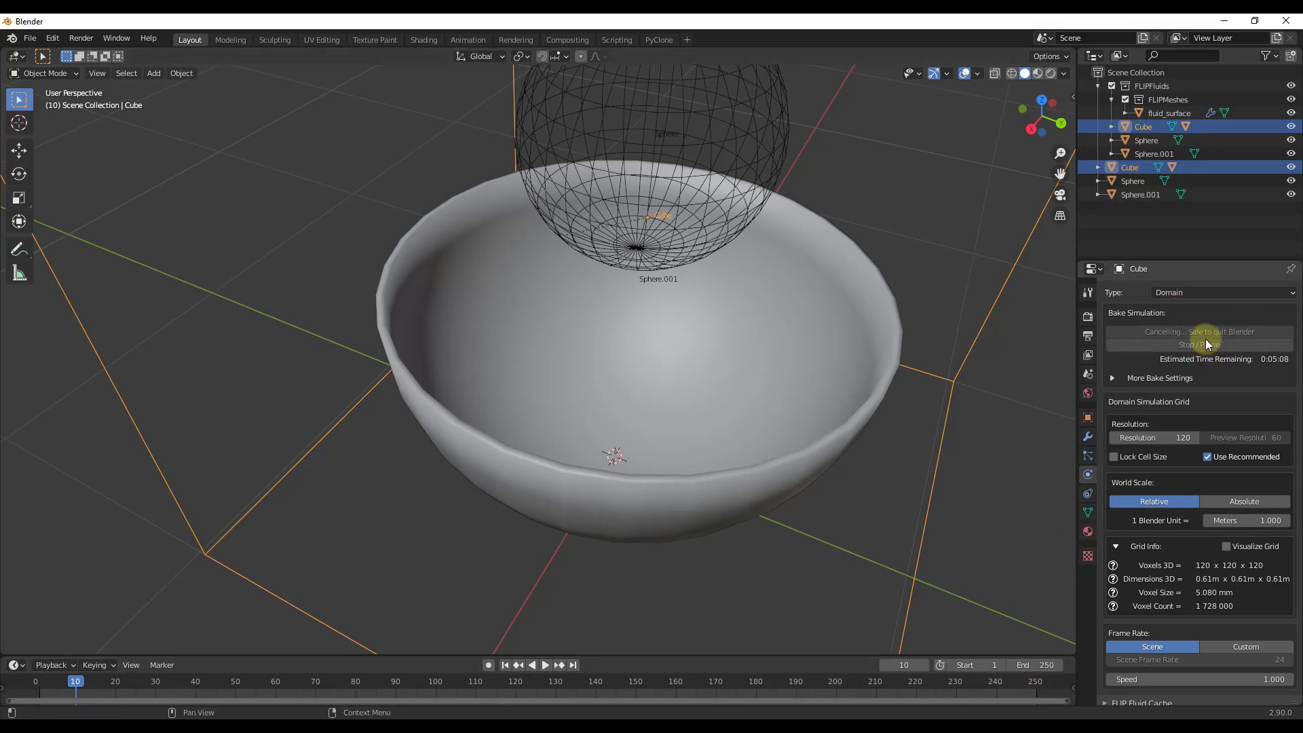
click(1269, 337)
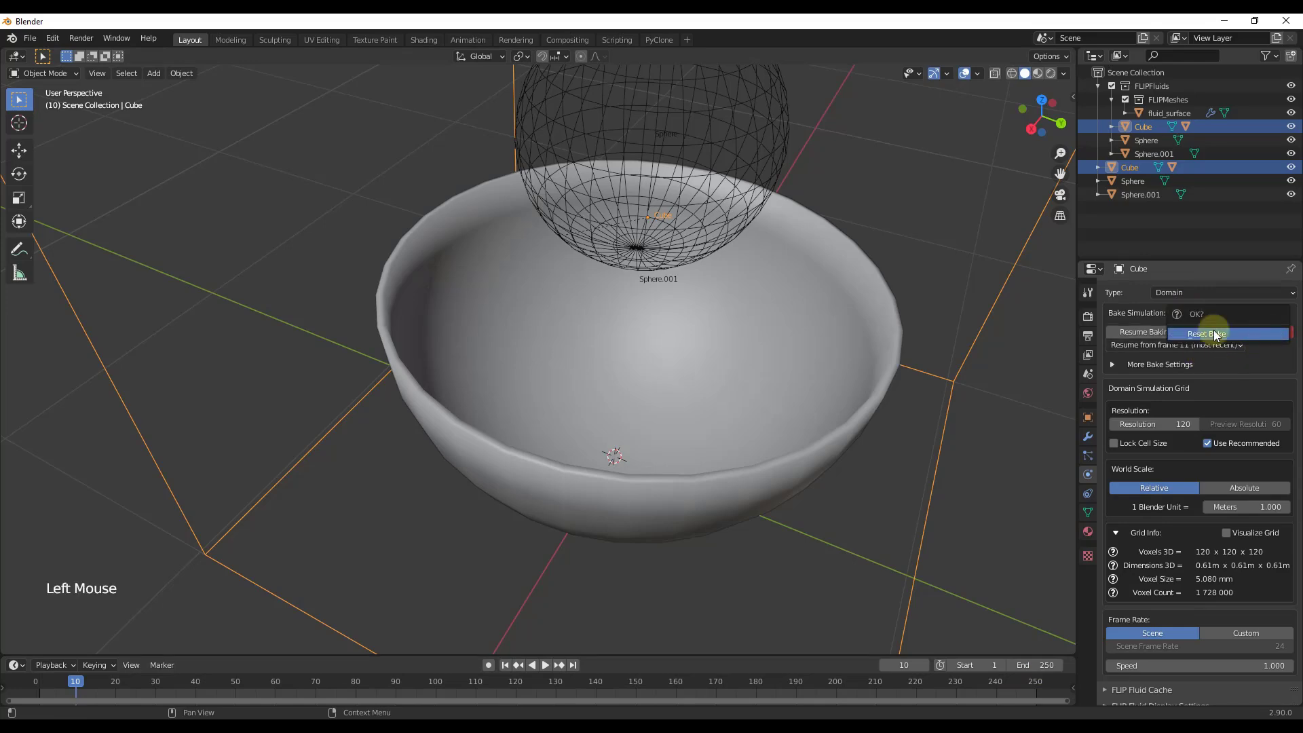
middle_click(712, 475)
Select the old bowl Sphere.001 and move it aside out of the domain.
scroll(down, 3)
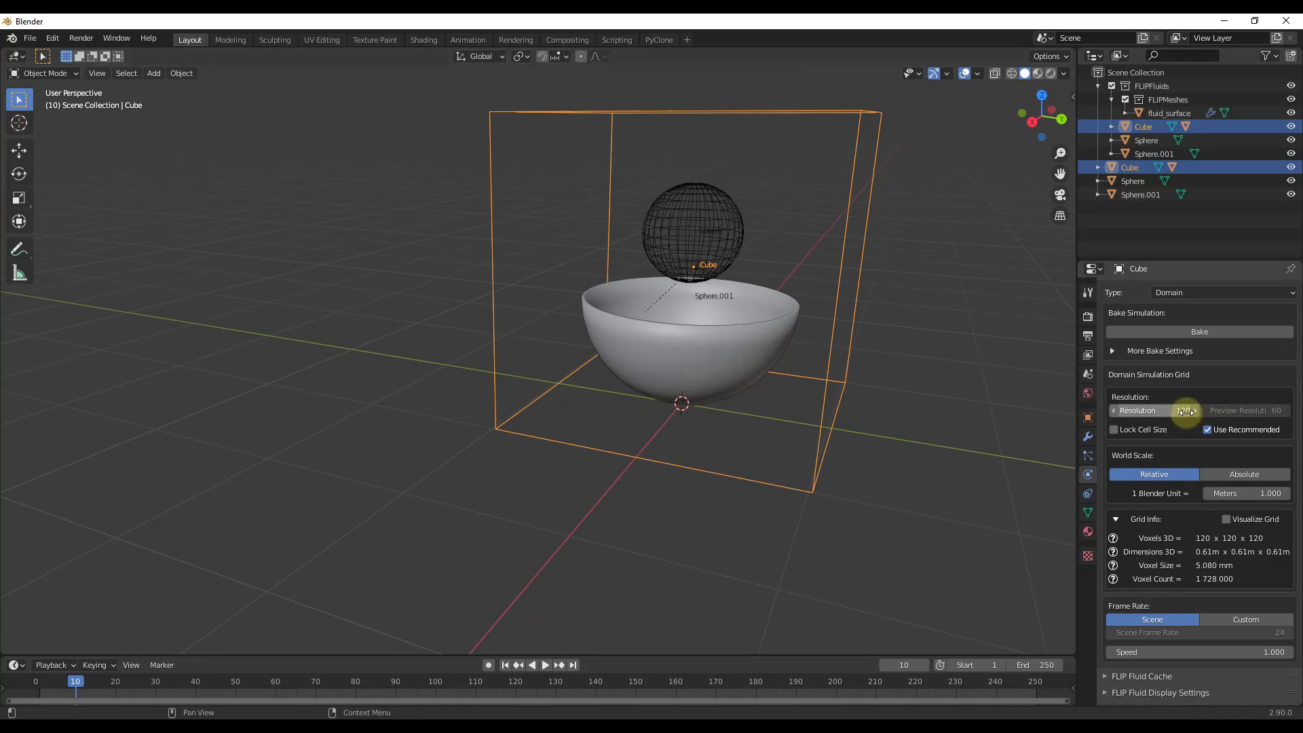
click(727, 350)
key(g)
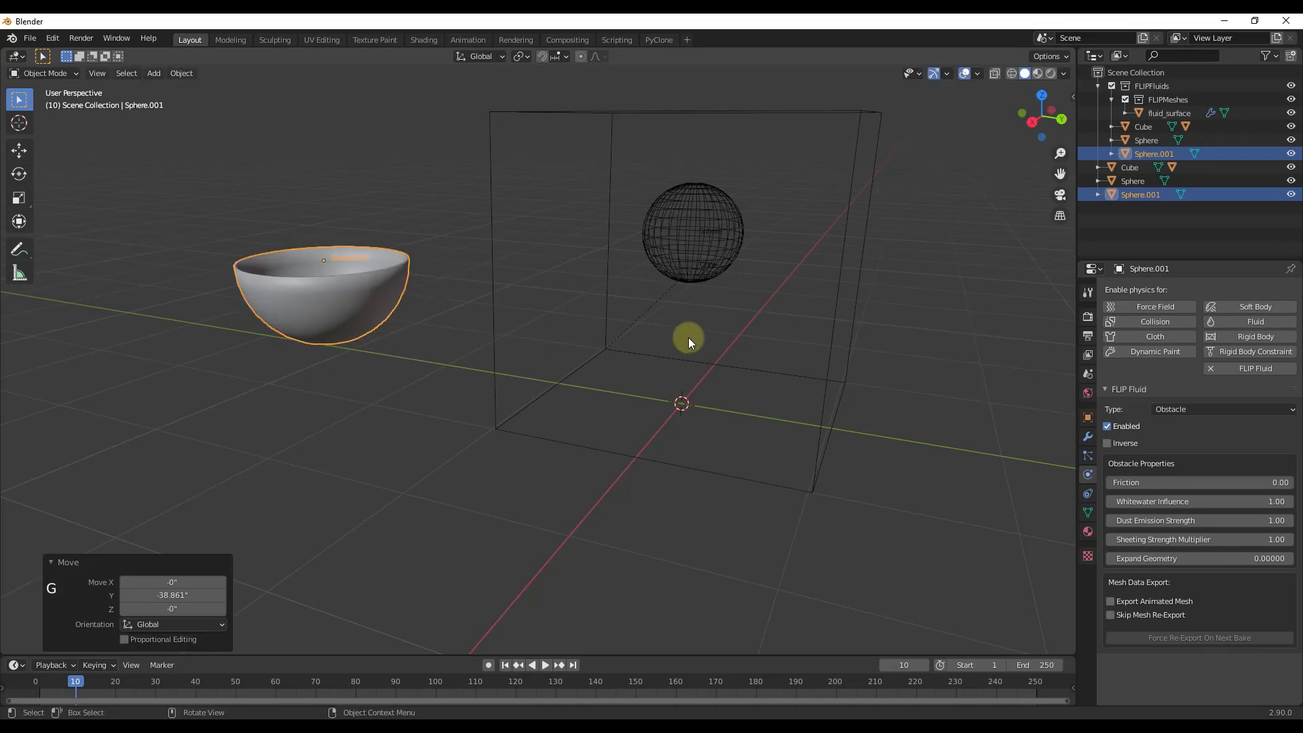
middle_click(701, 352)
scroll(up, 3)
middle_click(796, 373)
middle_click(735, 319)
Add a new UV sphere at the origin and shape it into a thick-walled bowl.
key(shift+a)
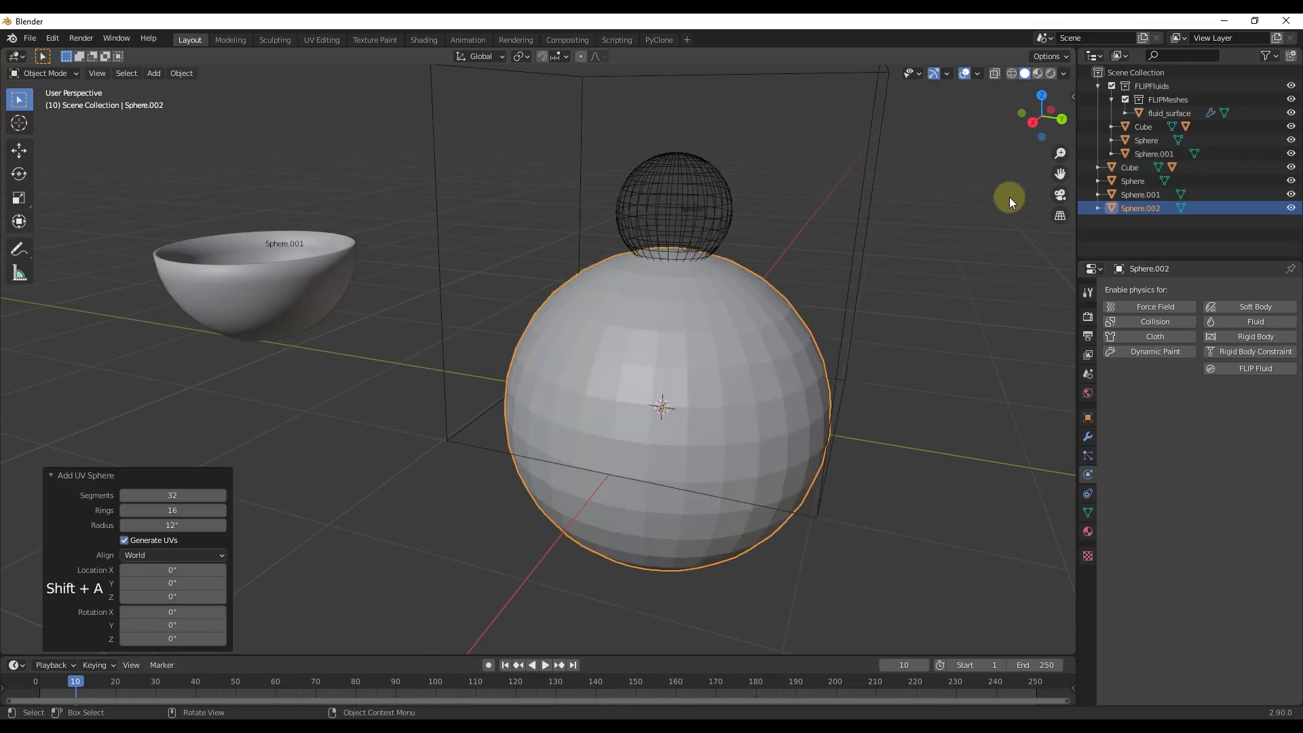
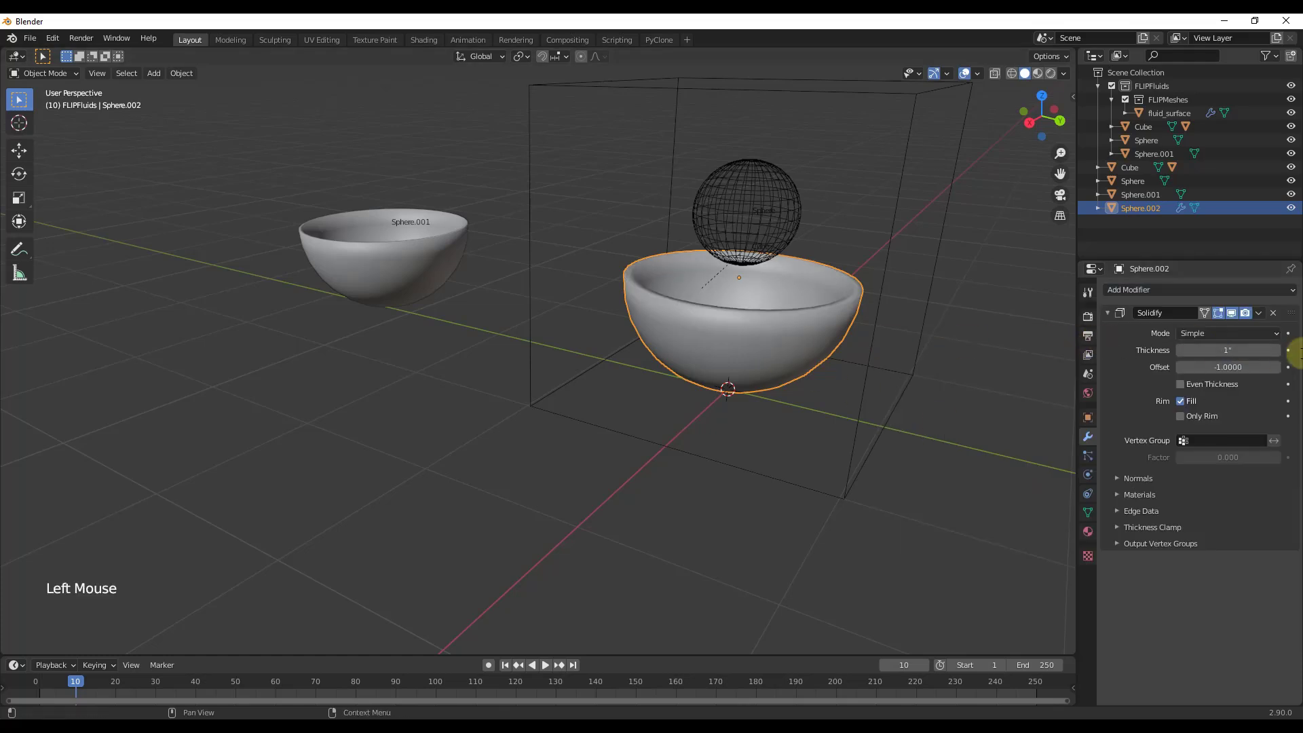
scroll(up, 3)
middle_click(734, 327)
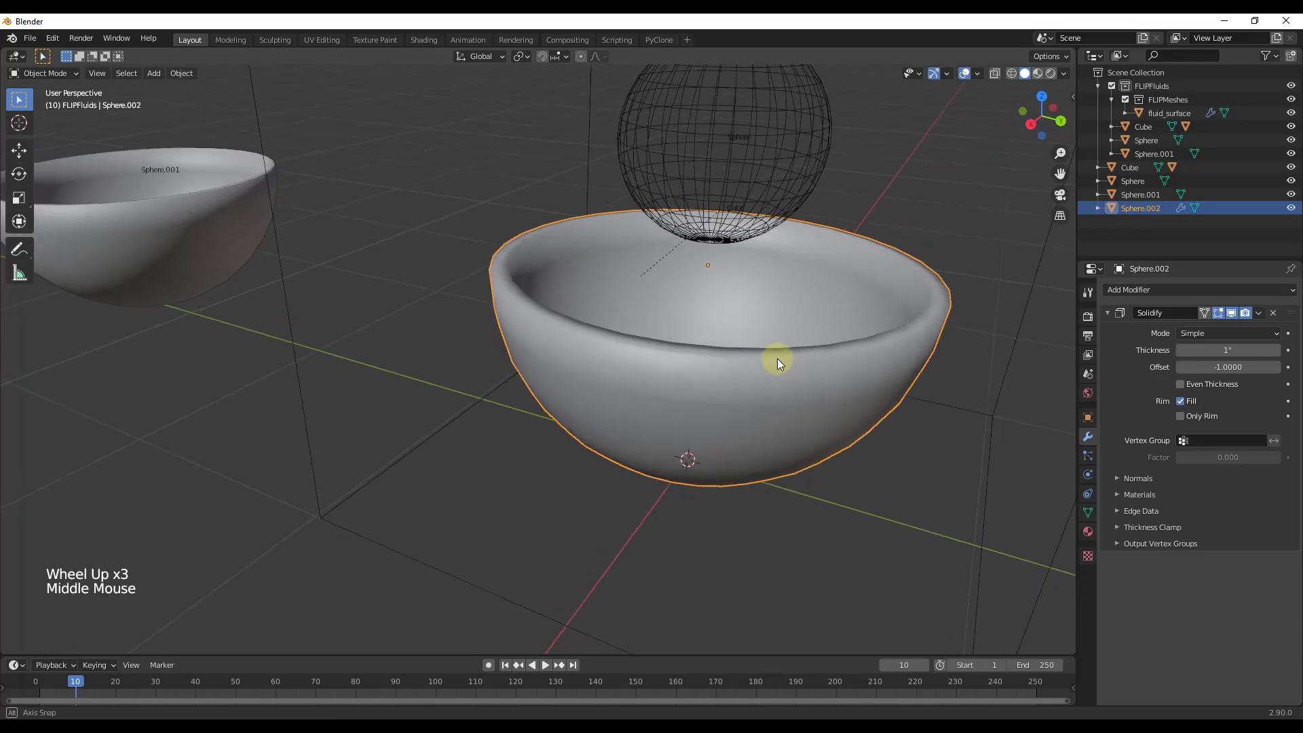
middle_click(840, 363)
scroll(down, 3)
scroll(up, 3)
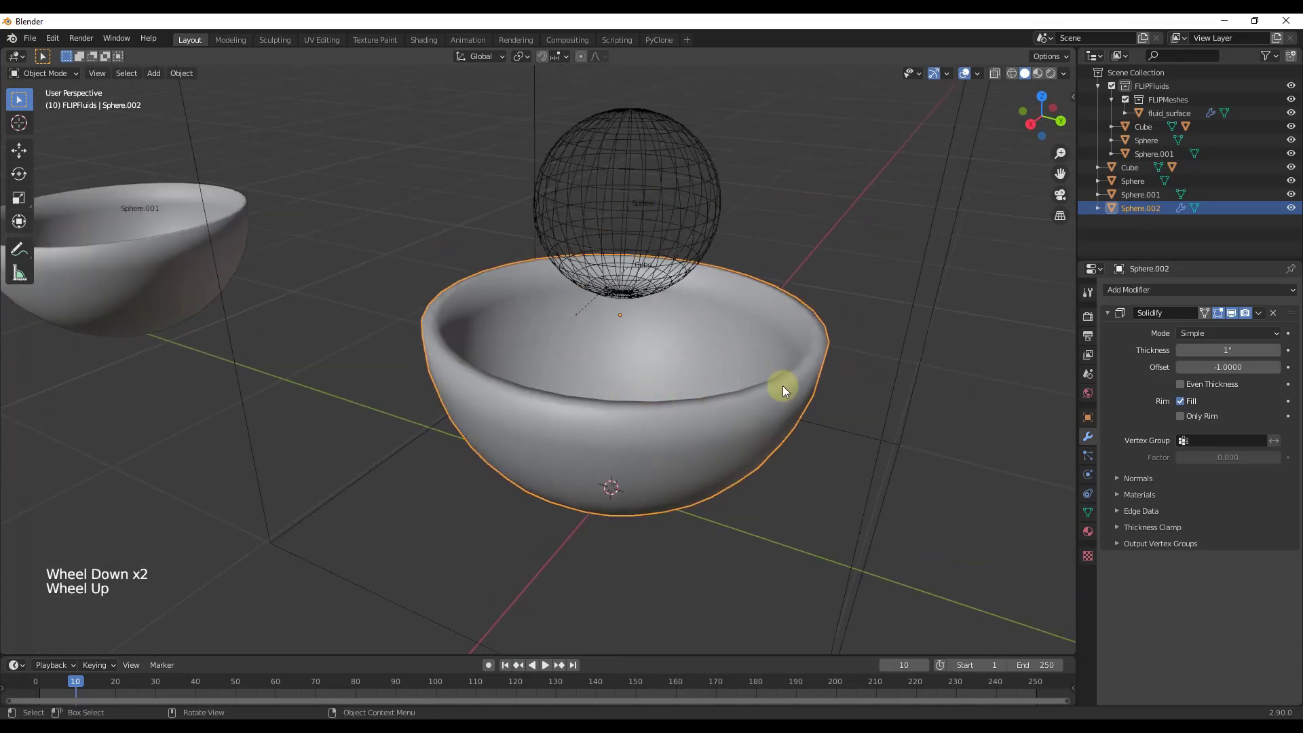
middle_click(719, 344)
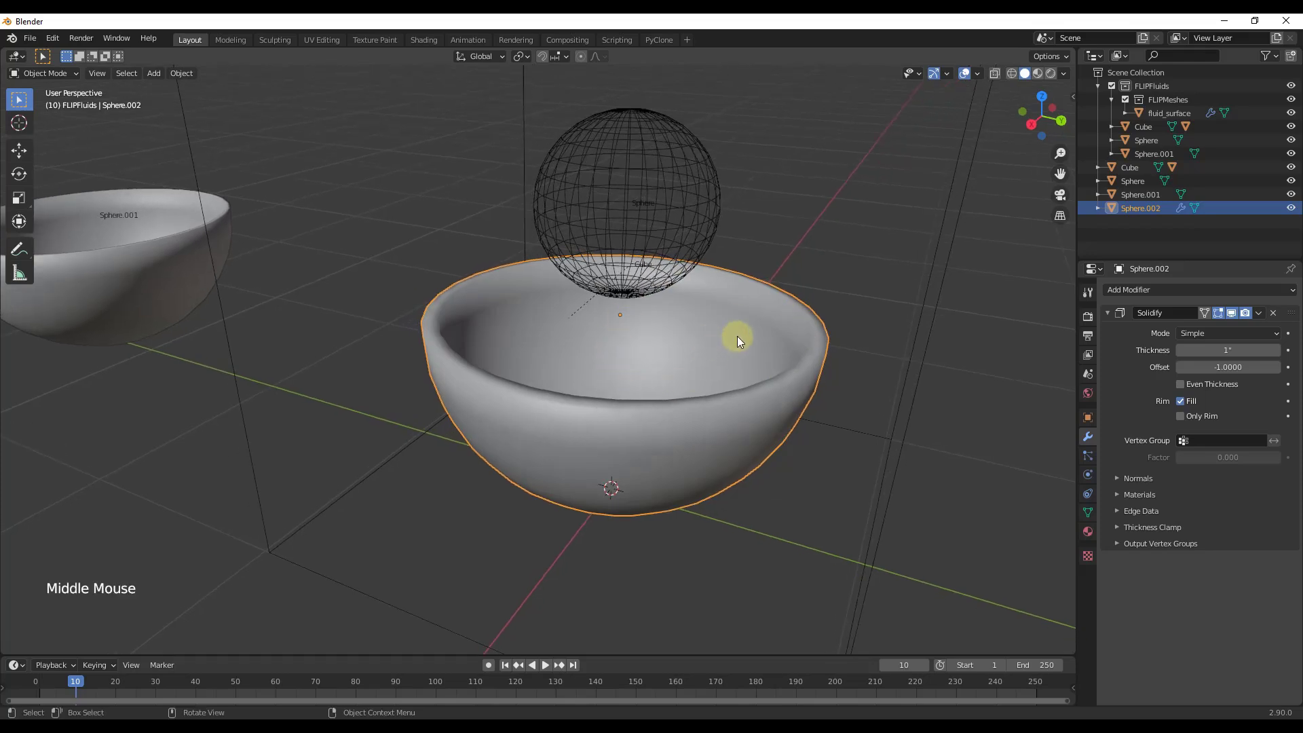
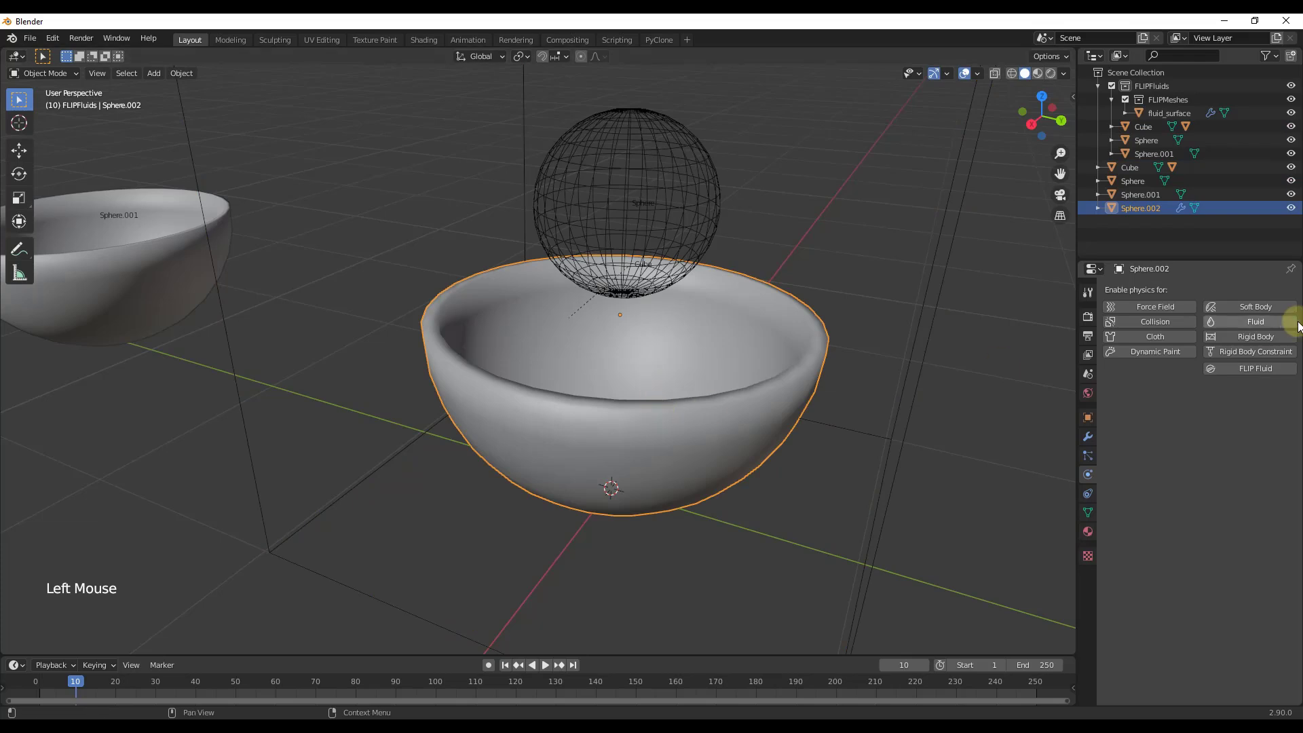
Enable FLIP Fluid physics on the bowl with Type set to Obstacle.
click(1258, 370)
click(1197, 412)
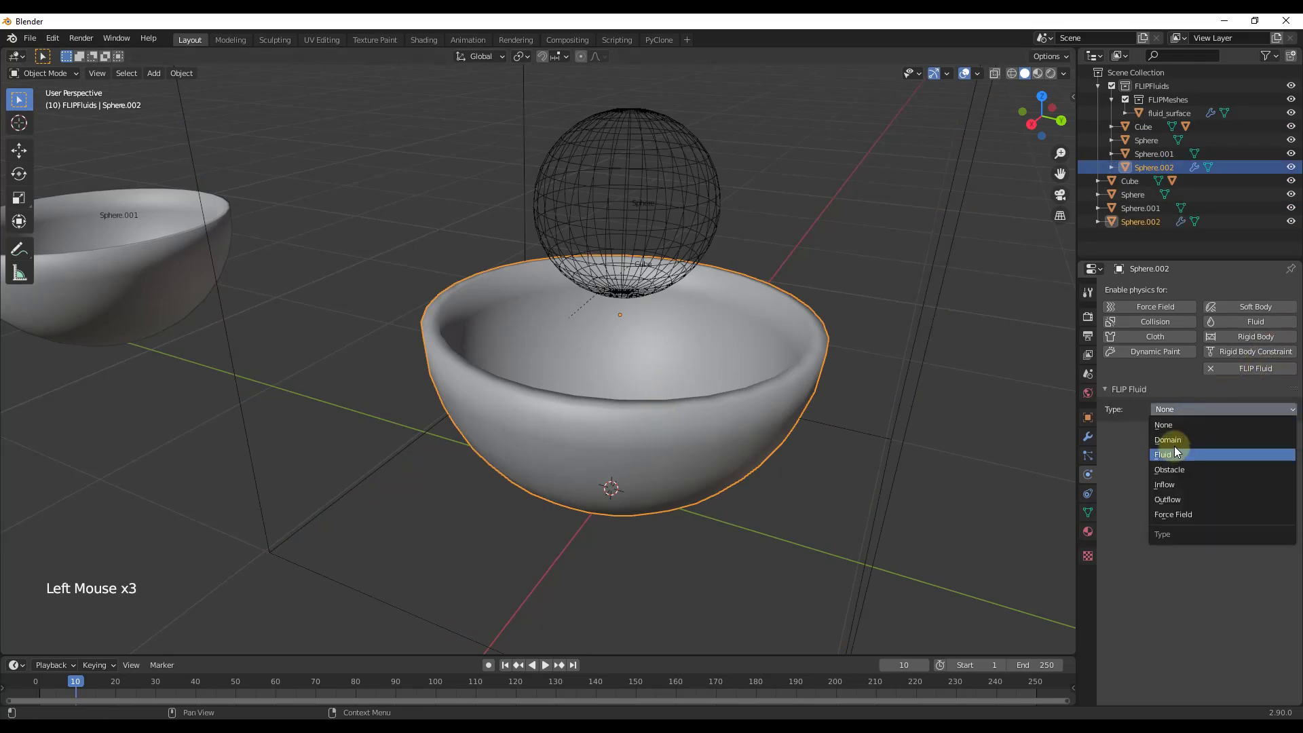
click(960, 420)
middle_click(923, 393)
middle_click(862, 371)
middle_click(829, 373)
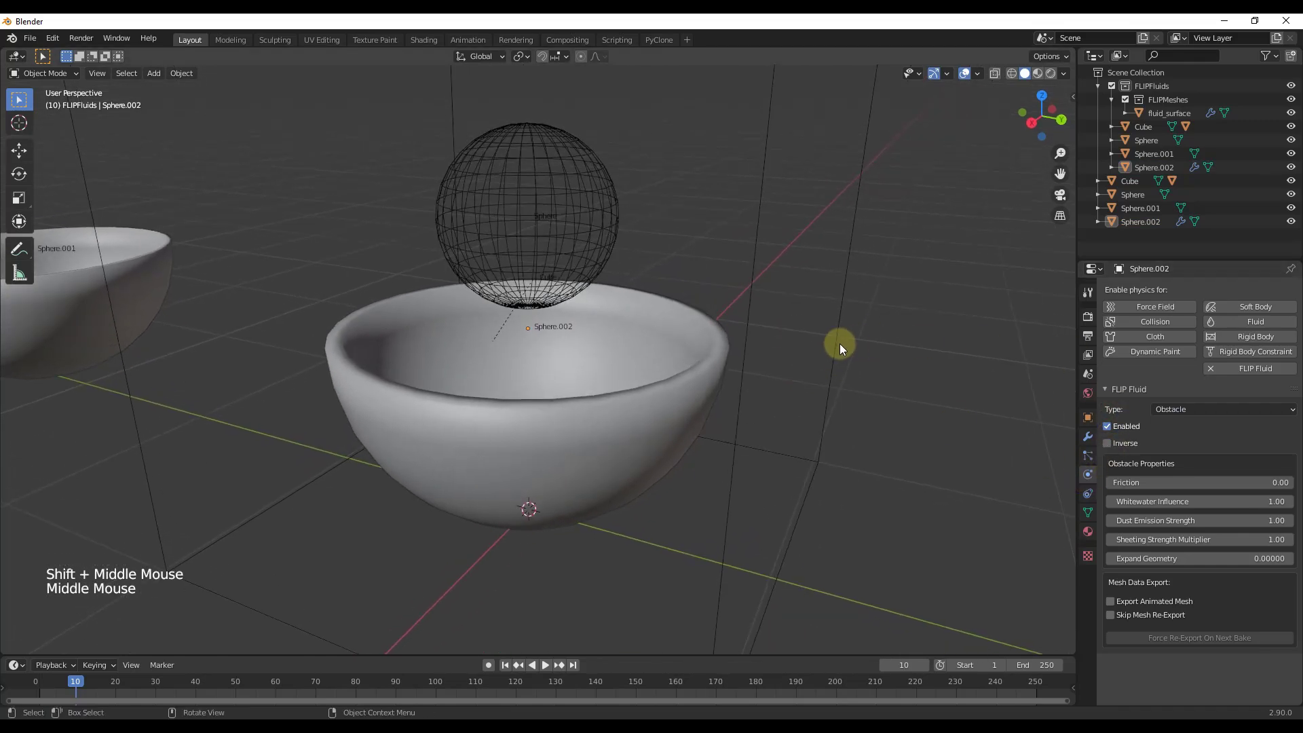
Bake the Cube domain through frame 100 and scrub to baked frames like 26 to watch splashes.
click(843, 348)
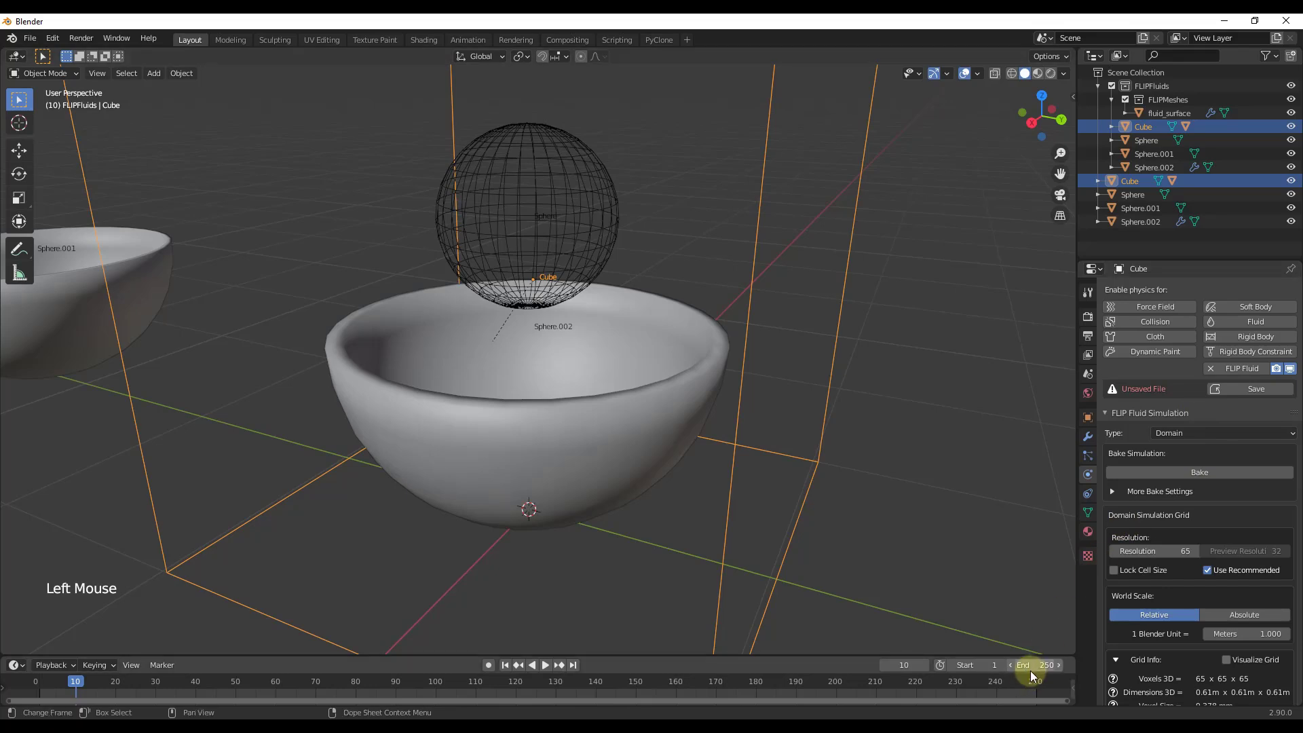
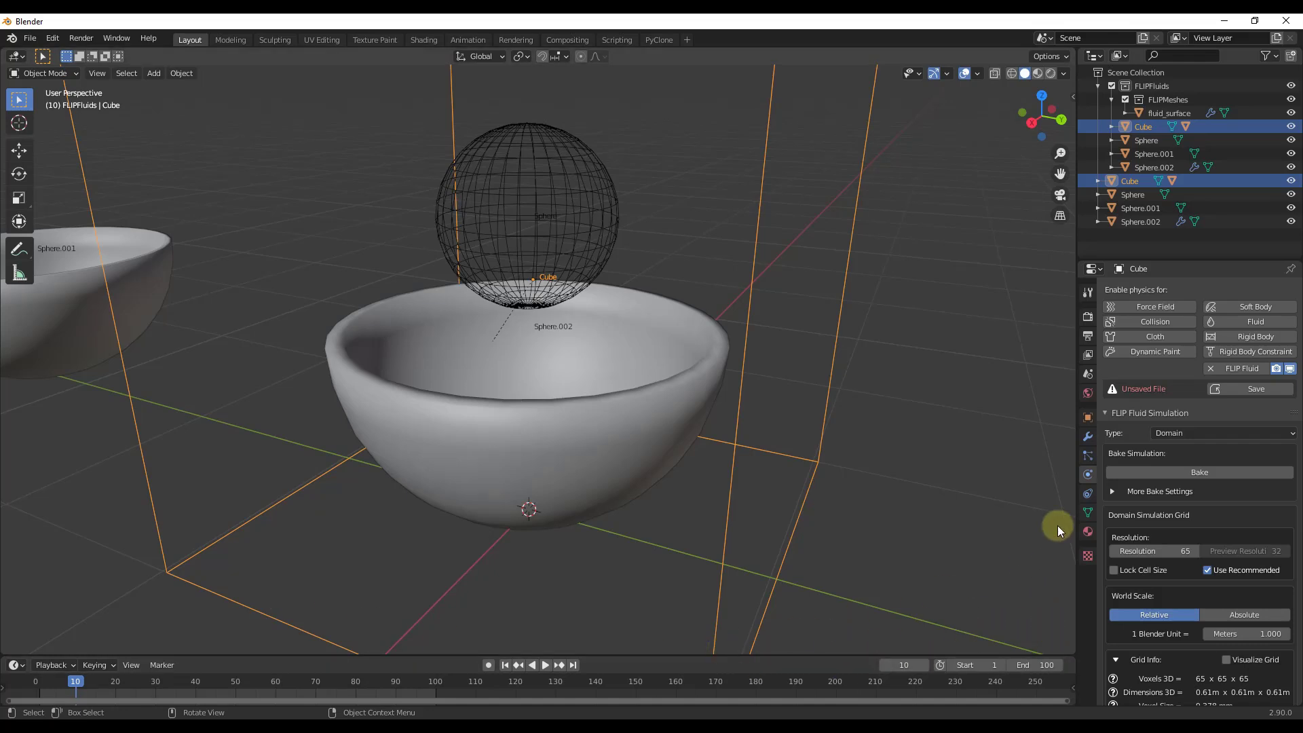
click(1208, 477)
click(80, 685)
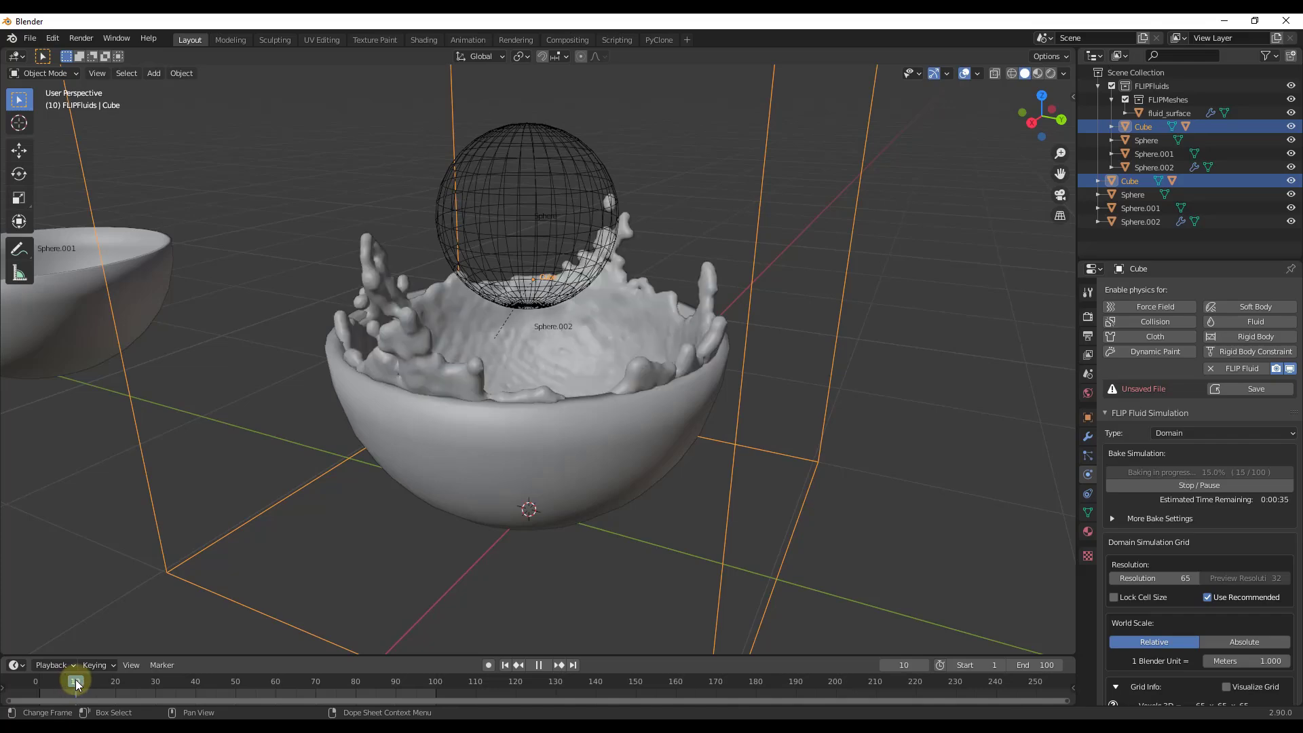
middle_click(433, 439)
middle_click(595, 384)
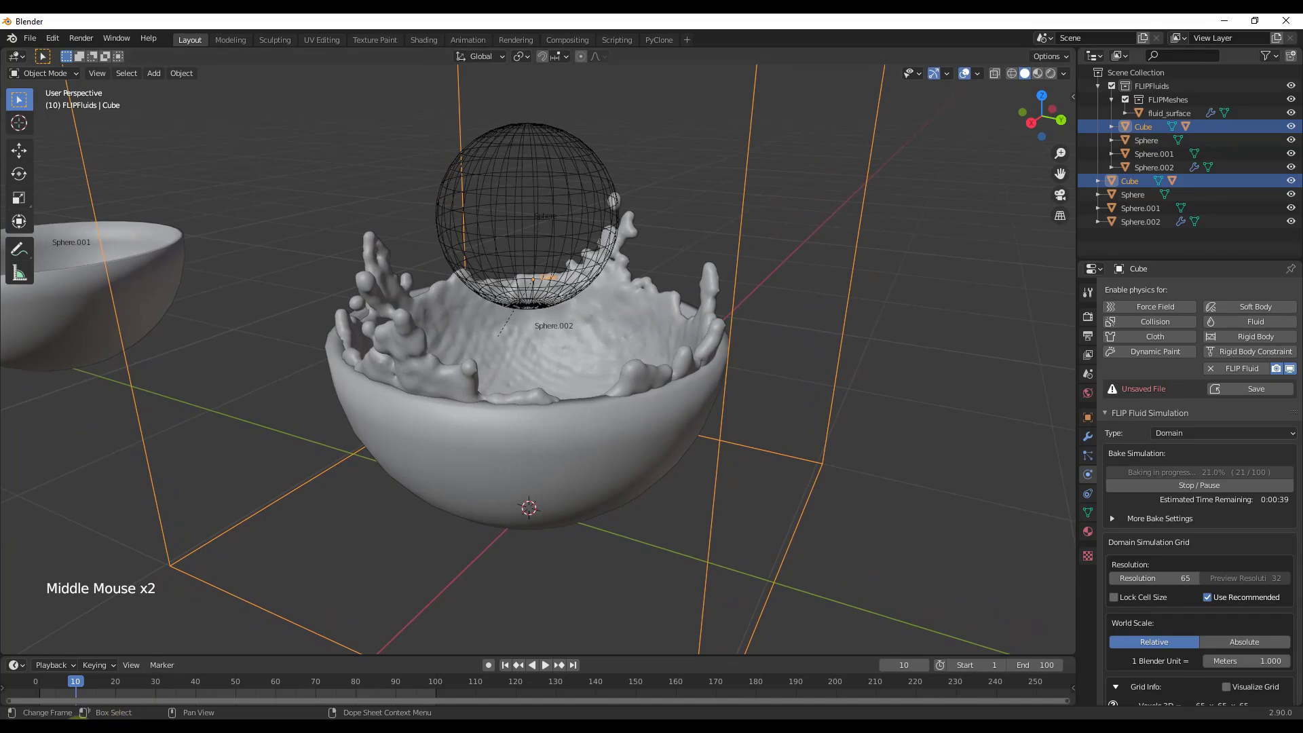
click(78, 687)
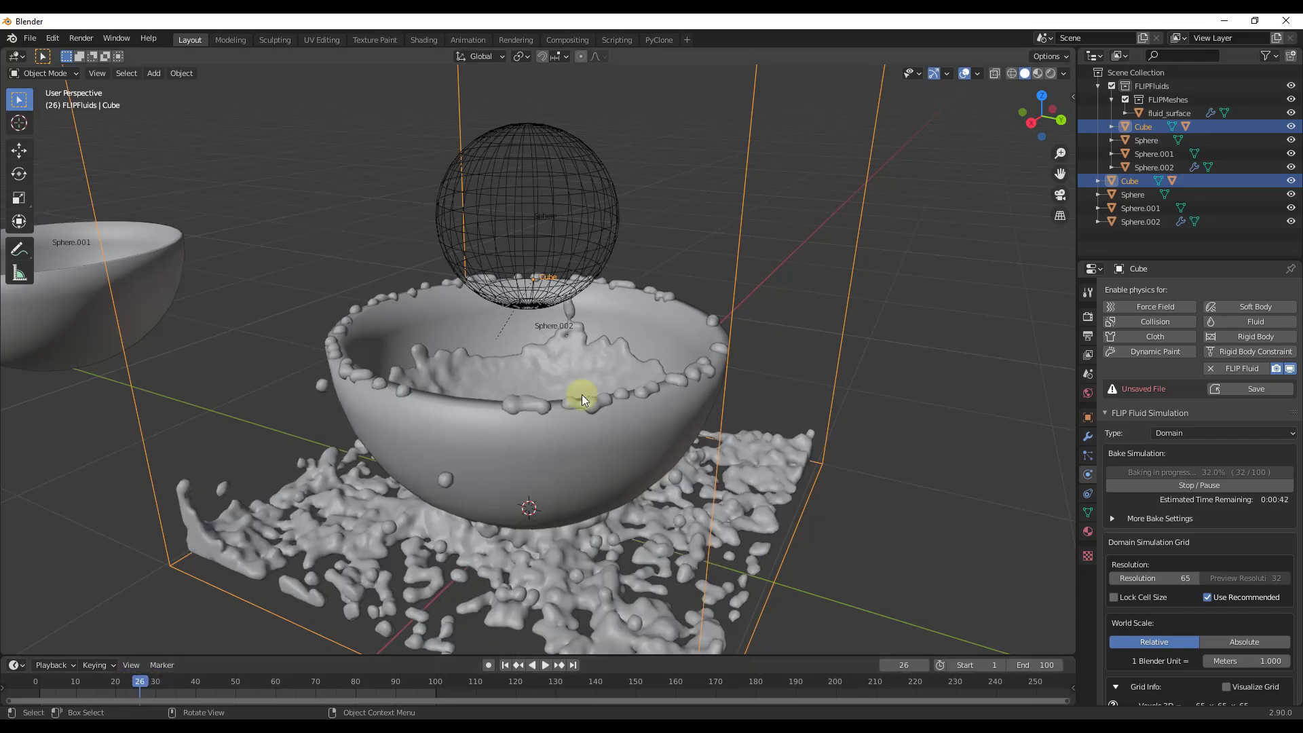
middle_click(611, 434)
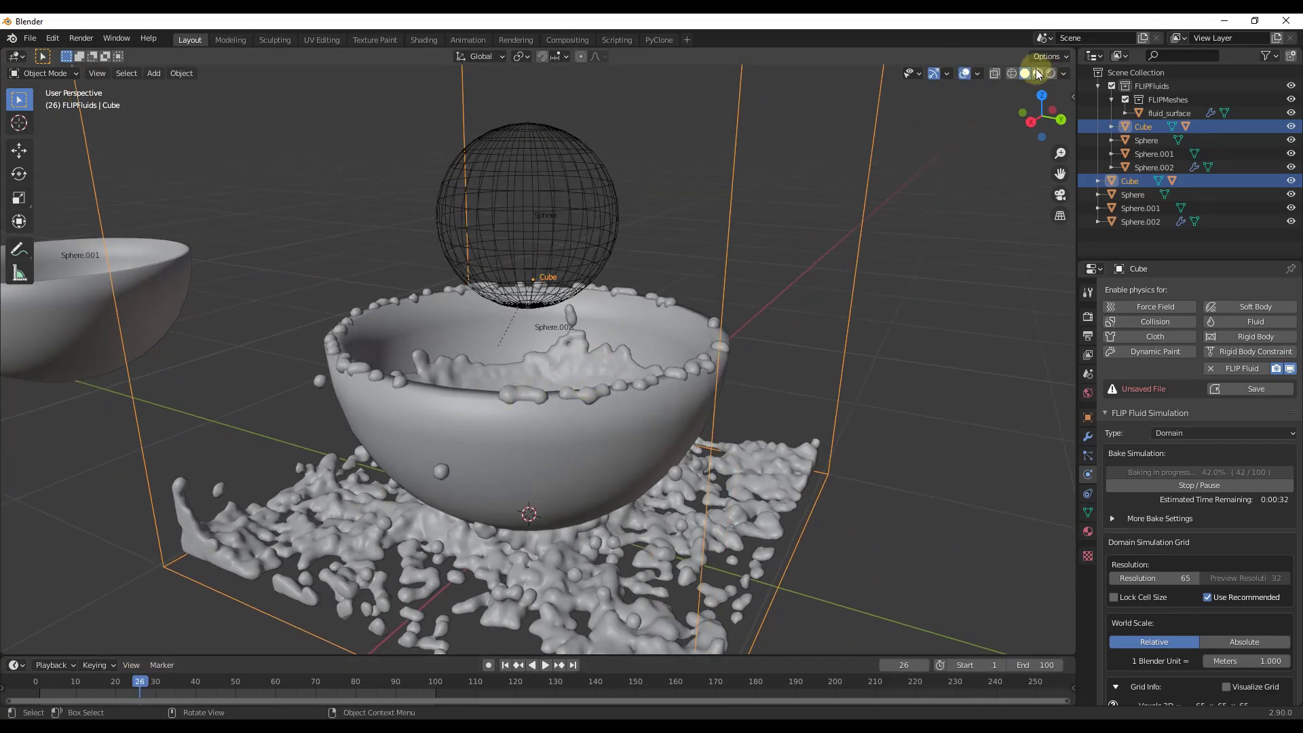
Switch to material-shaded preview and give the fluid surface an iced water material.
click(1042, 77)
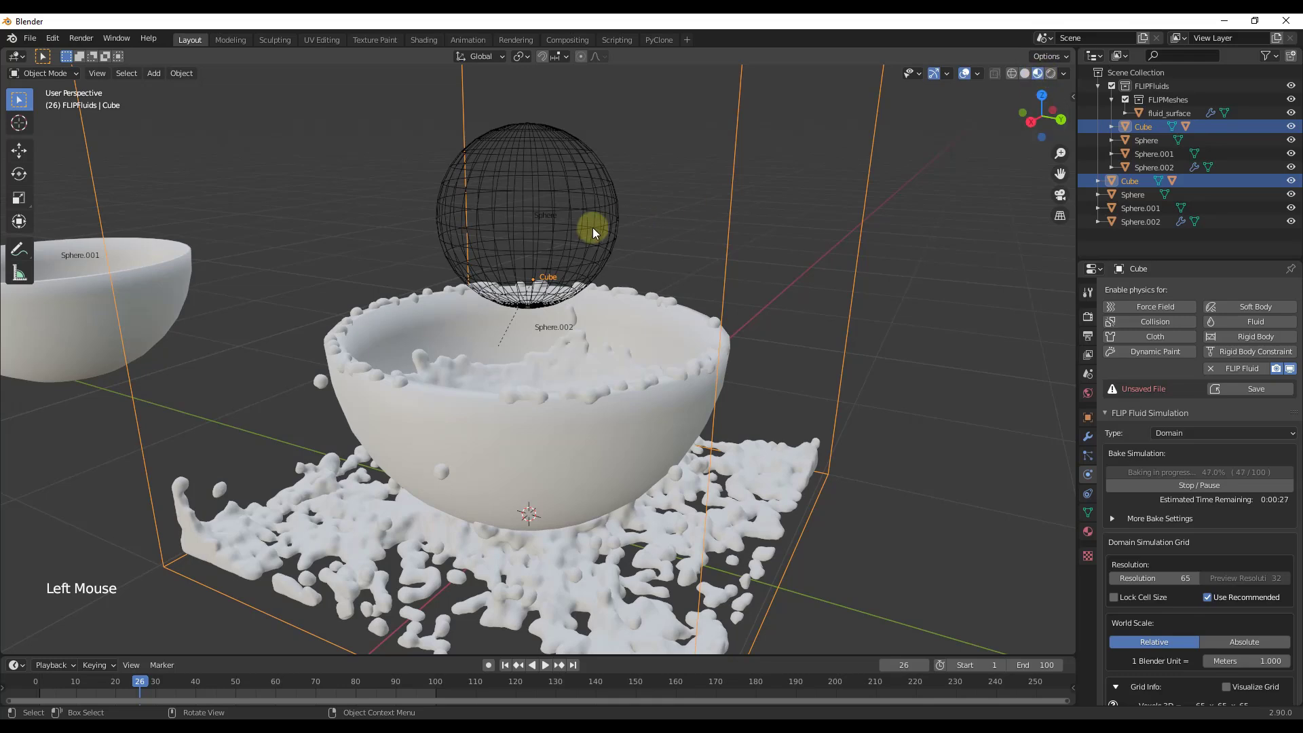
click(853, 292)
scroll(down, 3)
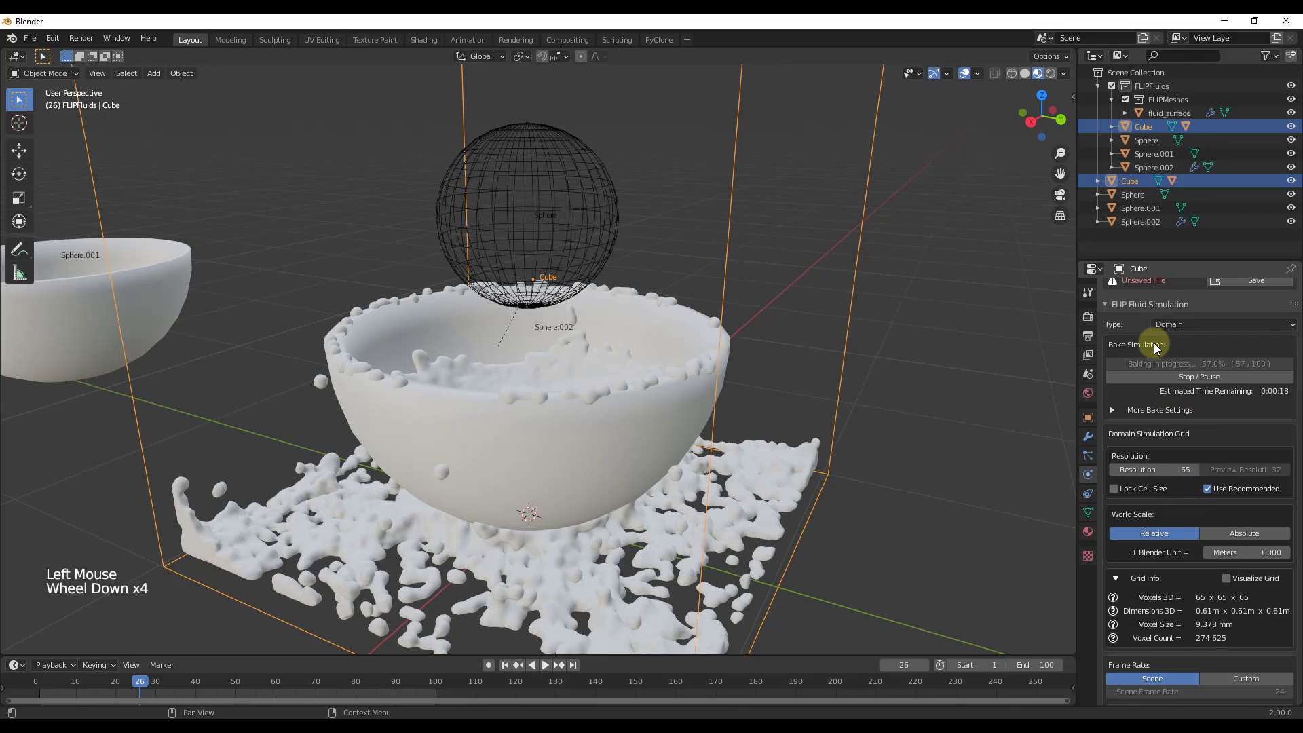
scroll(down, 3)
click(1110, 501)
click(1110, 500)
click(1110, 551)
scroll(down, 3)
click(1171, 490)
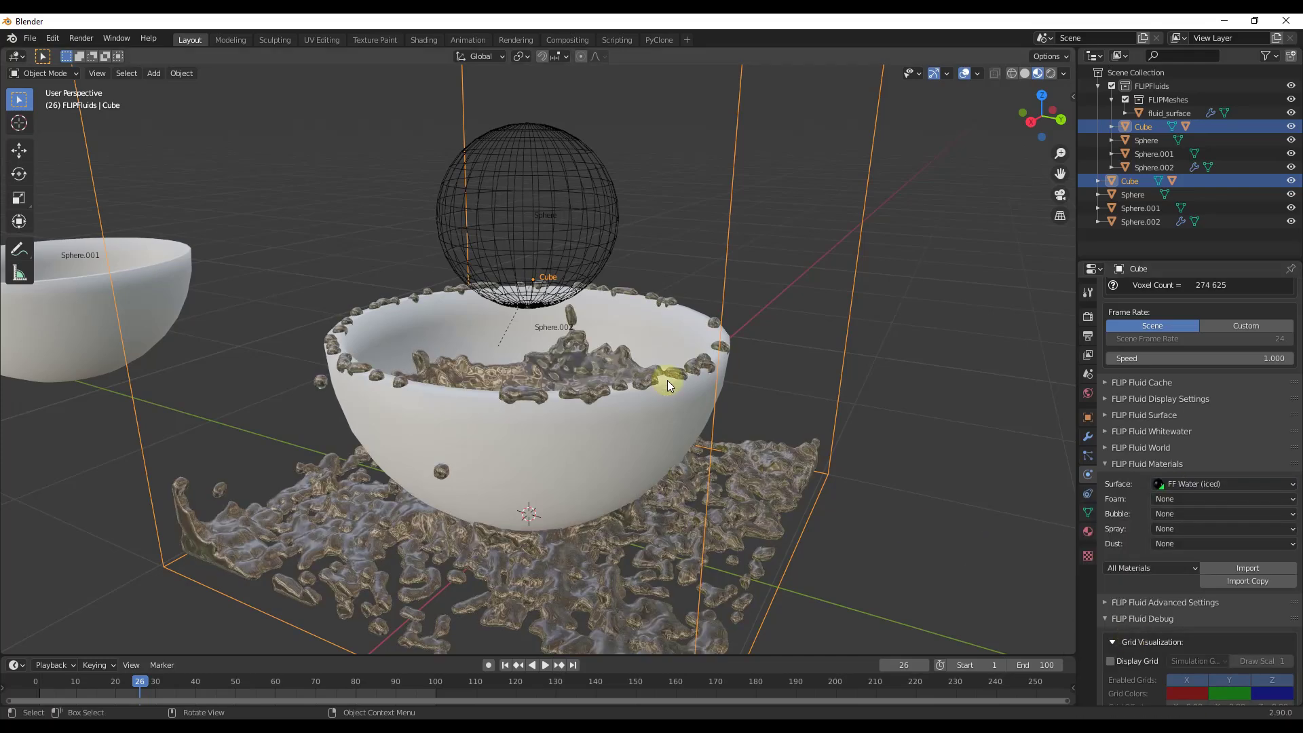
middle_click(632, 380)
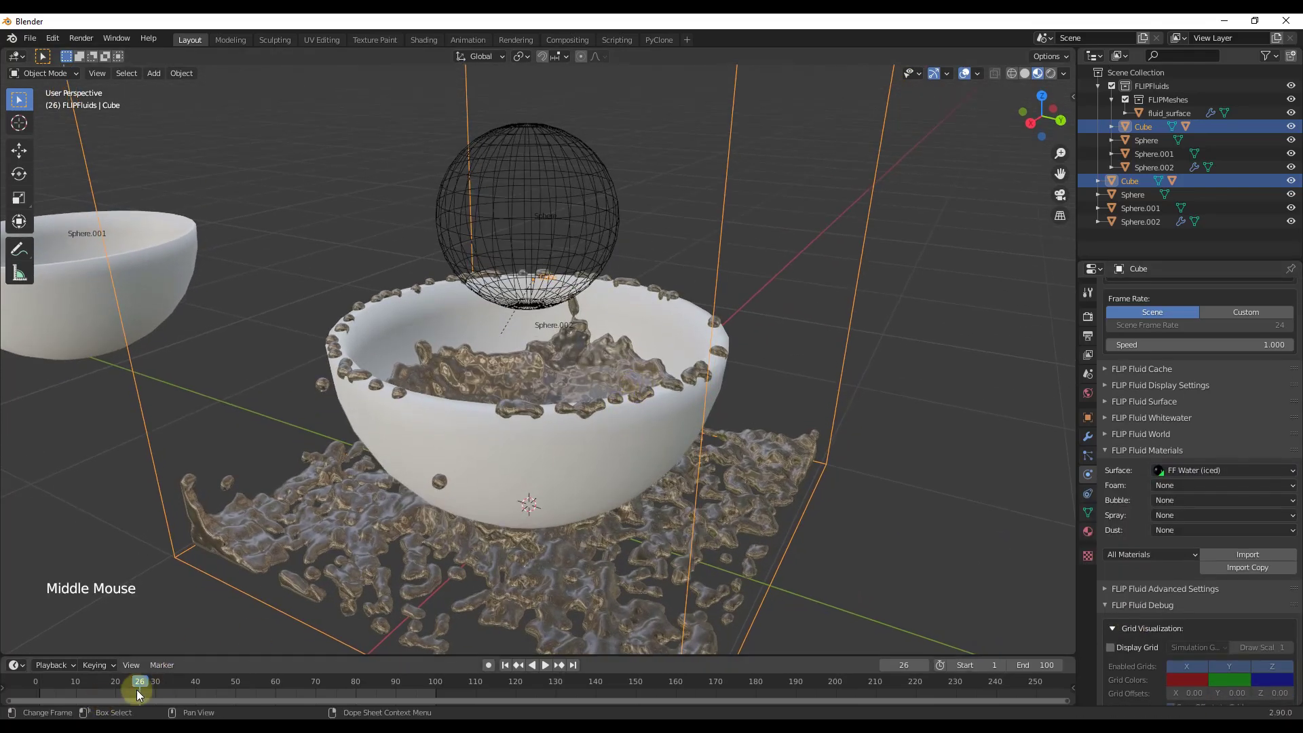
Play back the baked splash frames to review the result, then return to an earlier frame.
click(144, 688)
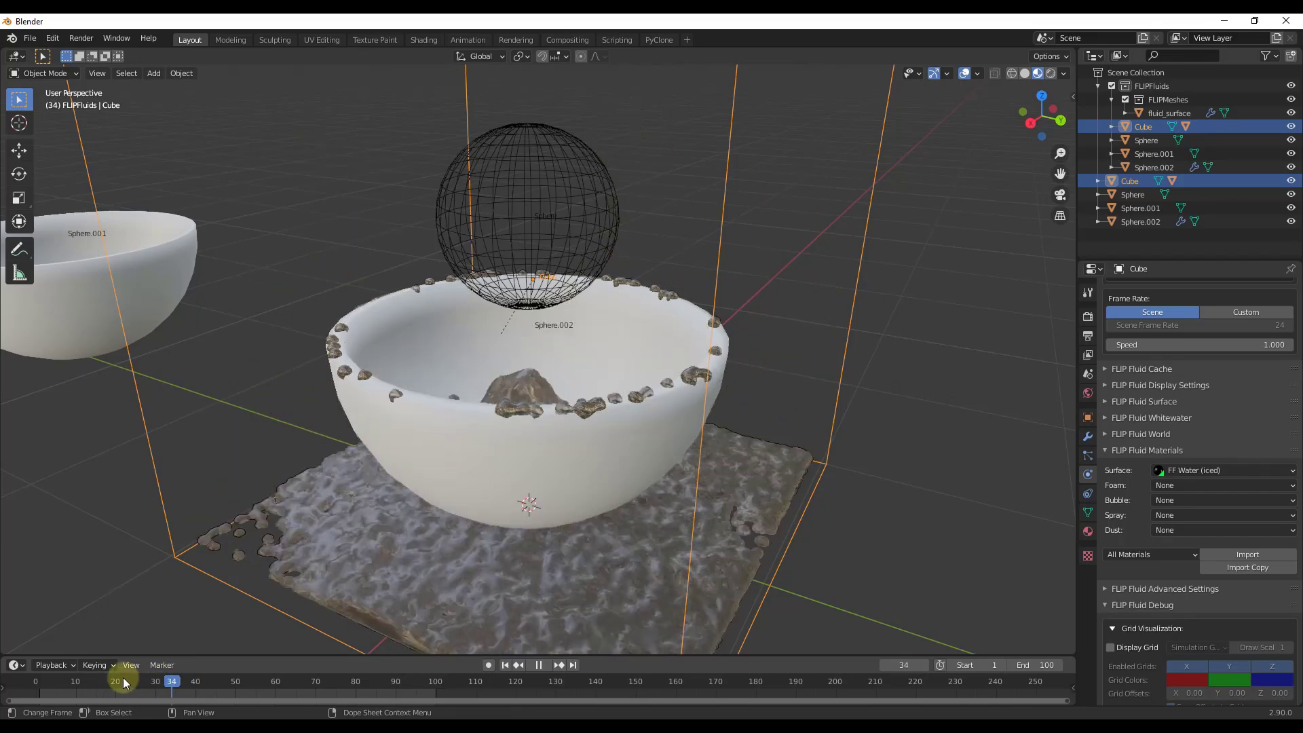
click(550, 670)
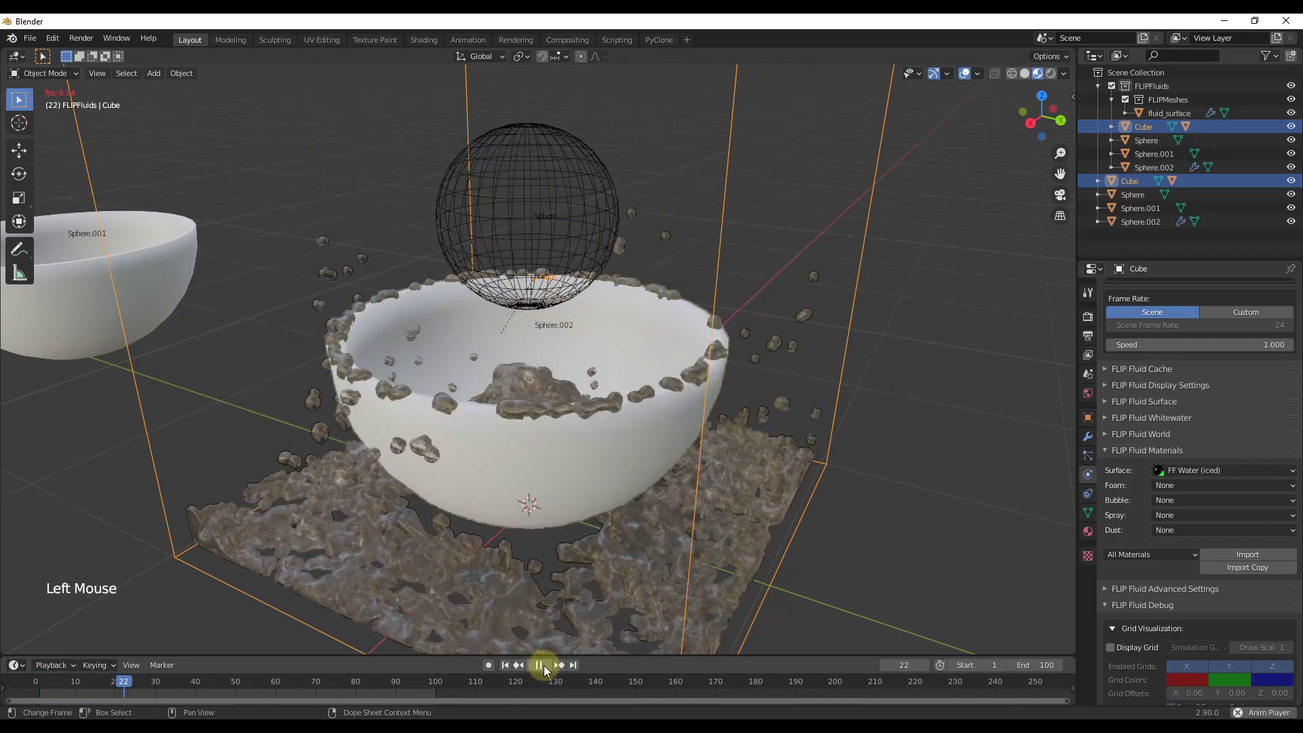
click(547, 670)
middle_click(597, 248)
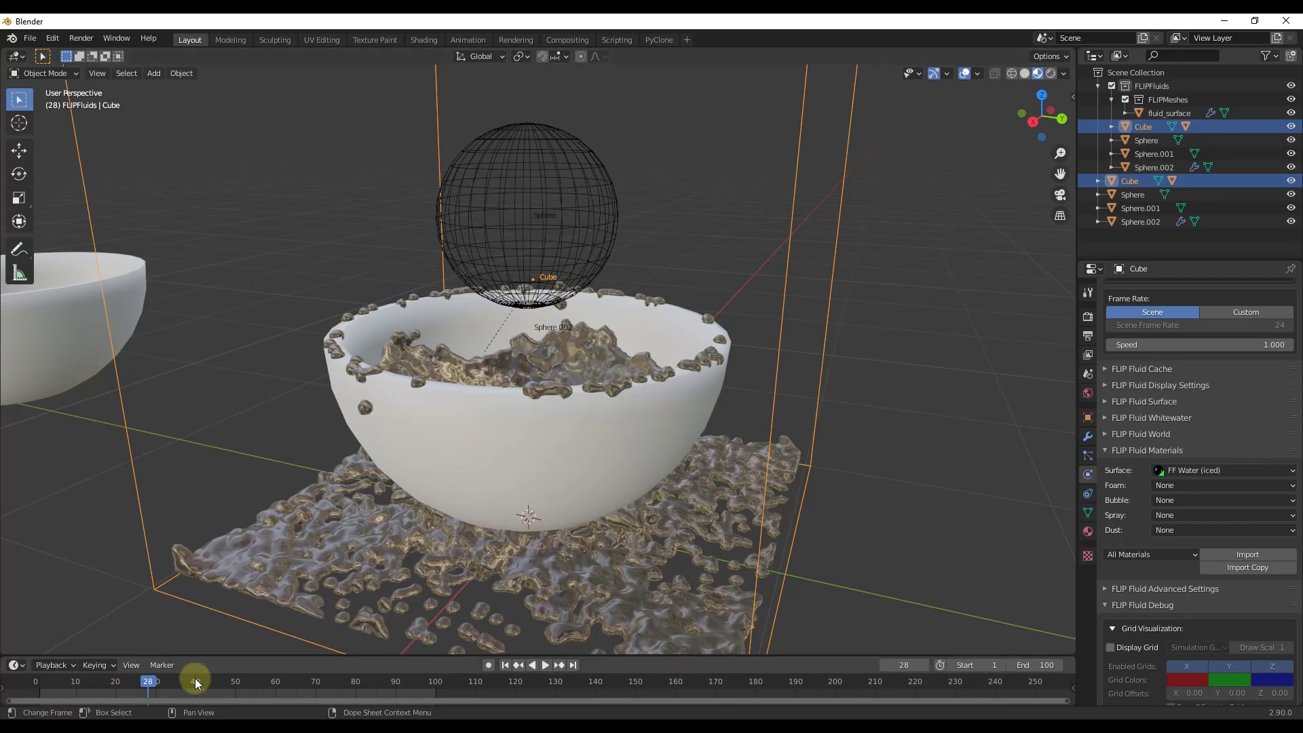
click(57, 690)
scroll(down, 3)
scroll(up, 3)
scroll(up, 3)
scroll(up, 3)
Reset the domain bake and start moving the fluid sphere vertically.
click(1272, 451)
click(546, 235)
key(g)
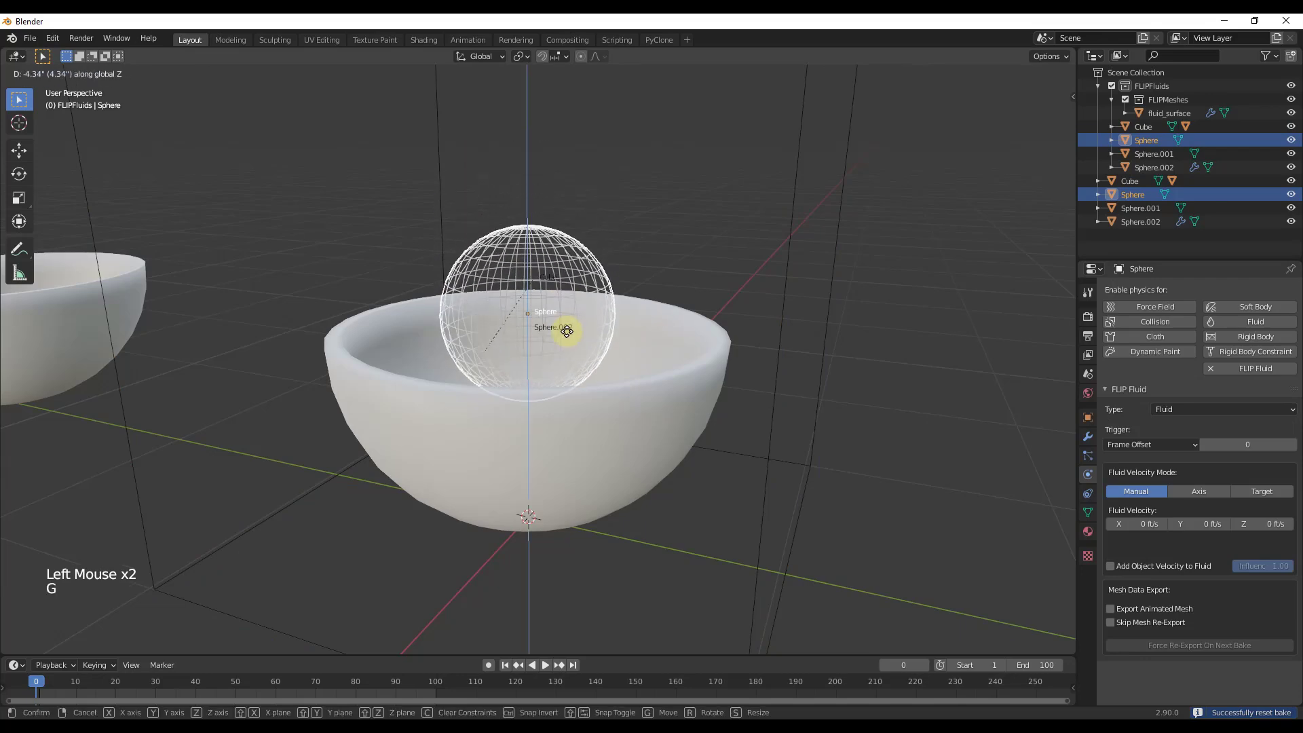
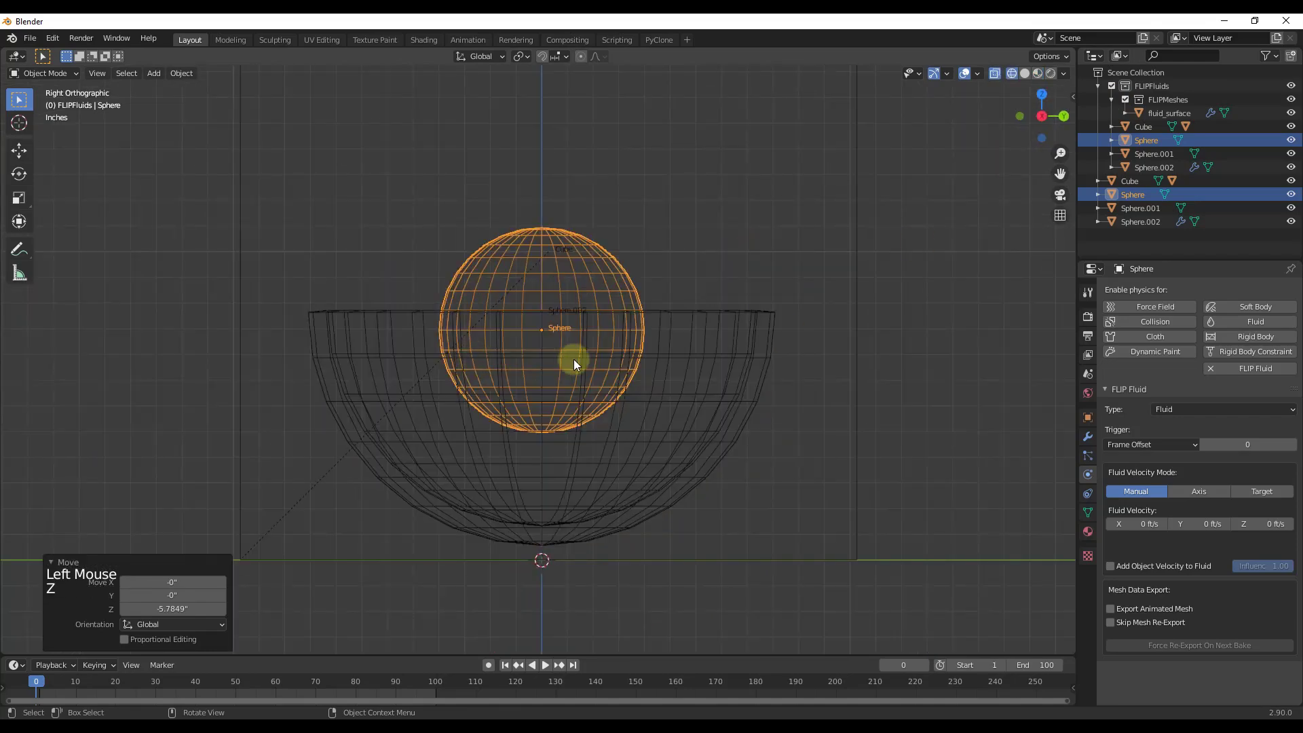
Lower the sphere along Z into the bowl, then bake the Cube domain again.
key(g)
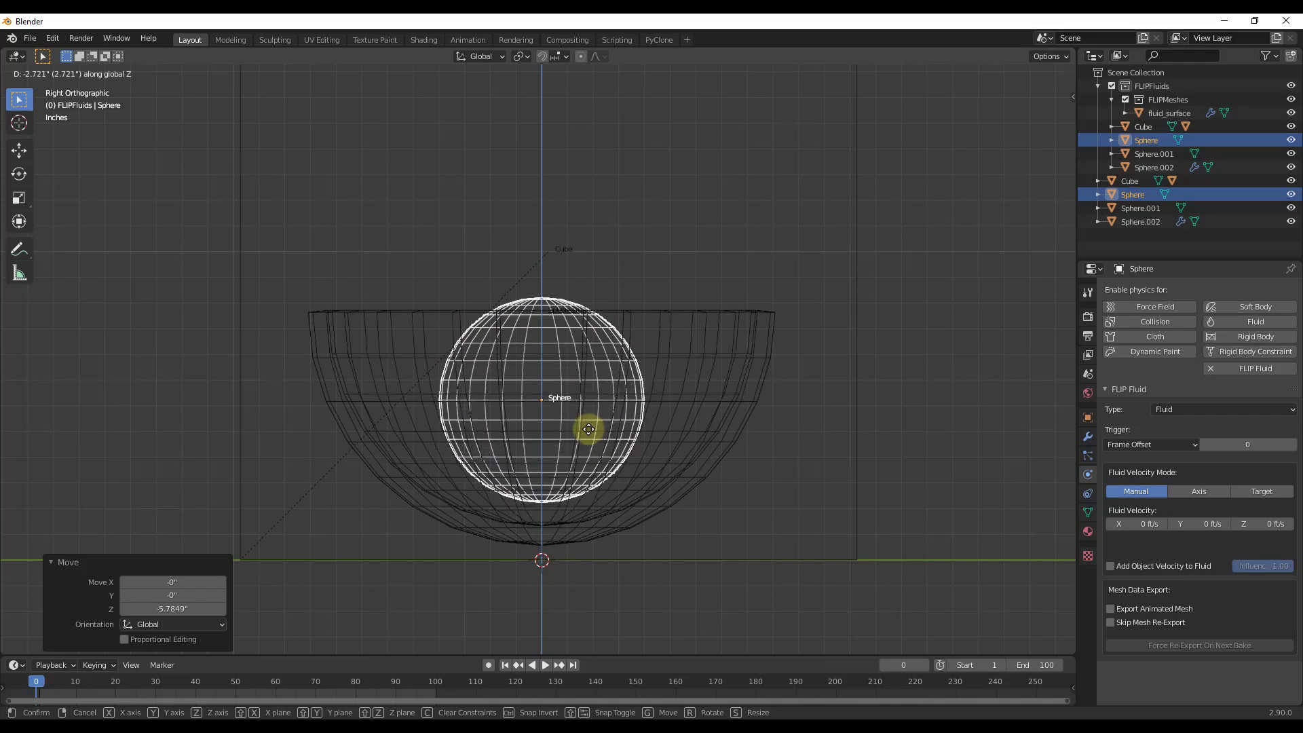
key(z)
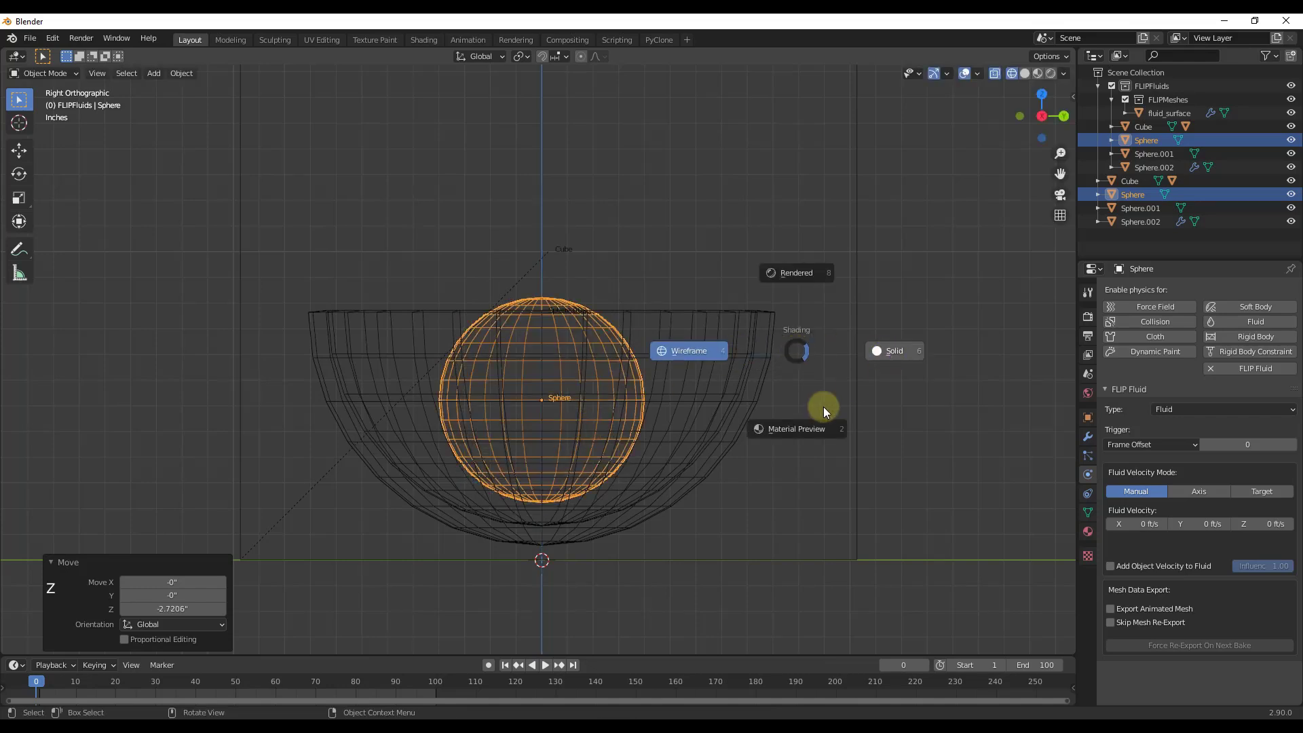
middle_click(752, 418)
scroll(down, 3)
middle_click(599, 349)
click(744, 329)
click(1208, 473)
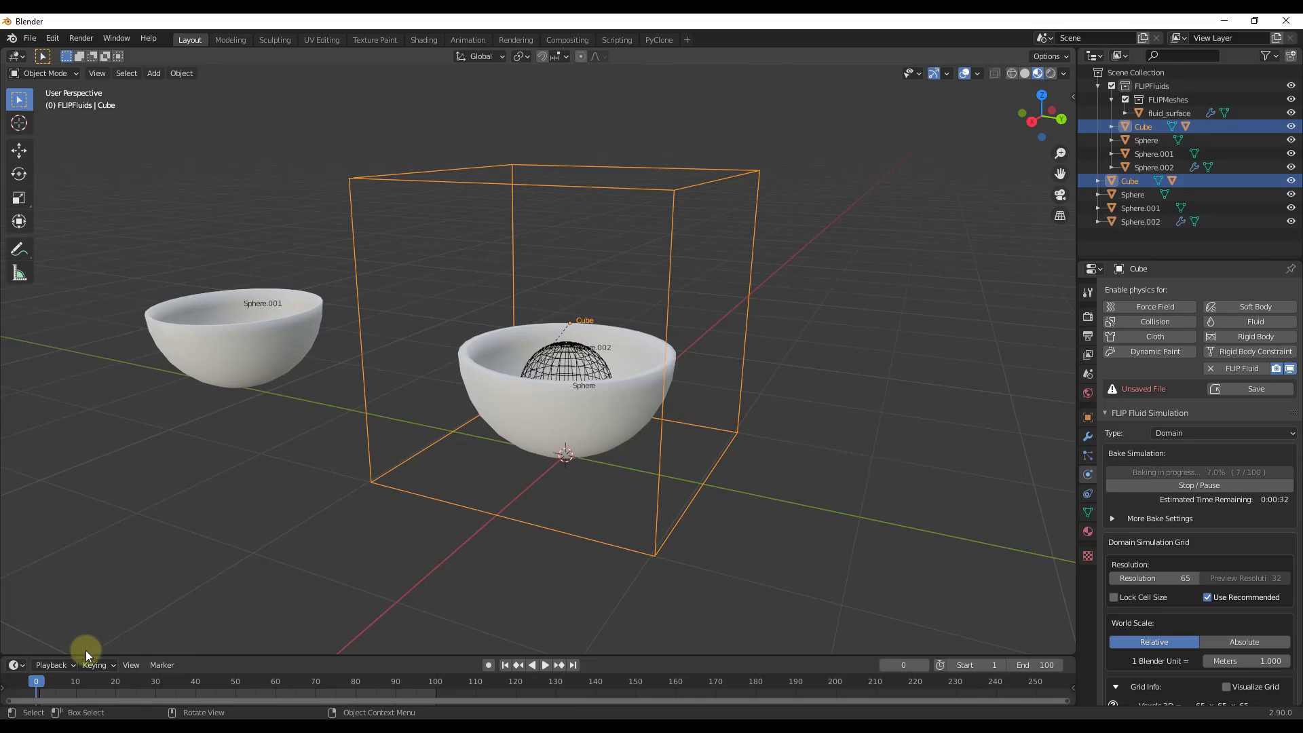
Scrub frames during the bake and zoom into the bowl to check the water settling inside.
click(42, 685)
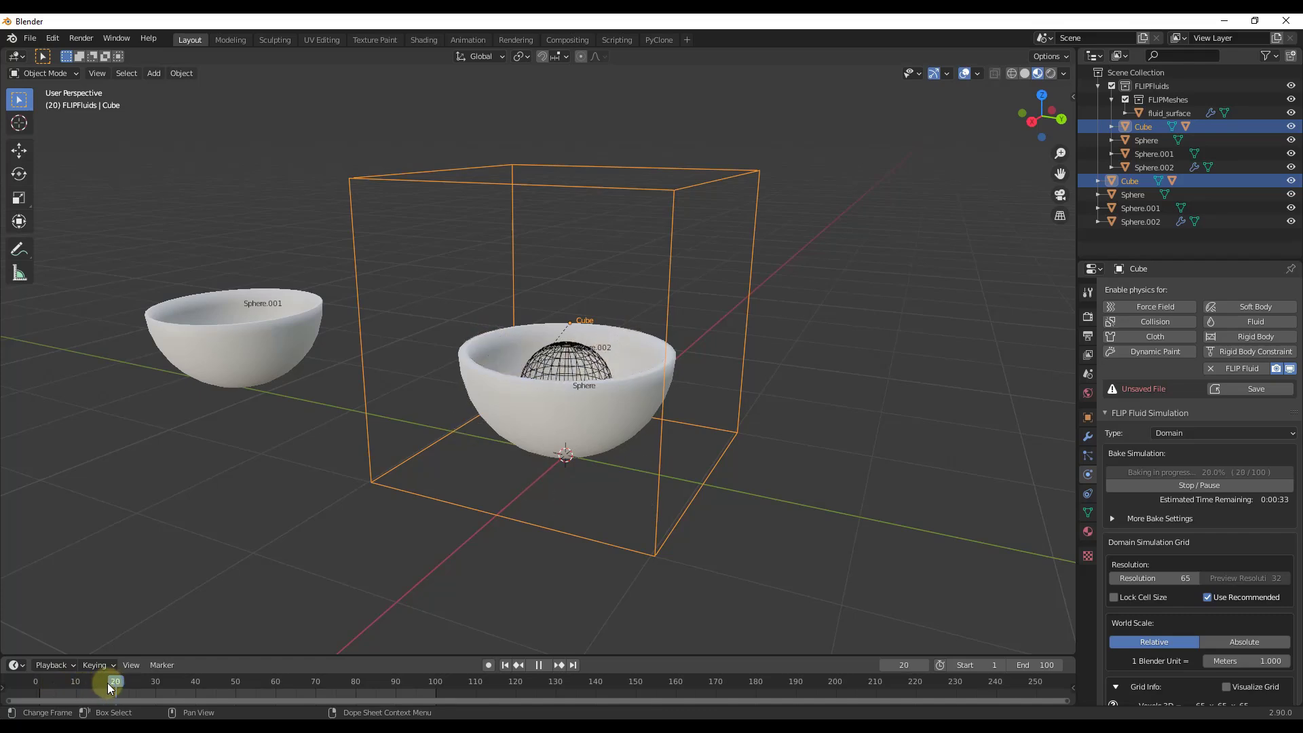
middle_click(543, 580)
scroll(up, 3)
scroll(up, 3)
click(106, 684)
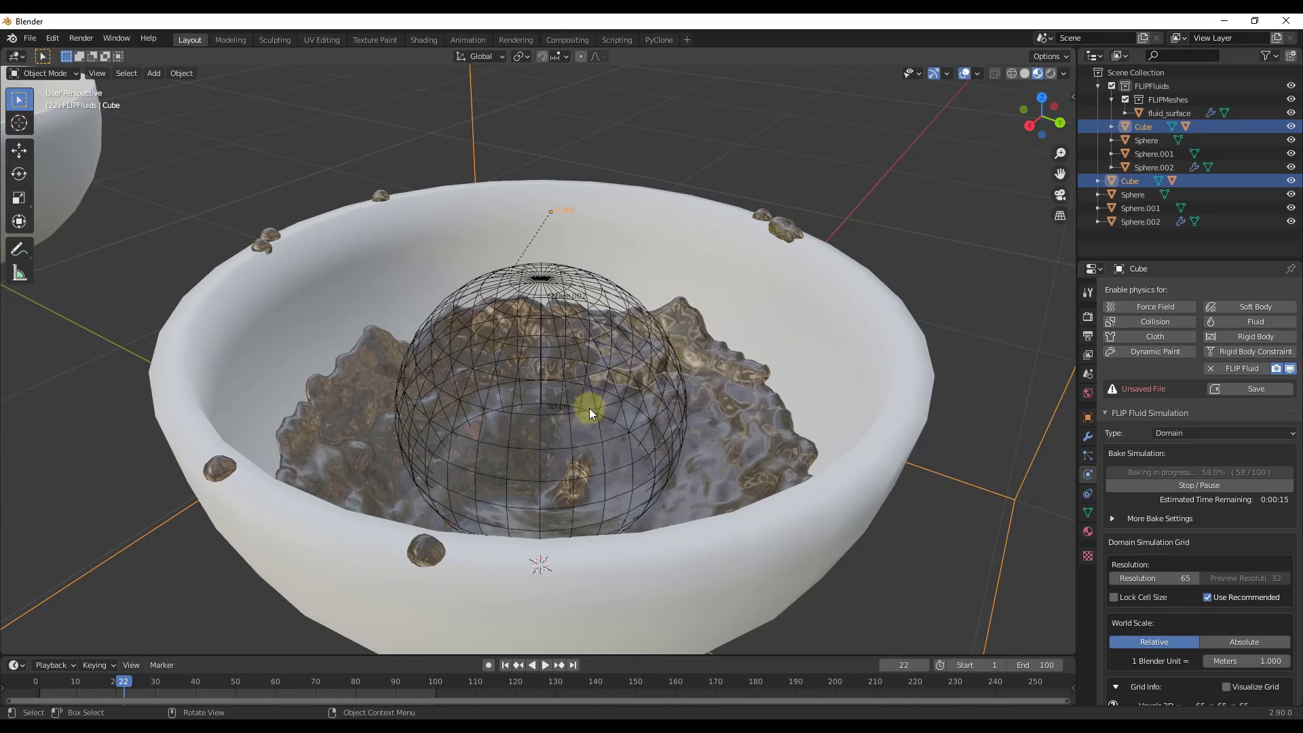
scroll(down, 3)
middle_click(604, 397)
Return to the first frame and zoom back out to the whole scene.
click(130, 686)
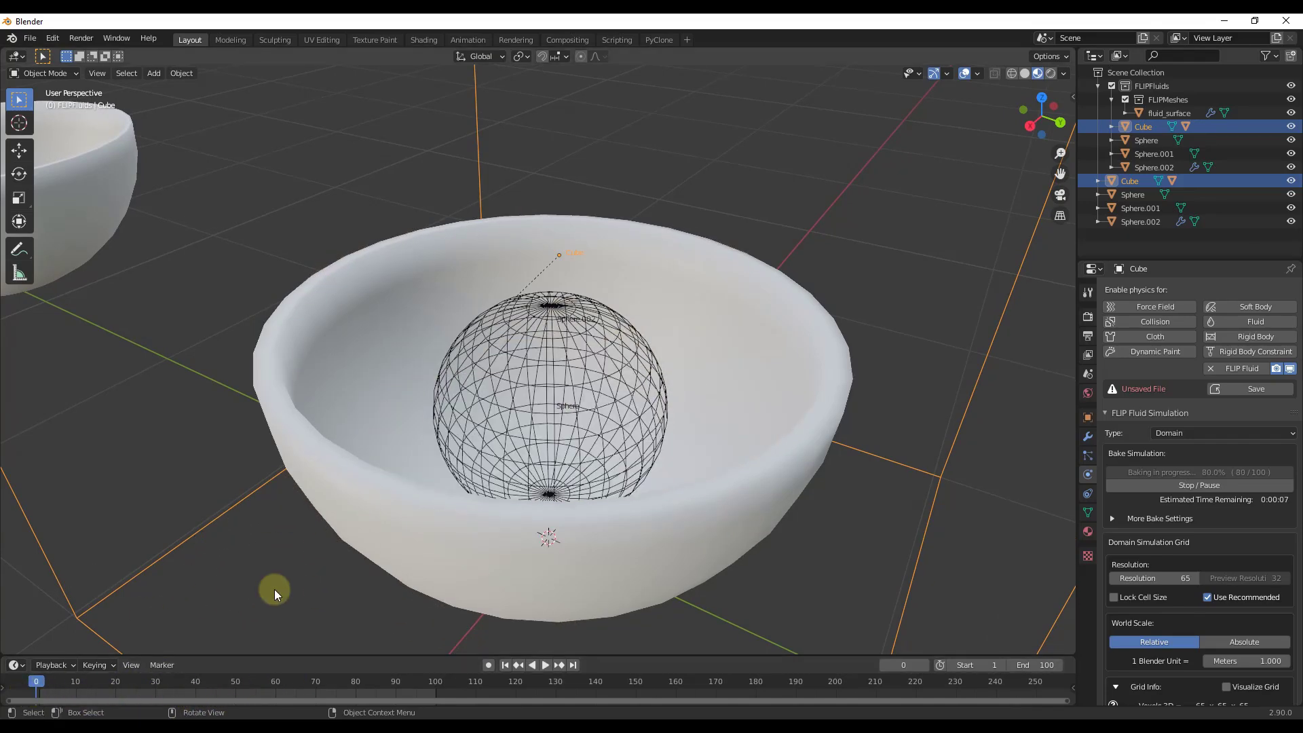
scroll(down, 3)
middle_click(567, 419)
middle_click(548, 403)
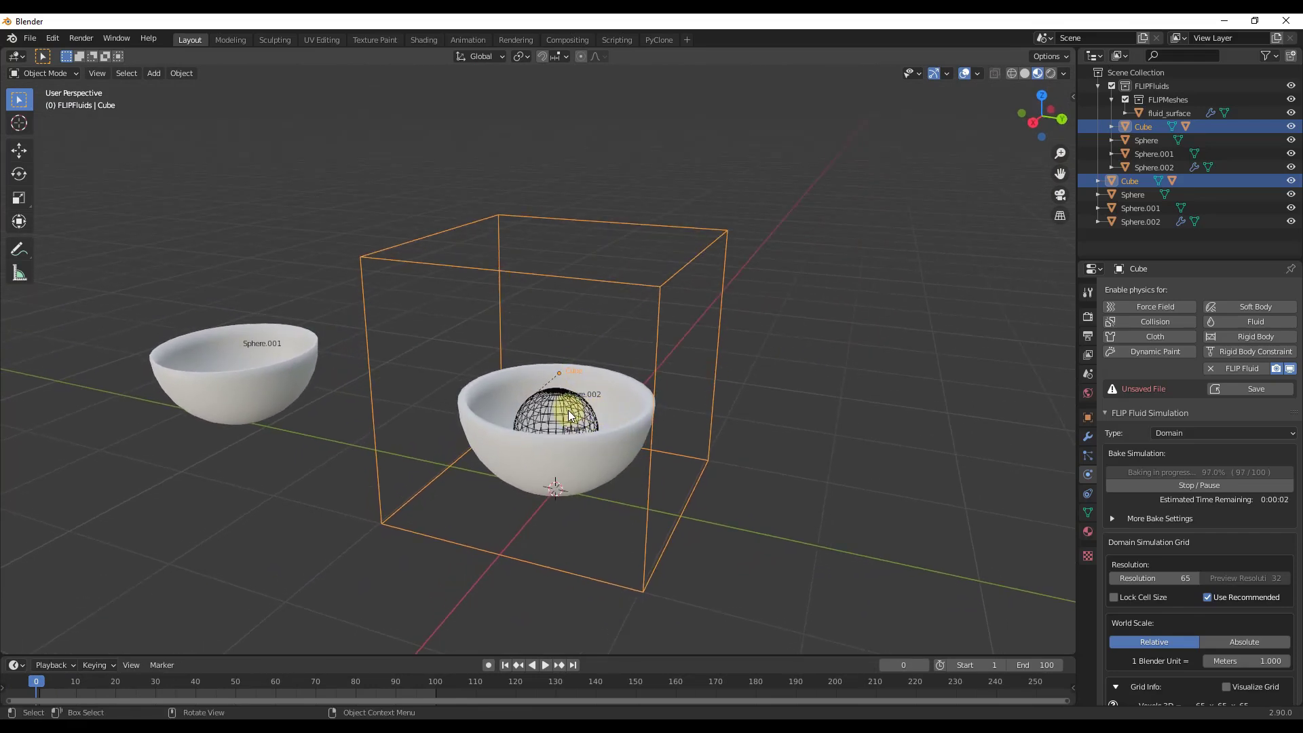
Move the fluid sphere along Y out of the bowl.
click(569, 412)
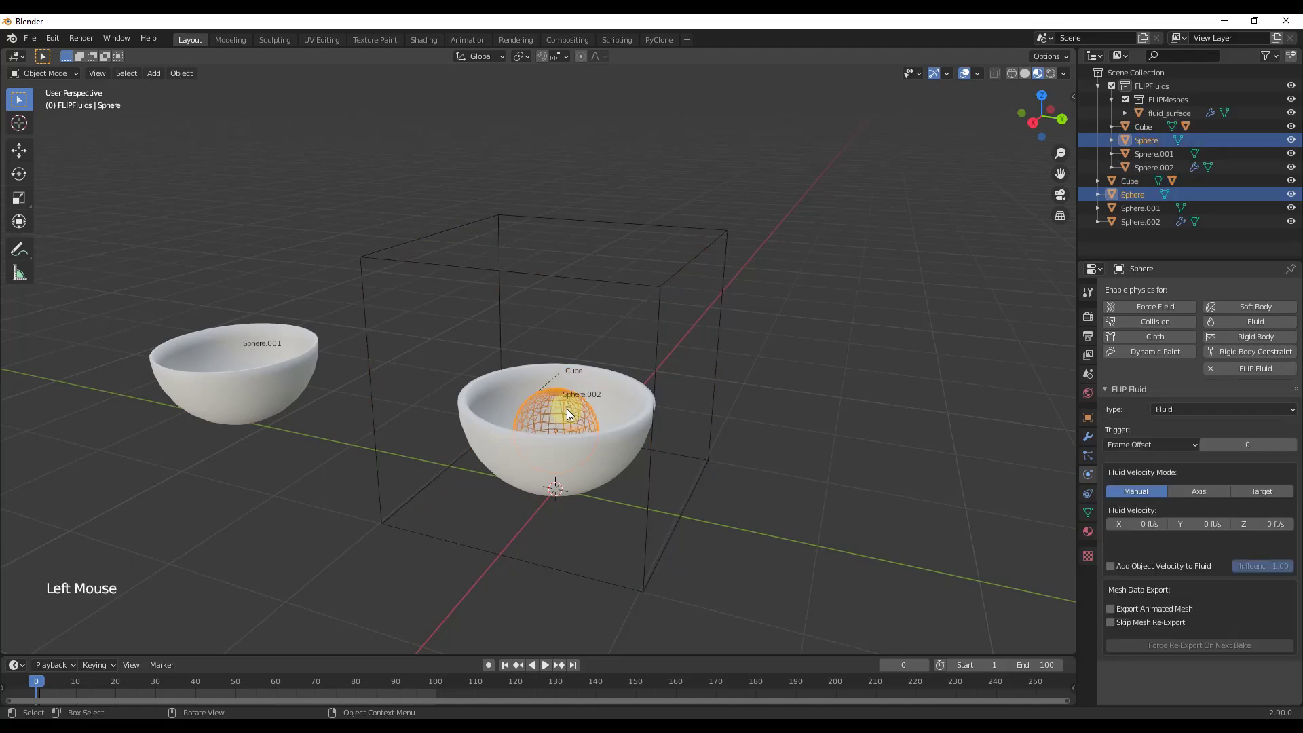
key(g)
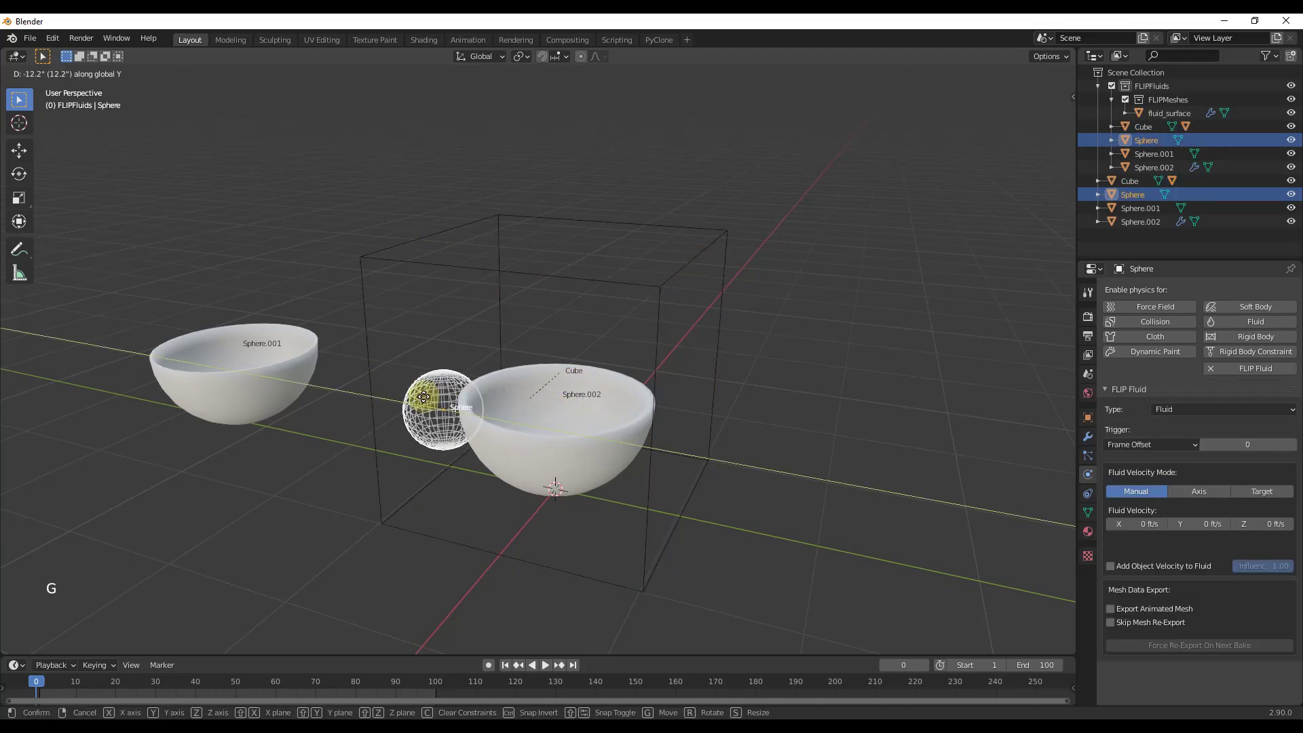
middle_click(634, 403)
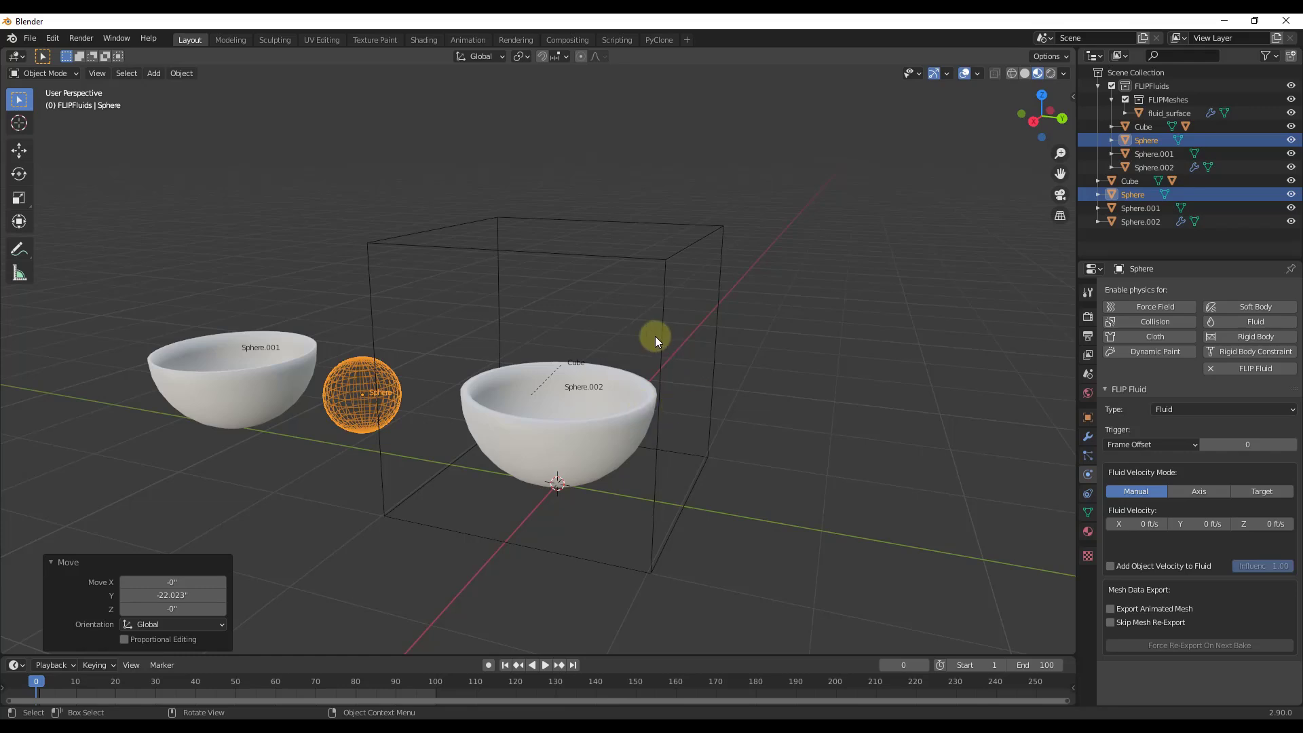
middle_click(702, 434)
scroll(up, 3)
middle_click(630, 407)
Add a UV sphere, scale it down small and raise it along Z above the bowl.
key(shift+a)
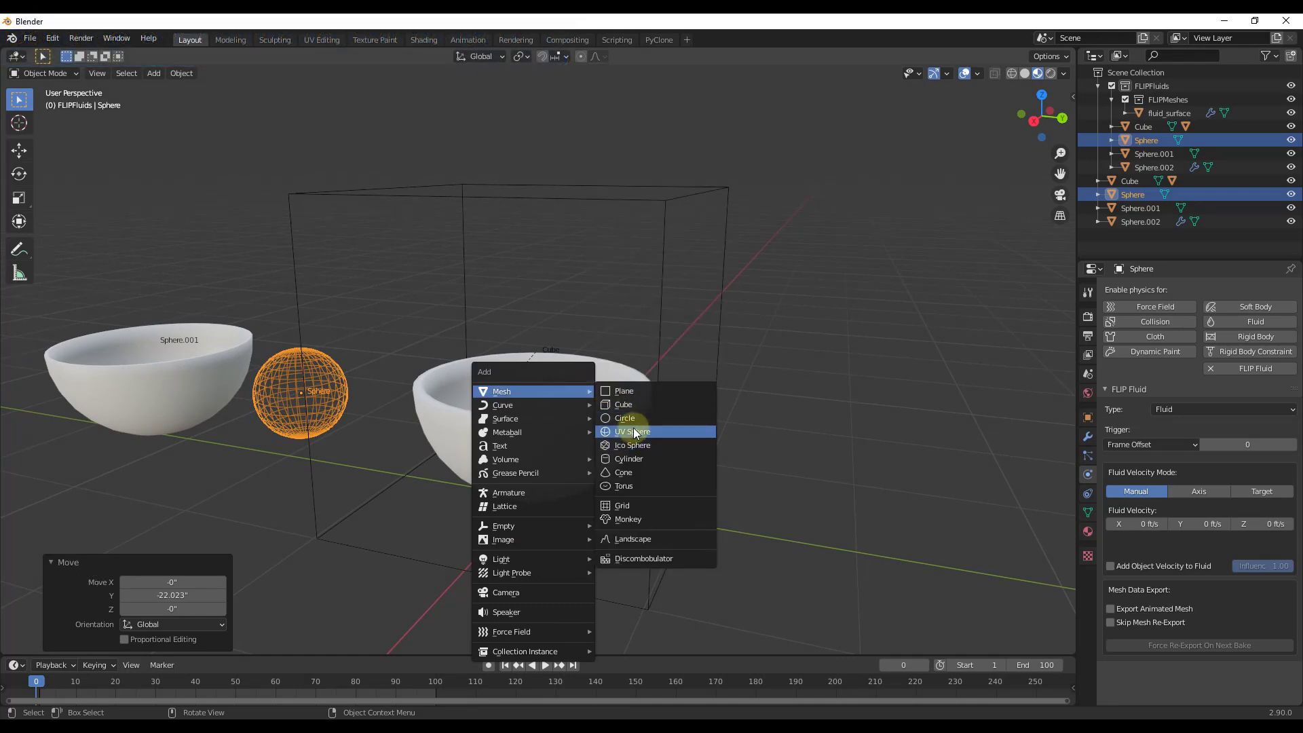
key(s)
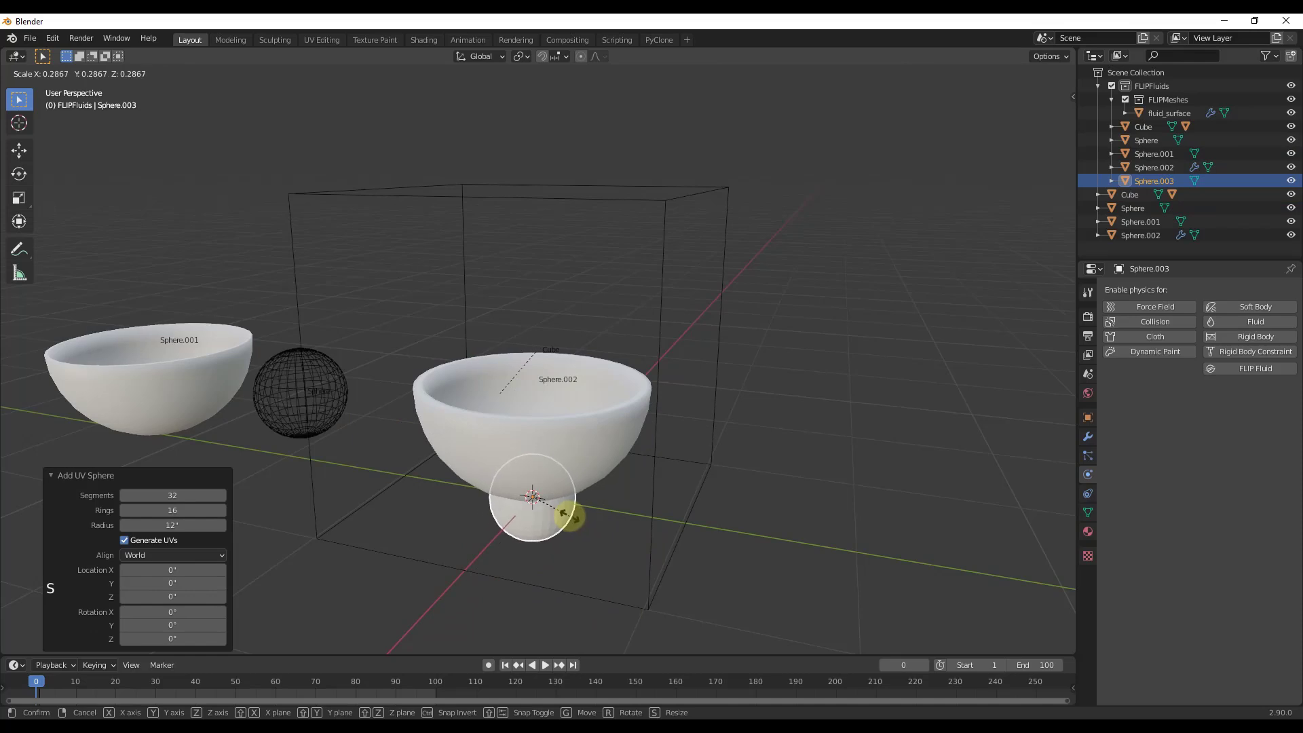
key(g)
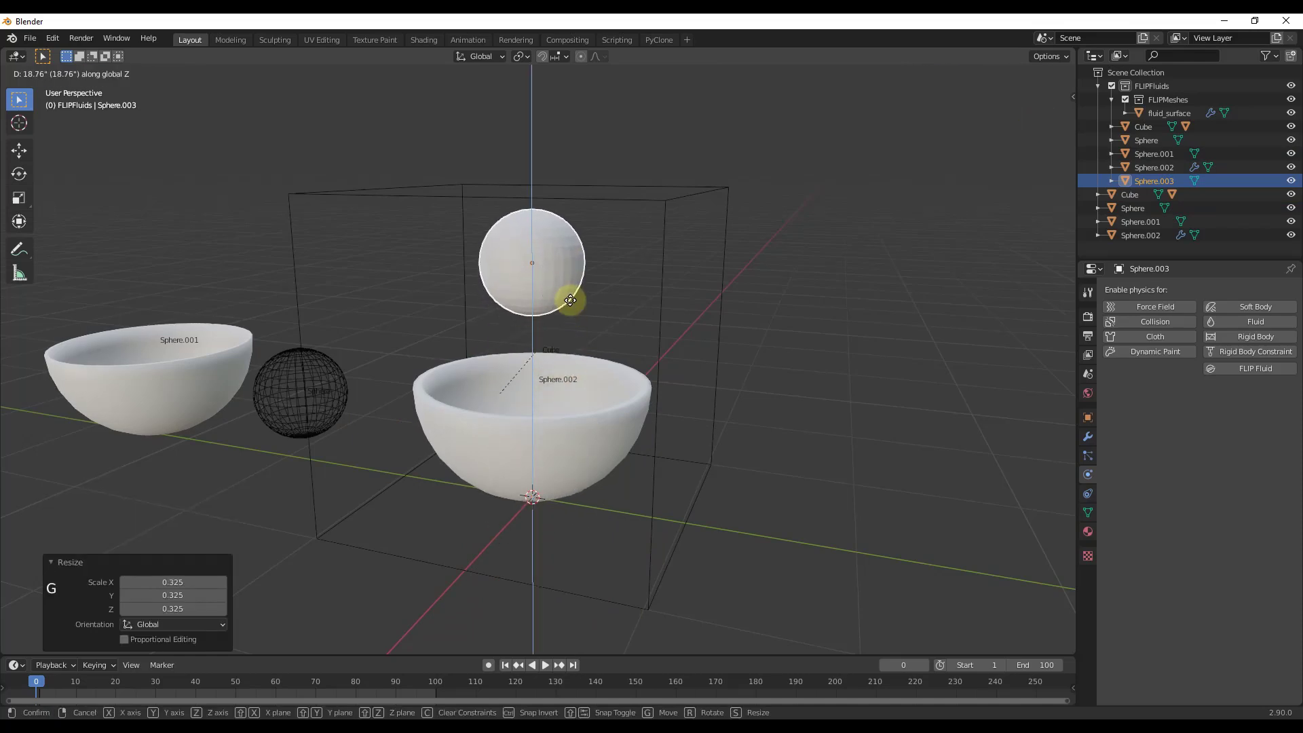
key(s)
key(g)
middle_click(548, 250)
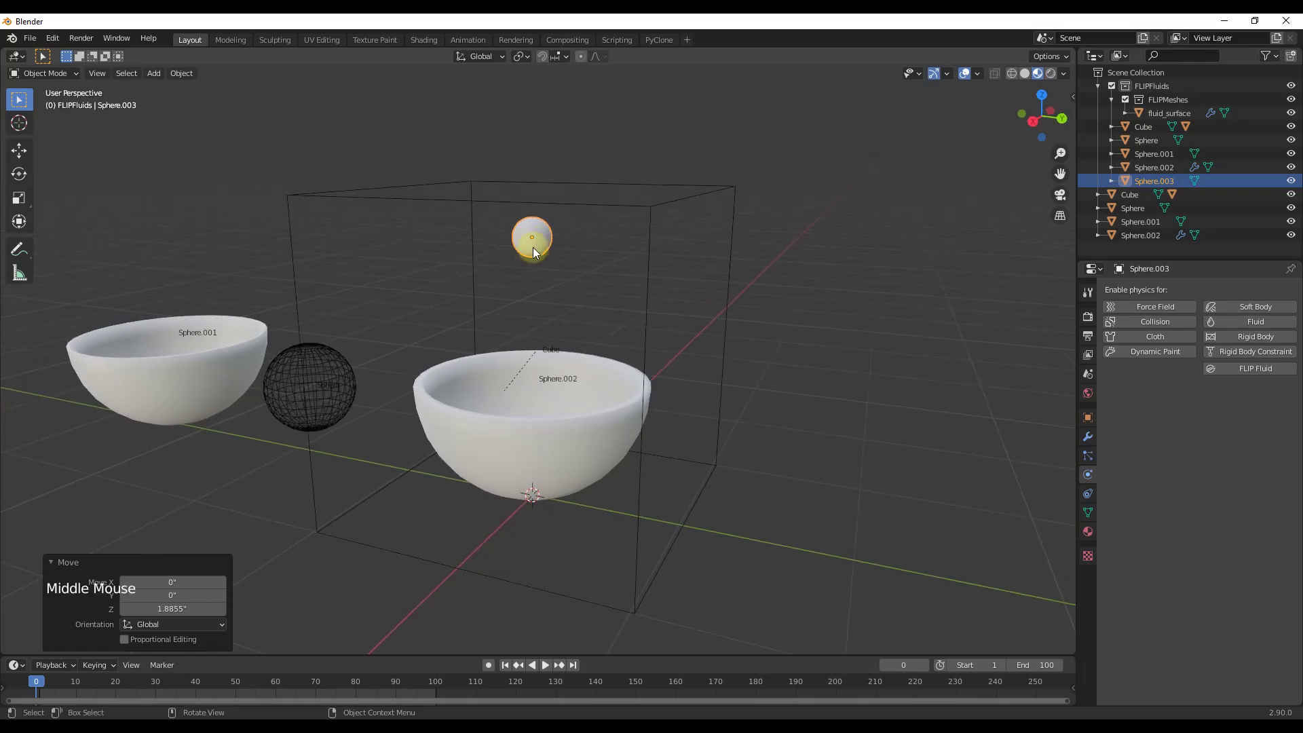
Give the small sphere FLIP Fluid physics with type Inflow.
click(1250, 373)
click(1197, 411)
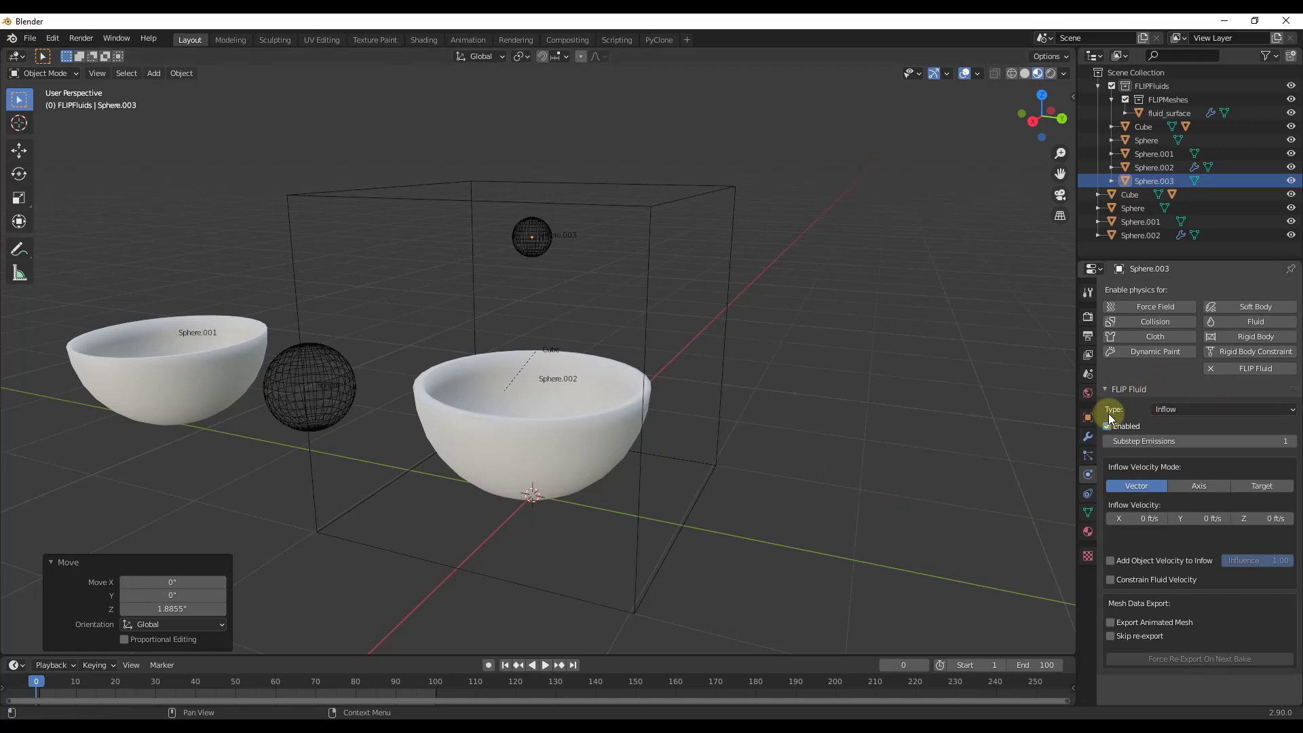
click(725, 325)
click(727, 324)
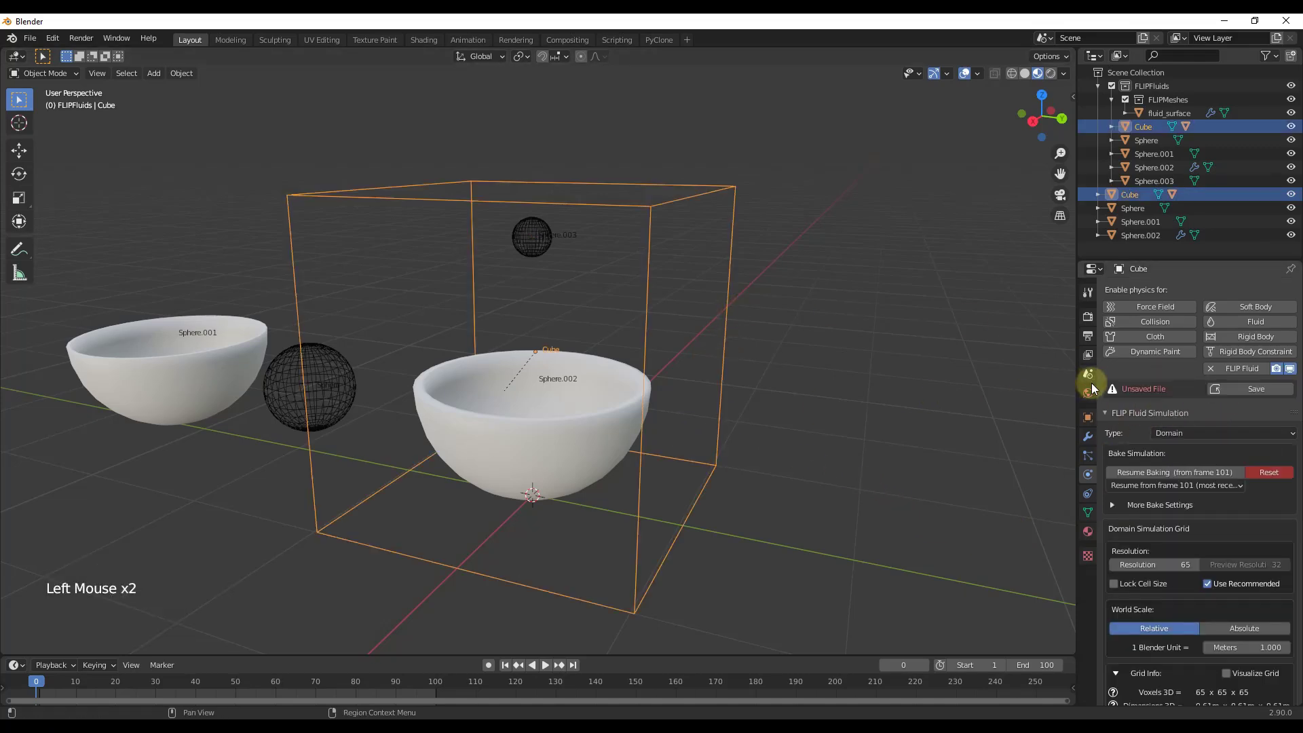
Reset and rebake the Cube domain, playing frames as the inflow bake runs.
click(1264, 477)
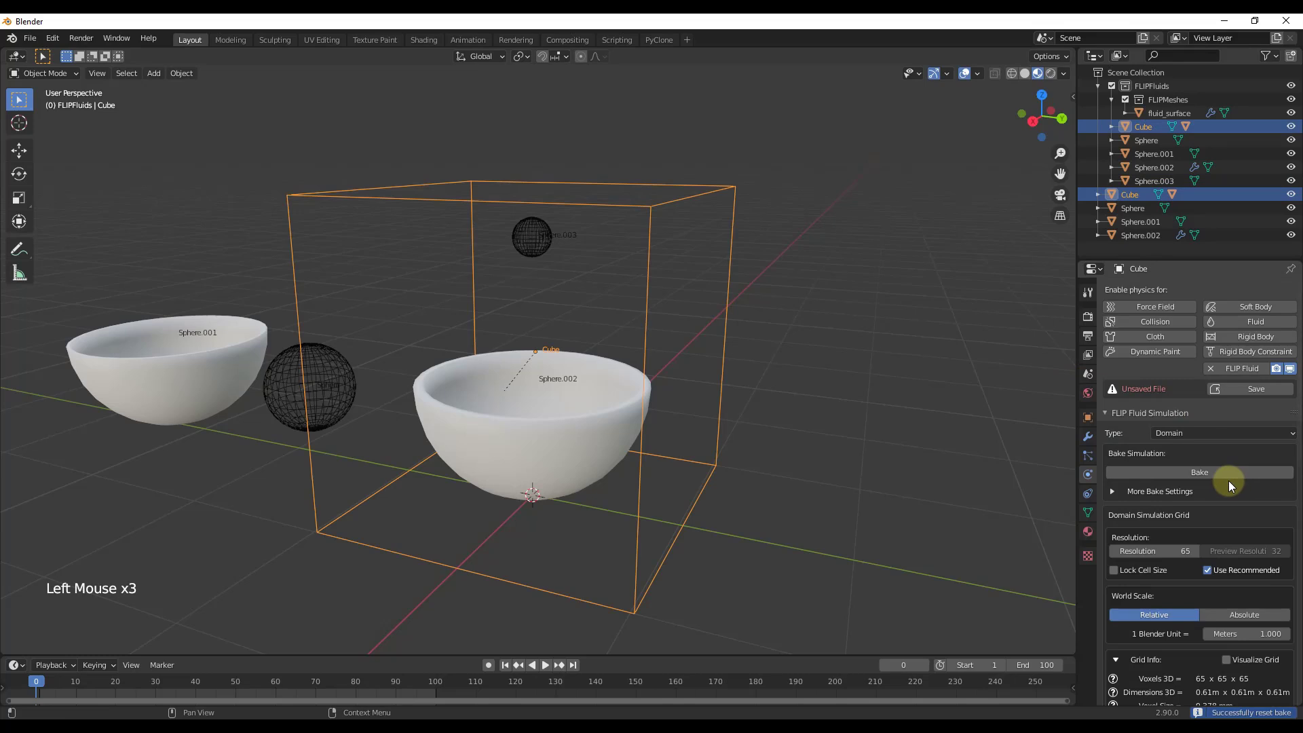
click(1222, 475)
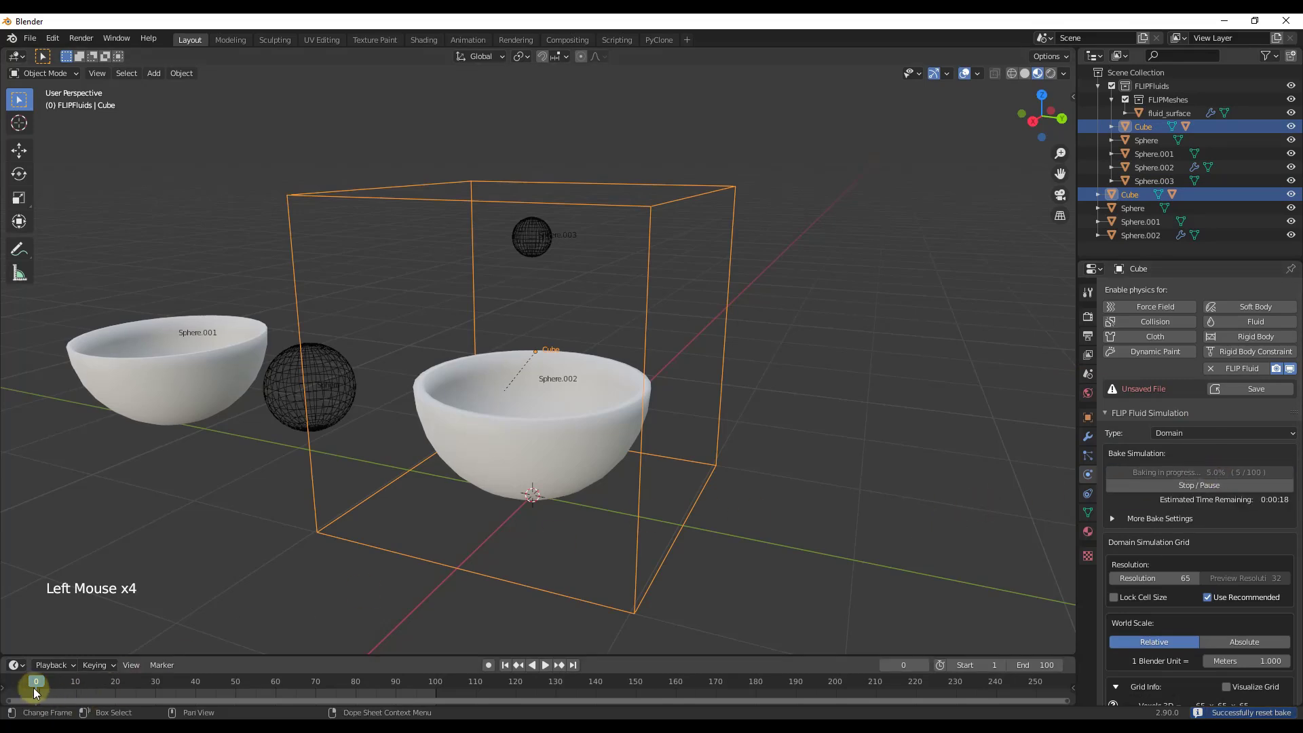
click(38, 687)
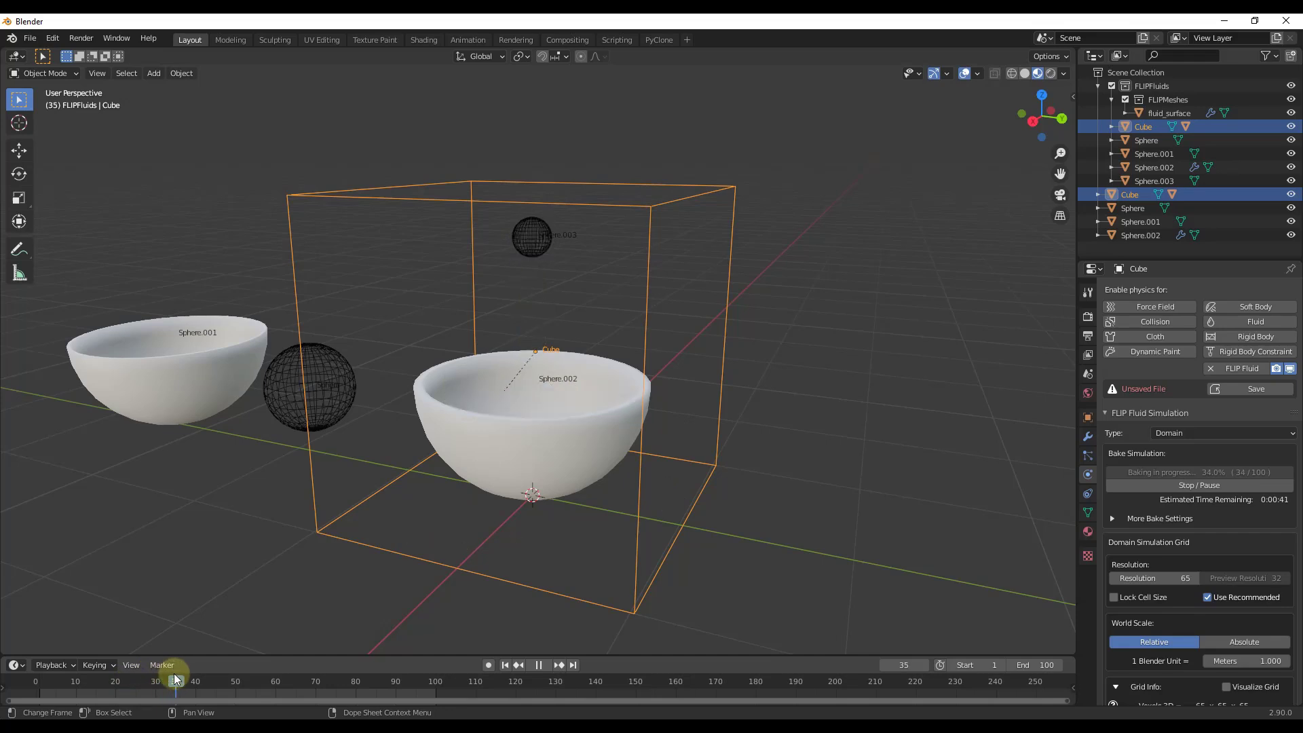
middle_click(623, 441)
Play the pour from an early frame to watch the stream fill the bowl, then stop.
click(231, 688)
scroll(up, 3)
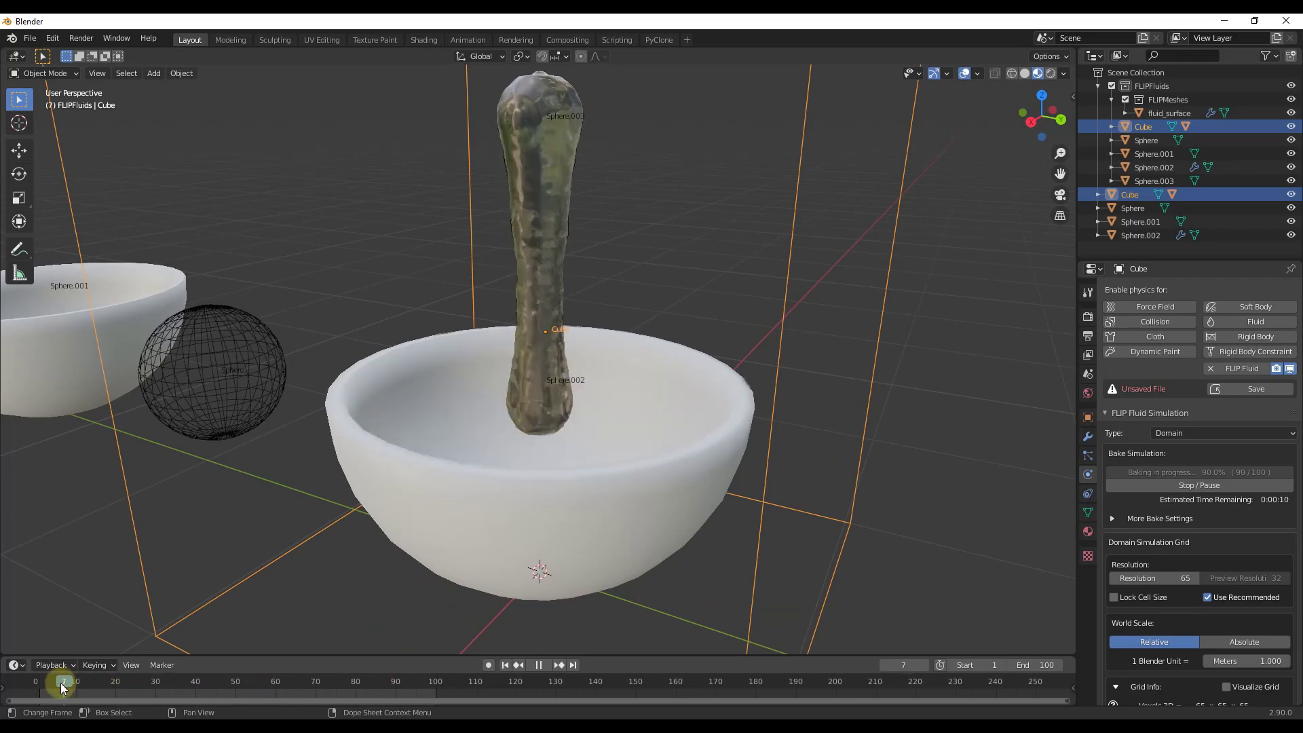
click(554, 671)
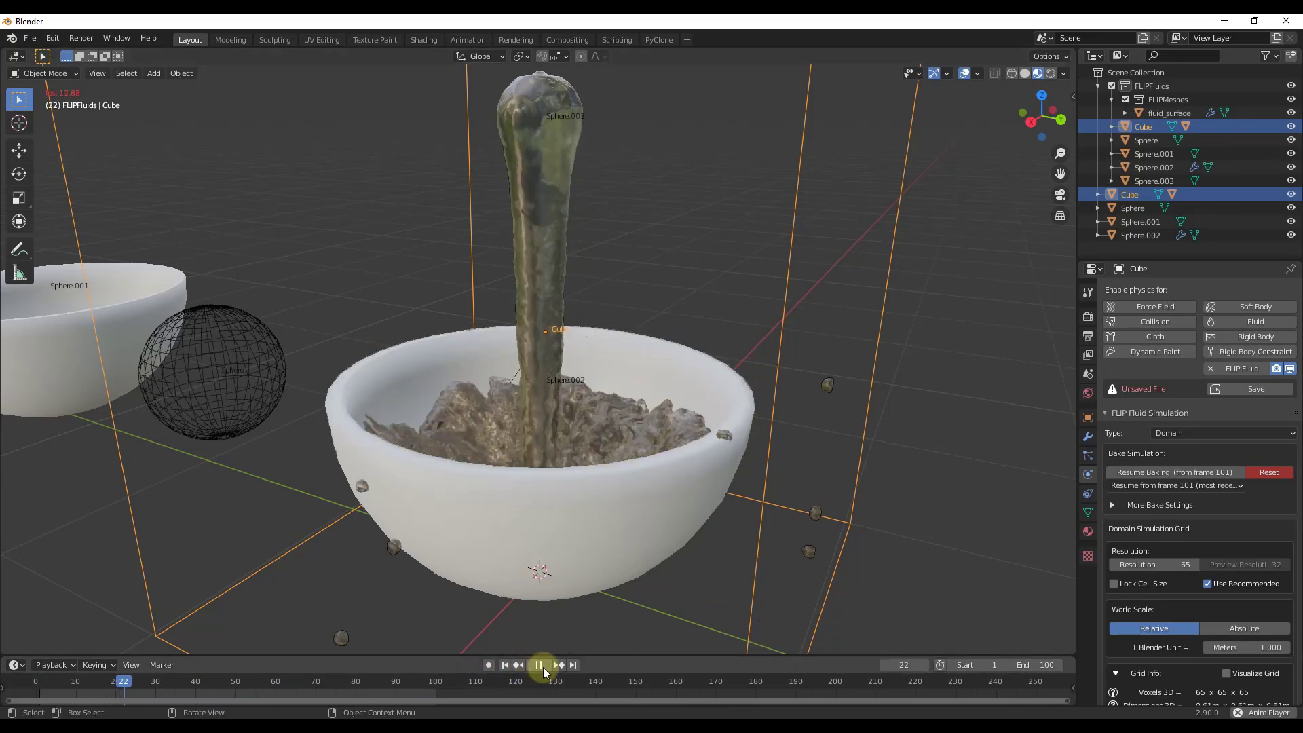
click(546, 672)
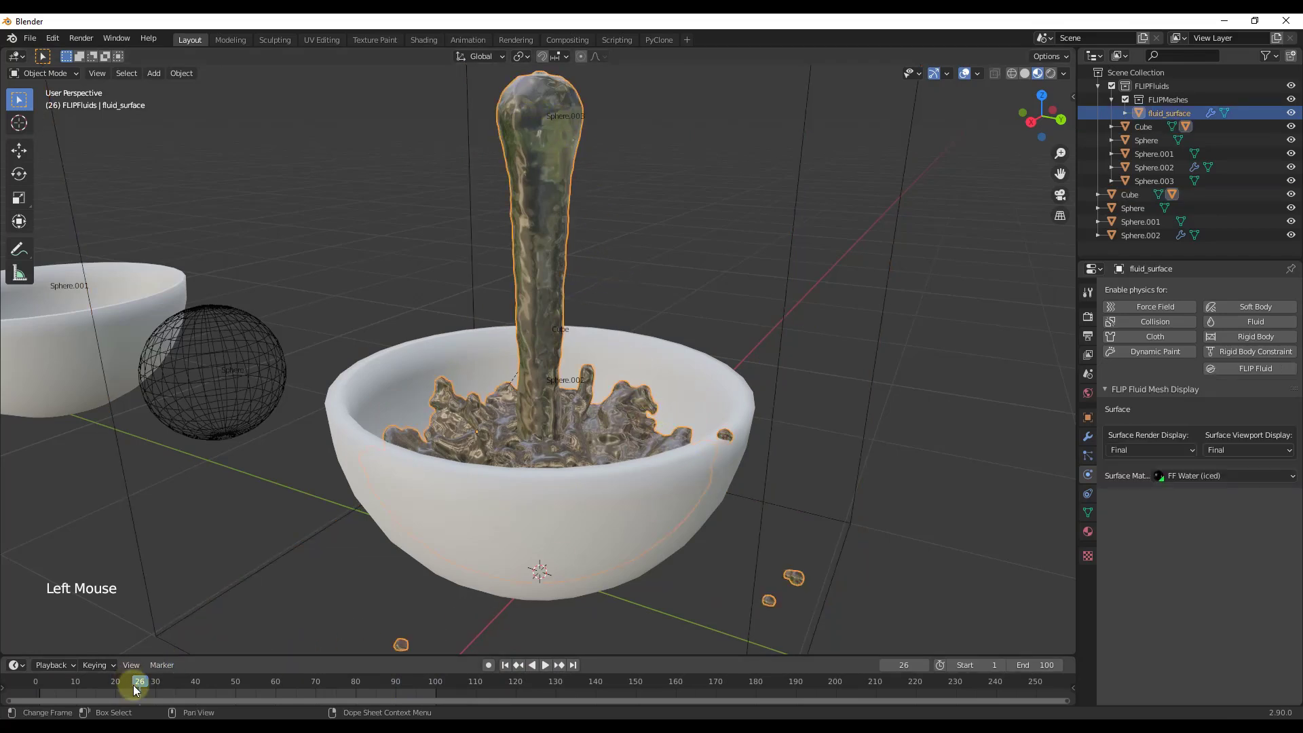
Give Sphere.003 an inflow velocity of 2 ft/s along X and start shifting it along X.
click(143, 687)
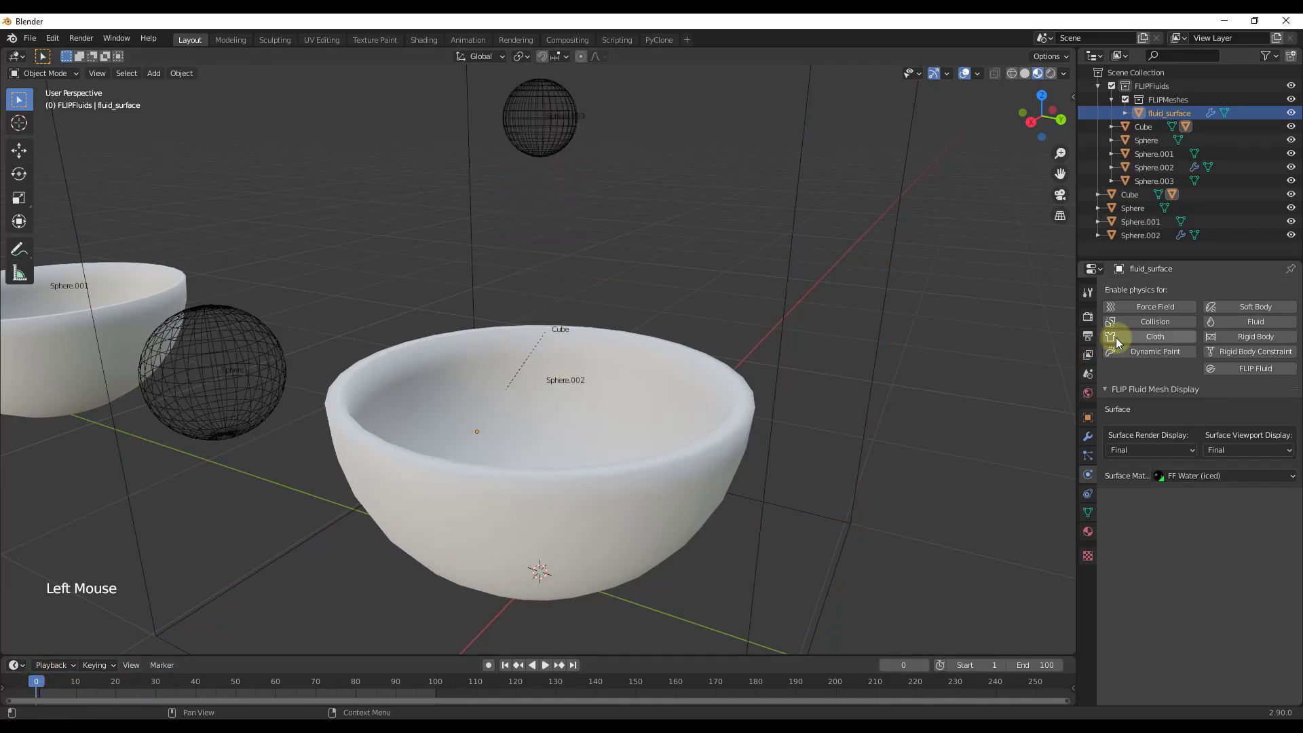
click(553, 116)
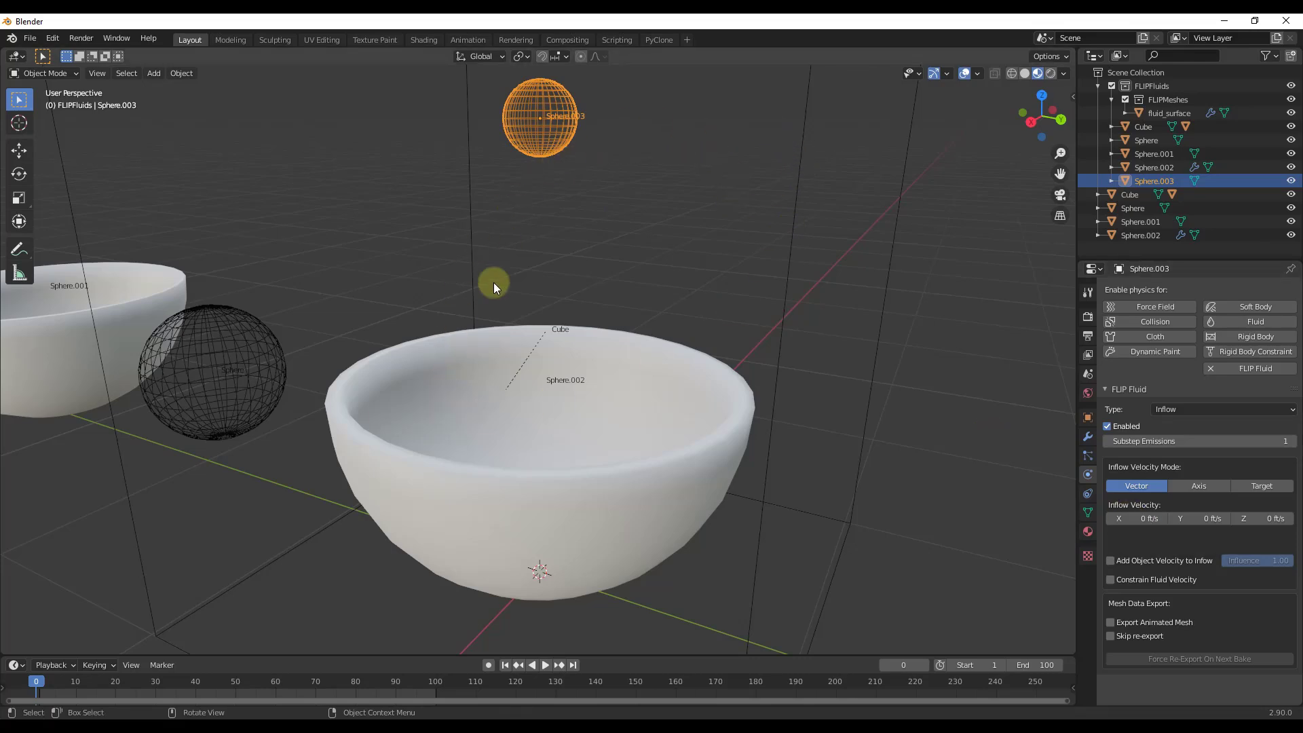
middle_click(785, 428)
scroll(down, 3)
scroll(down, 3)
scroll(up, 3)
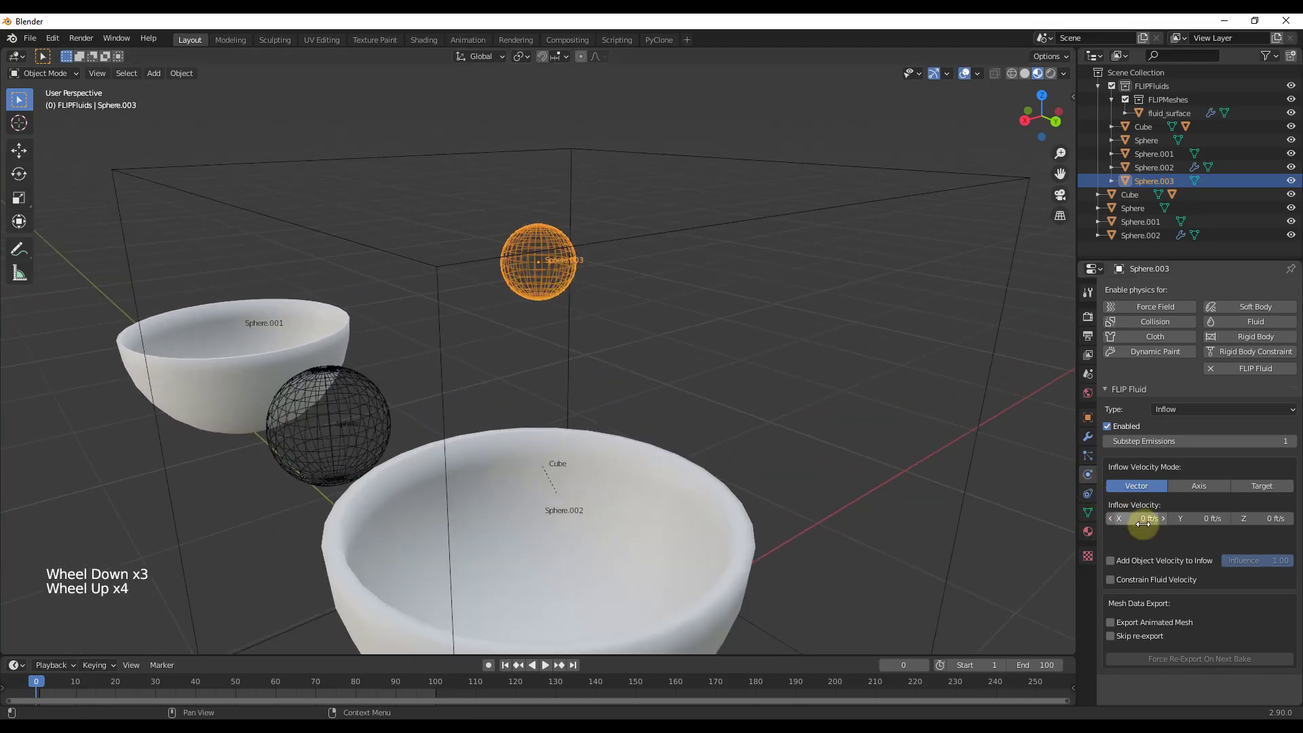
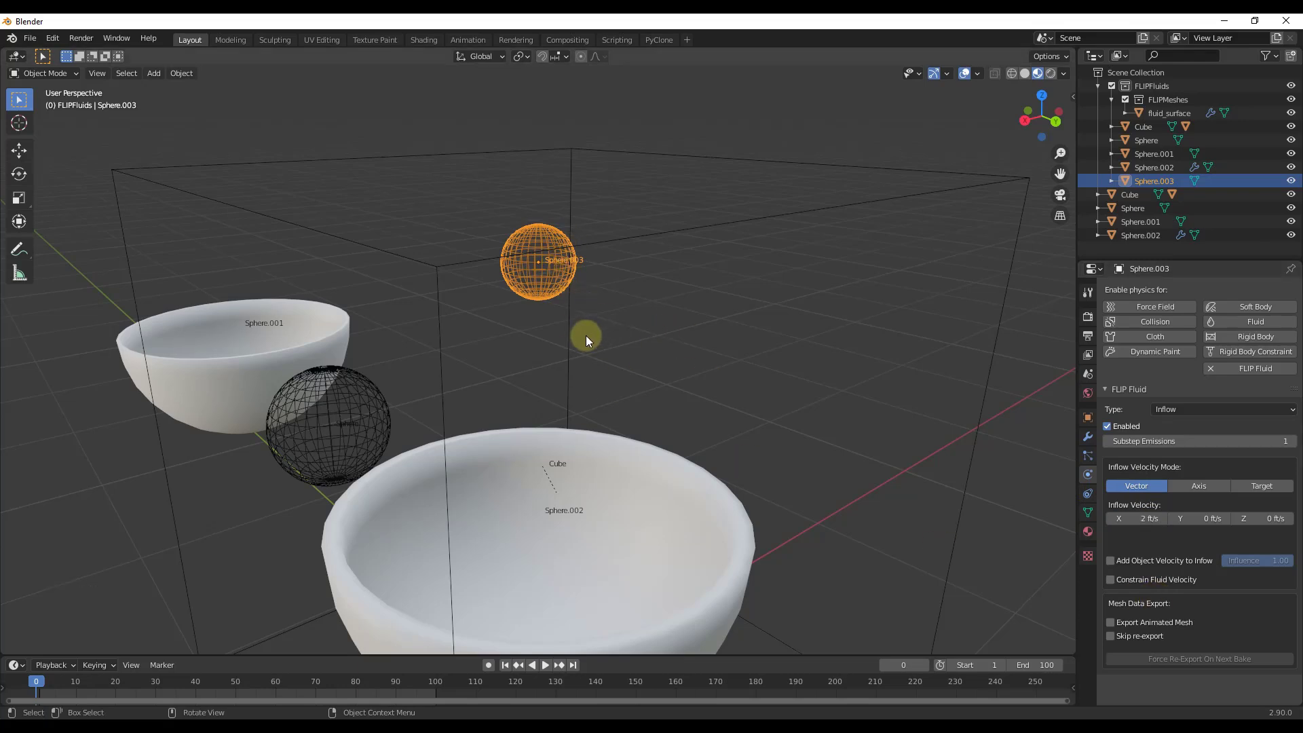
scroll(down, 3)
key(g)
scroll(down, 3)
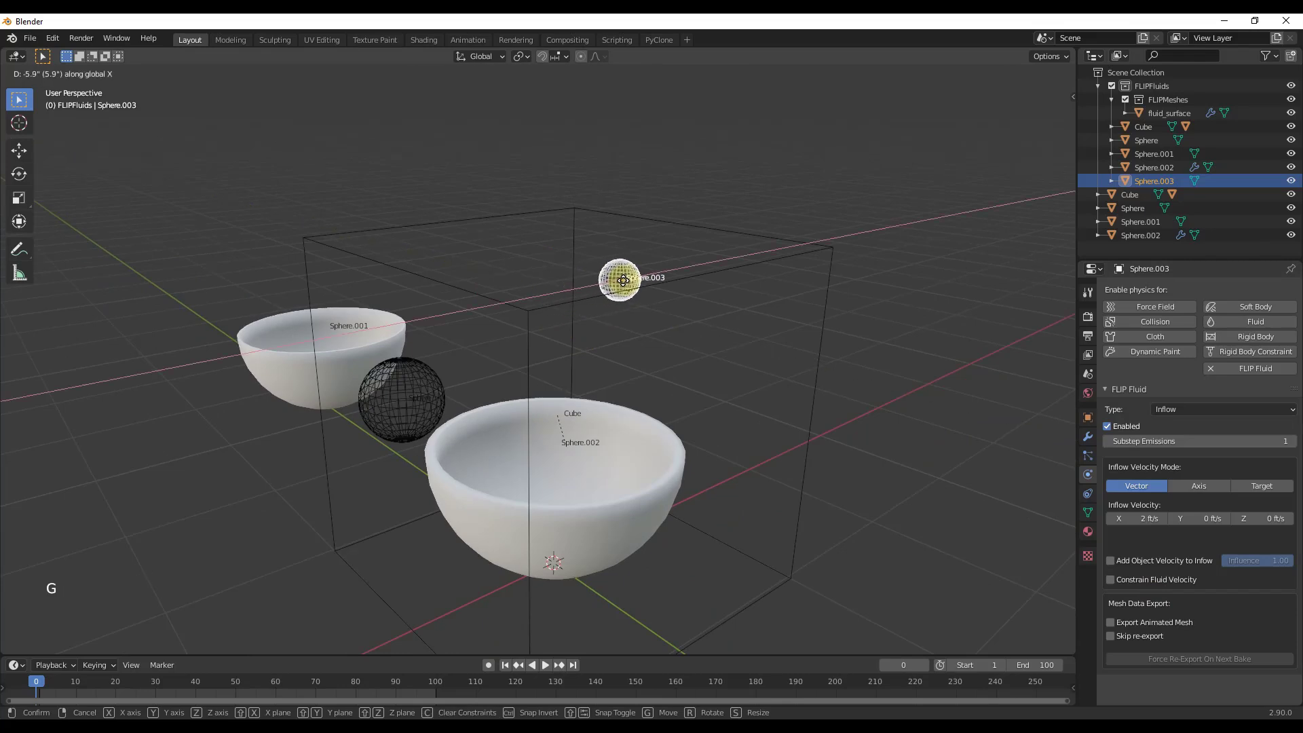
Confirm the inflow's position, bake the Cube domain and preview the arcing stream, ending at frame 0.
click(823, 383)
click(818, 382)
click(1268, 477)
click(1200, 477)
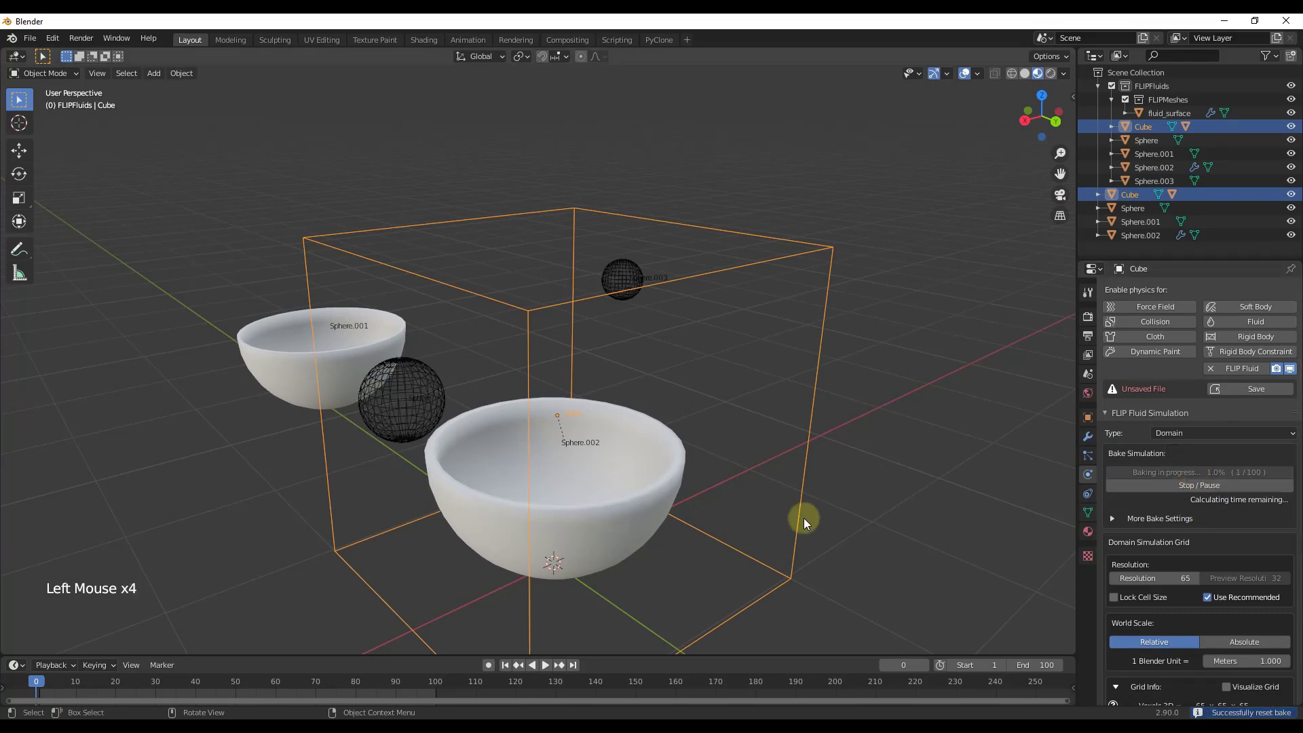
click(40, 684)
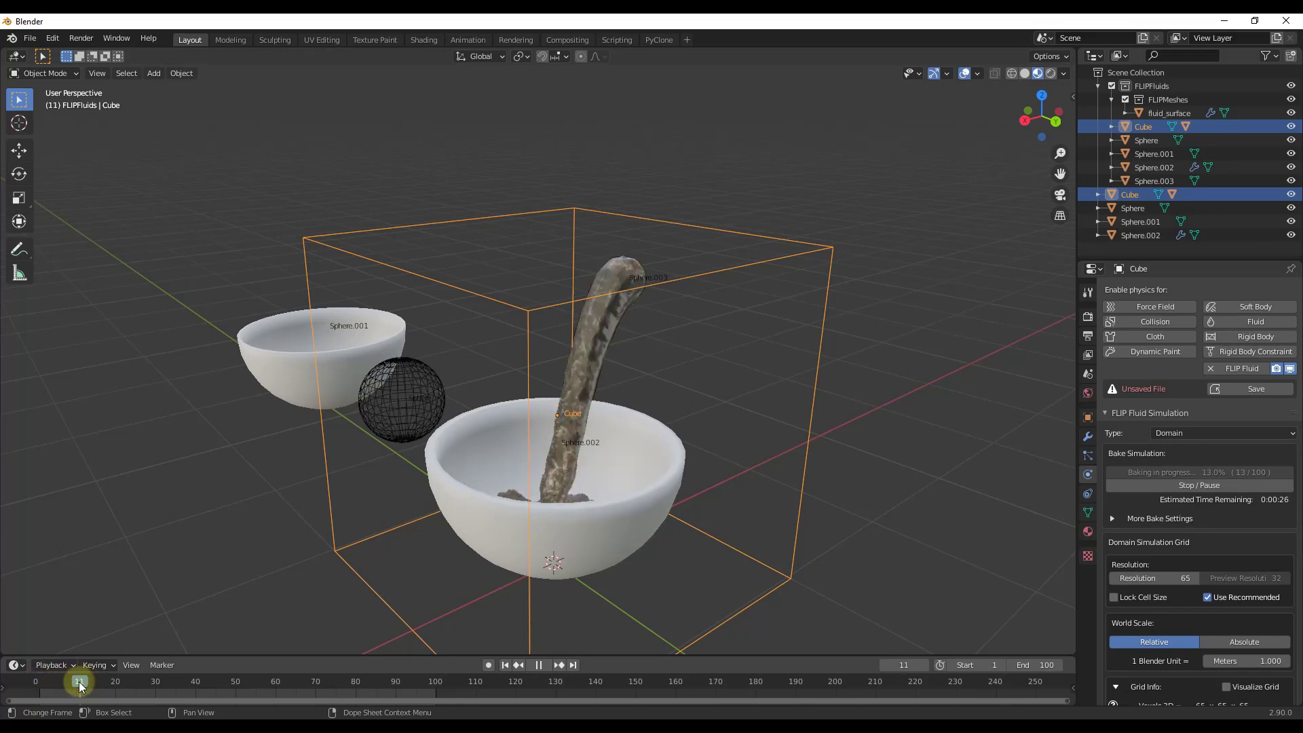
middle_click(700, 414)
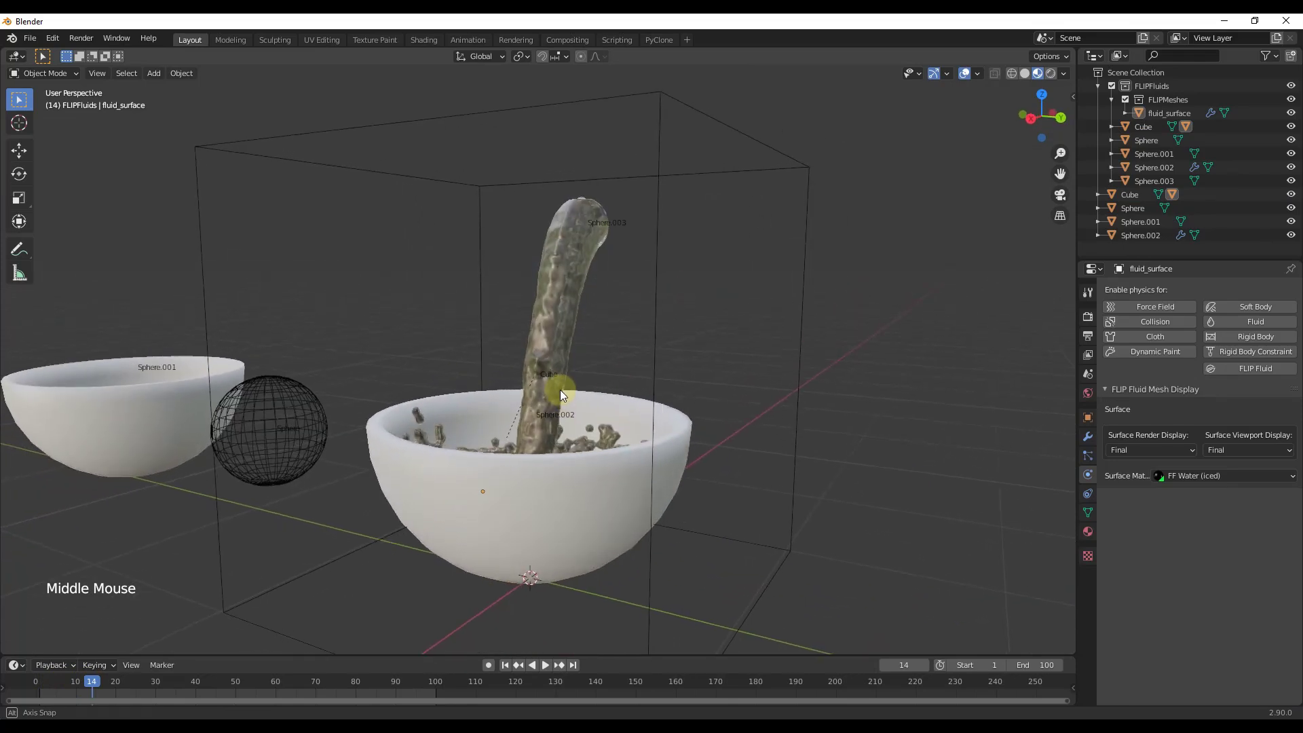
click(97, 685)
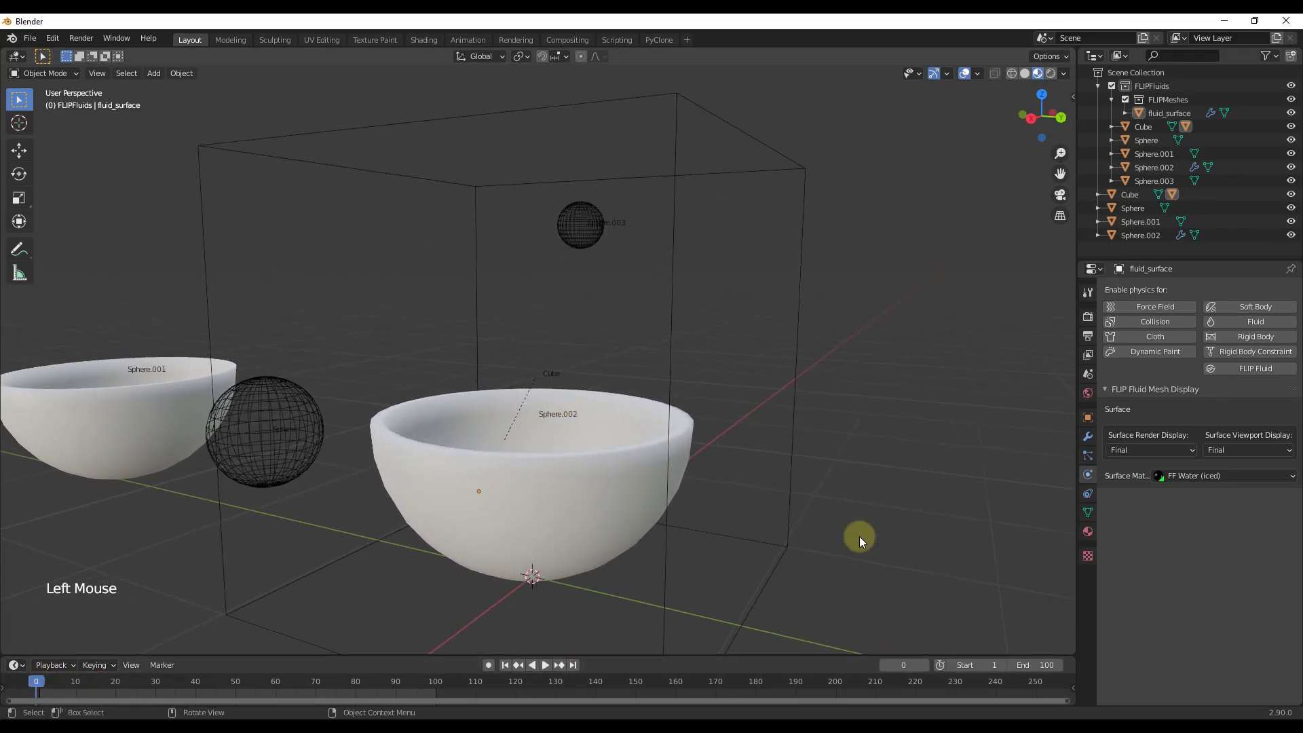
Switch to the Animation workspace and frame the whole scene in its viewport.
click(575, 220)
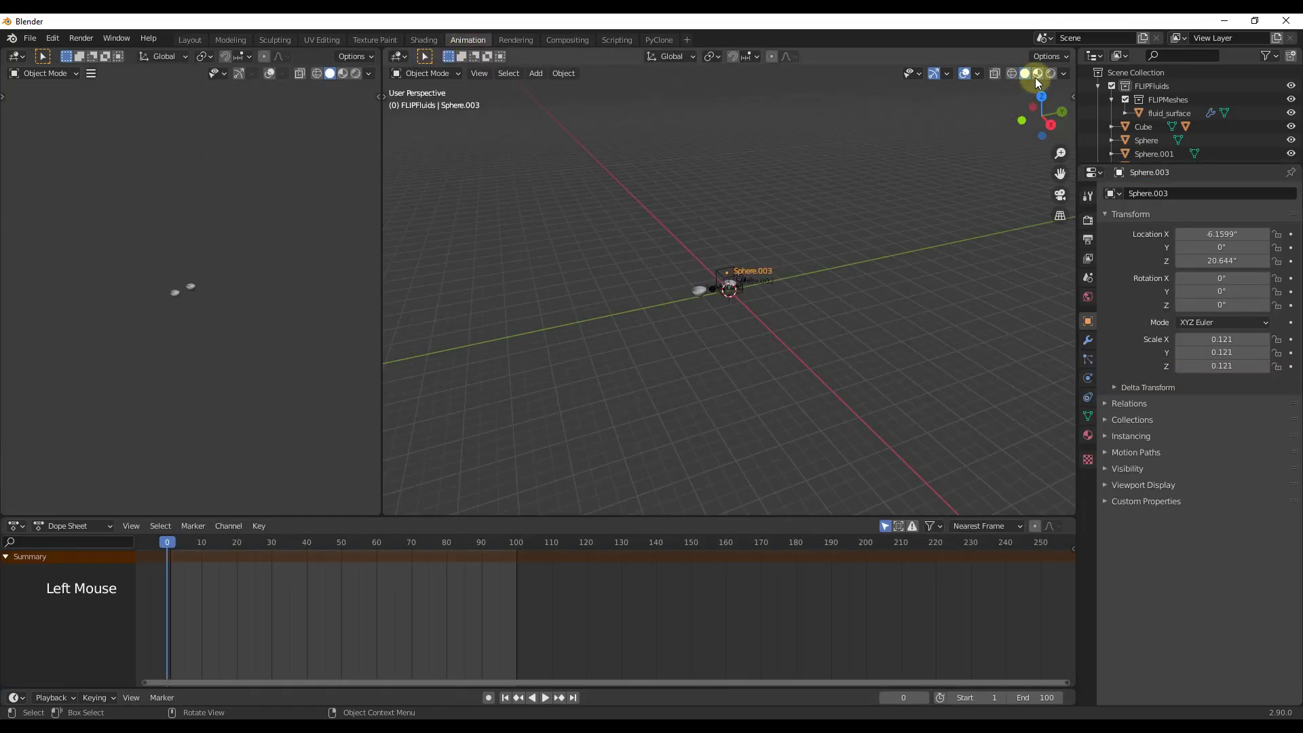
click(1040, 82)
scroll(up, 3)
middle_click(826, 307)
scroll(up, 3)
scroll(up, 3)
middle_click(706, 411)
middle_click(724, 391)
scroll(up, 3)
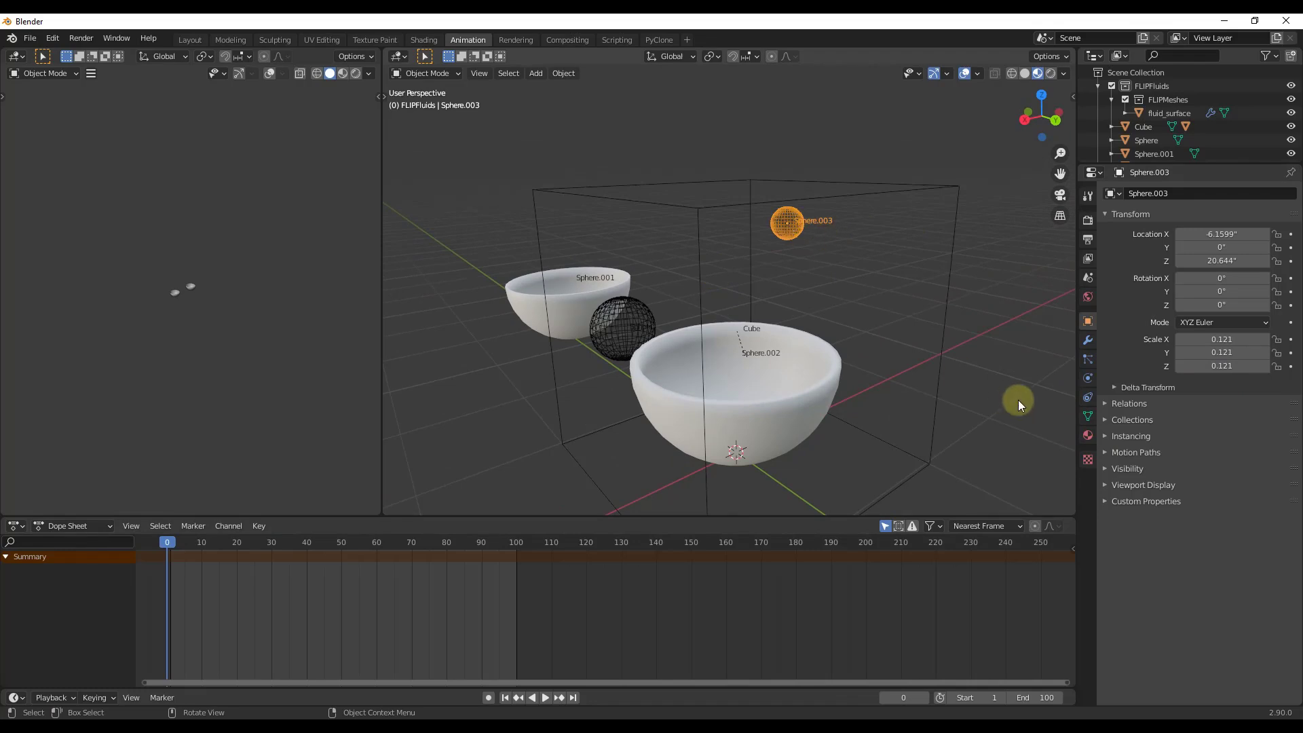
Keyframe the inflow's Enabled setting at frame 0, then toggled at frame 20.
click(1089, 390)
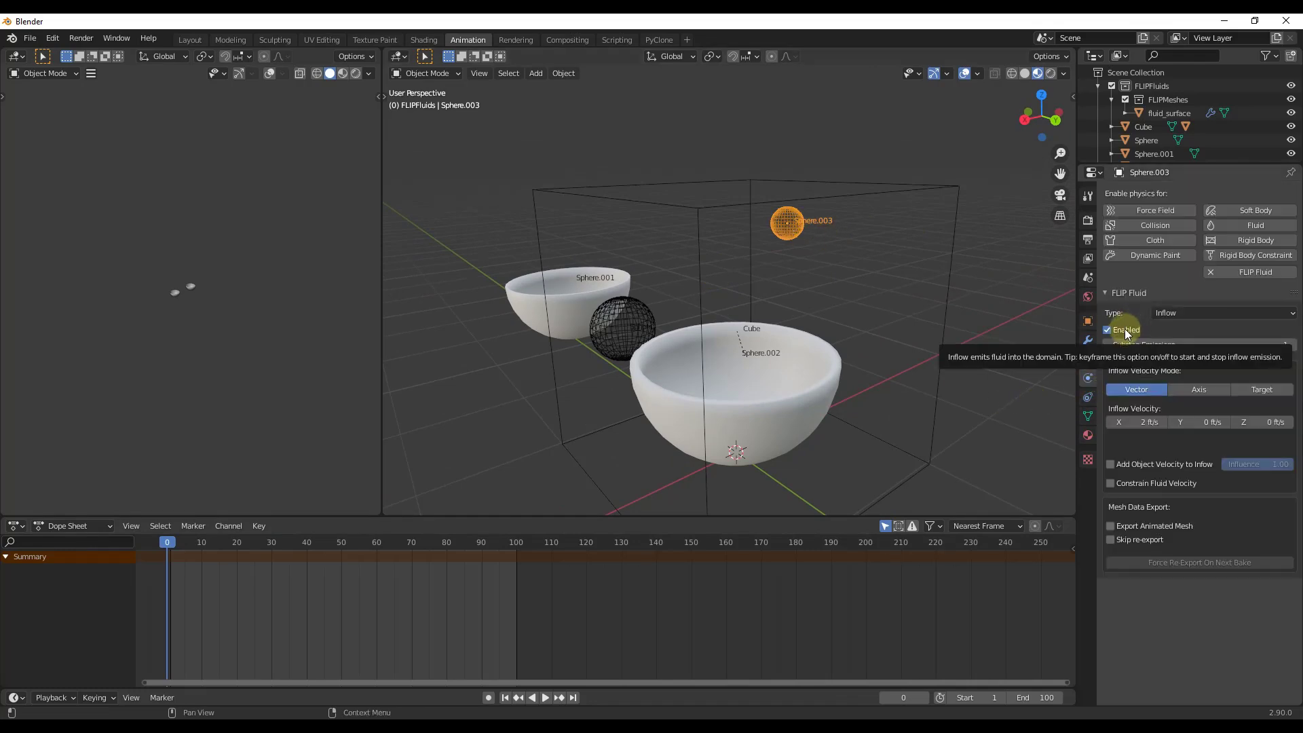
right_click(1121, 335)
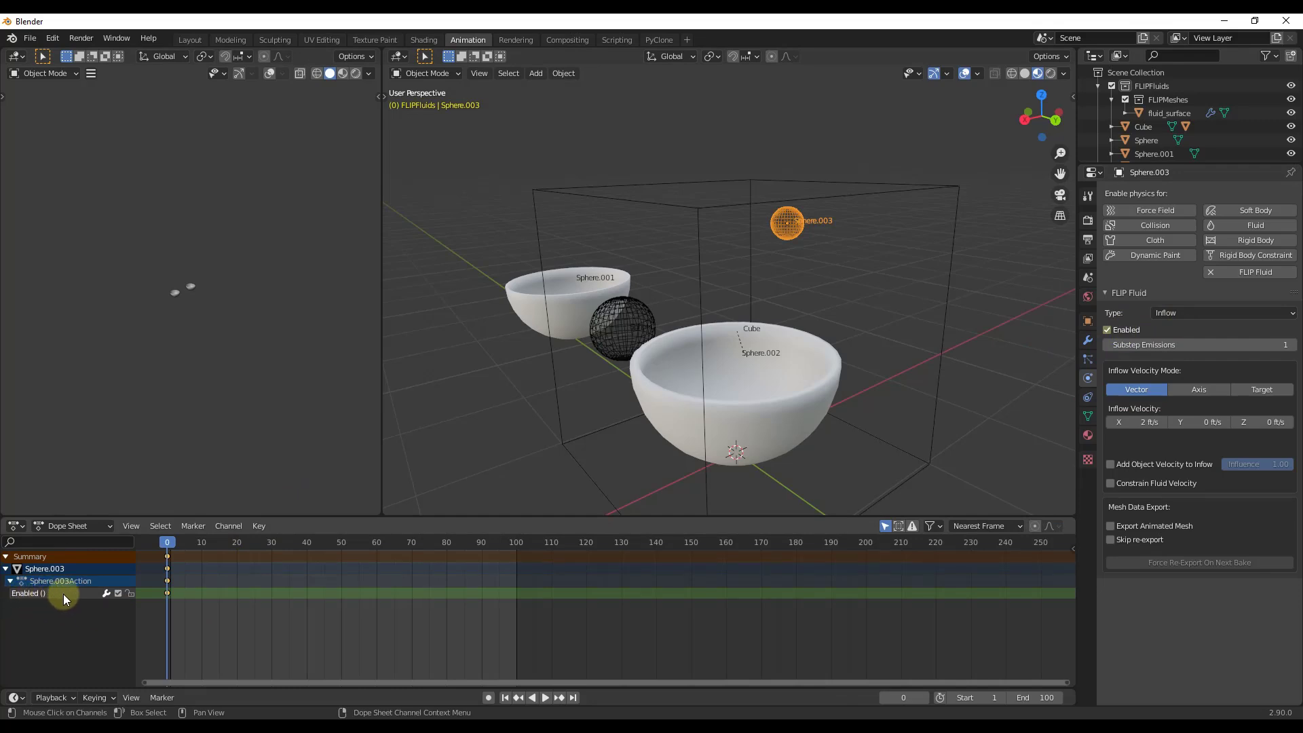
click(169, 546)
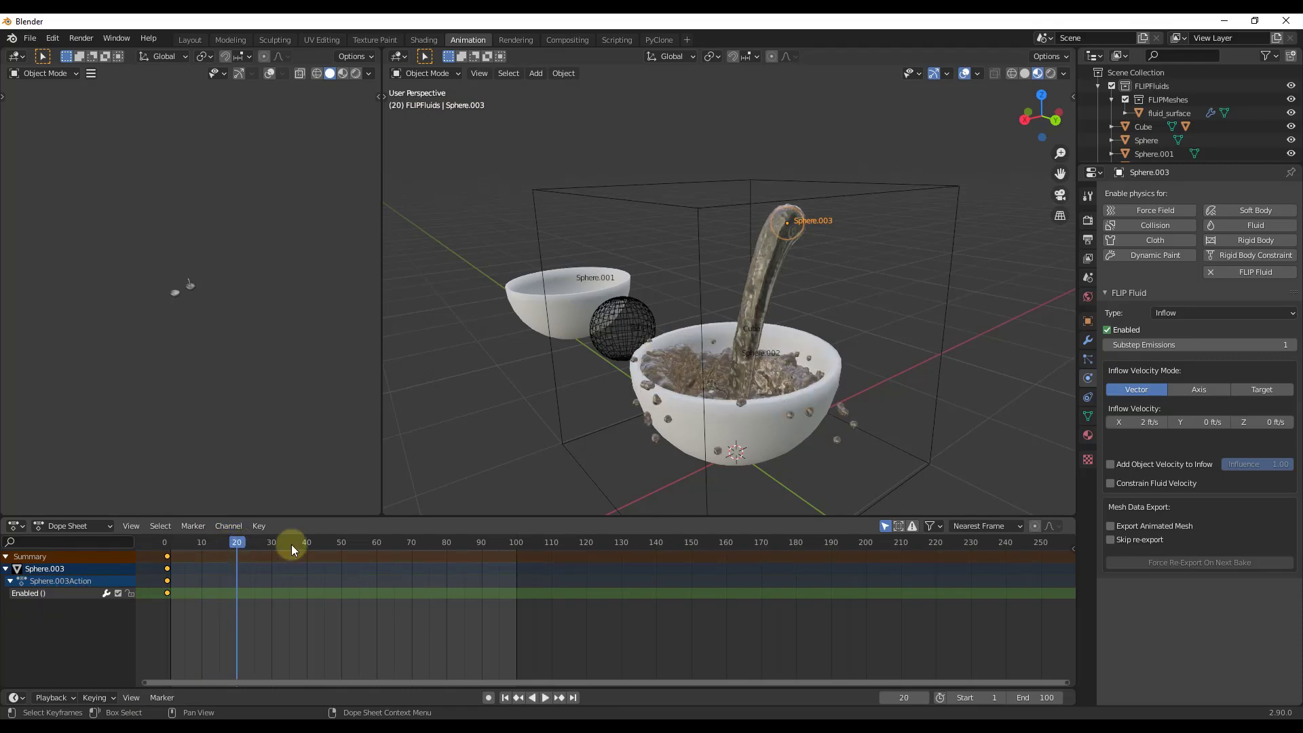
click(1109, 336)
right_click(1109, 336)
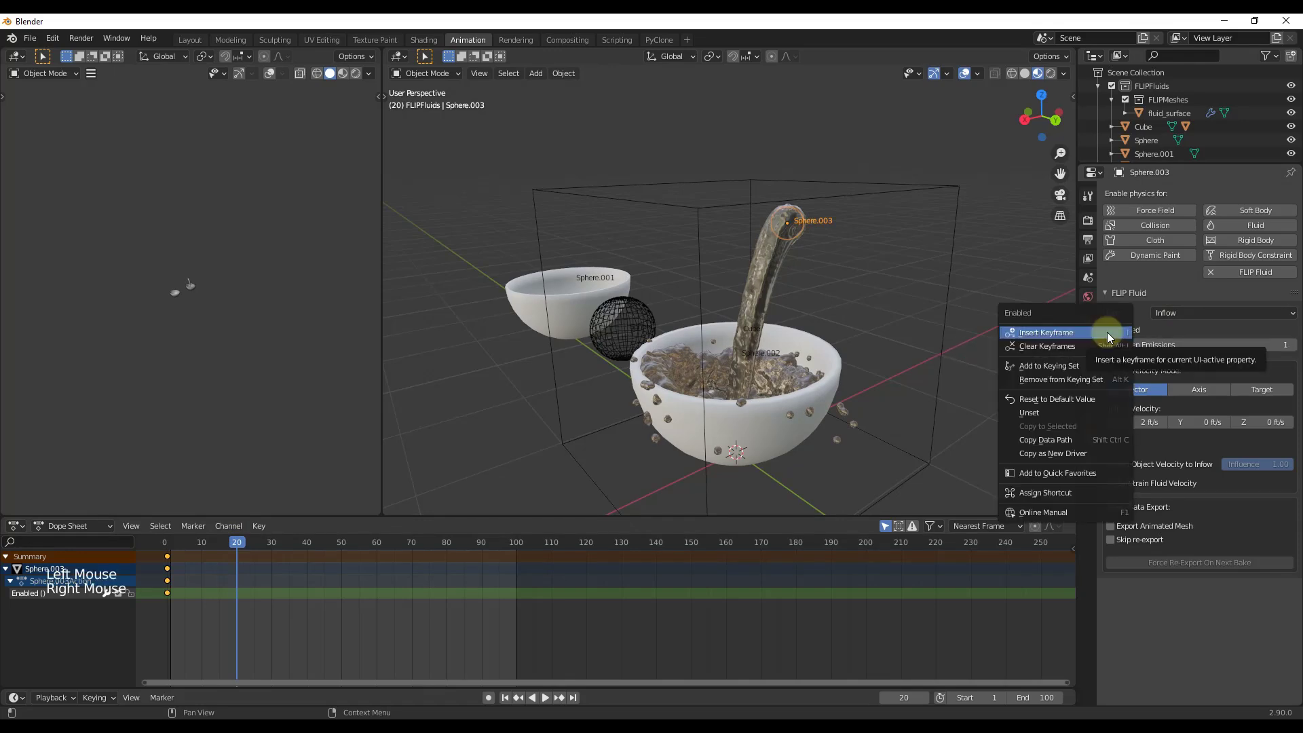
click(234, 544)
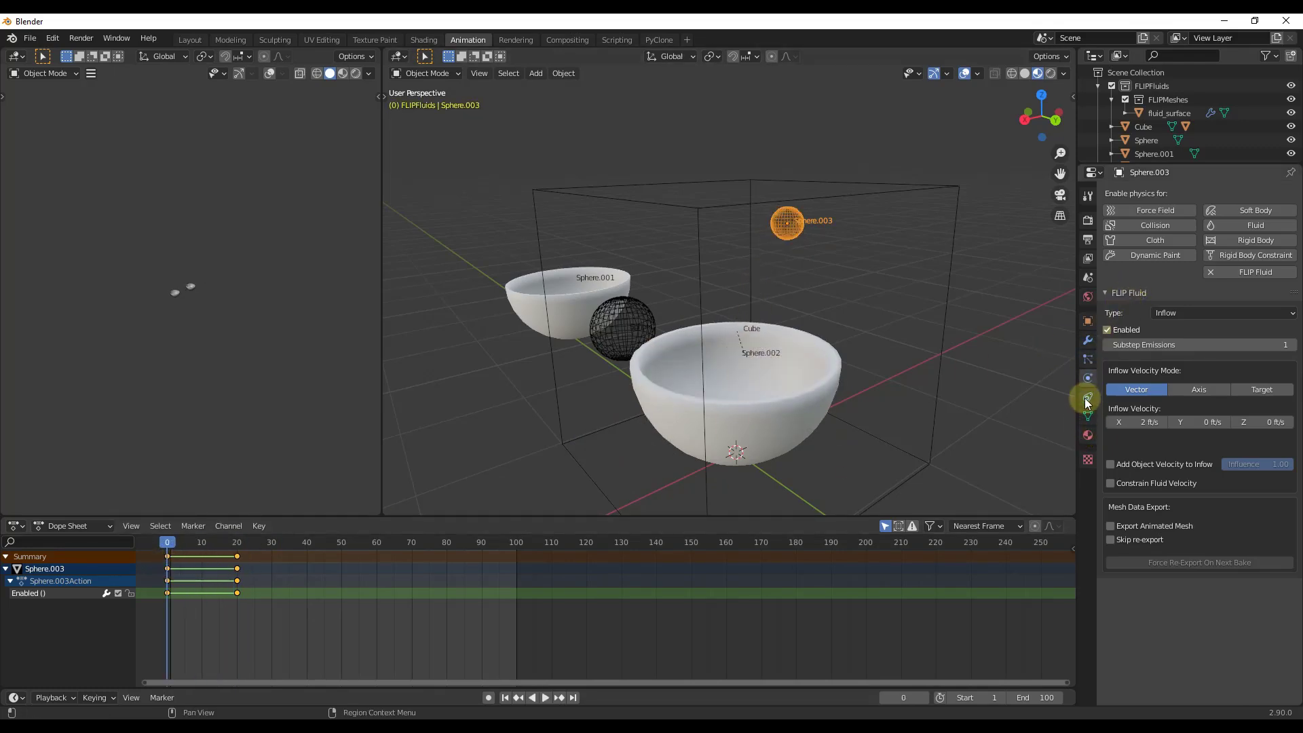
Return to the domain cube to reset its bake.
click(1088, 401)
click(1087, 381)
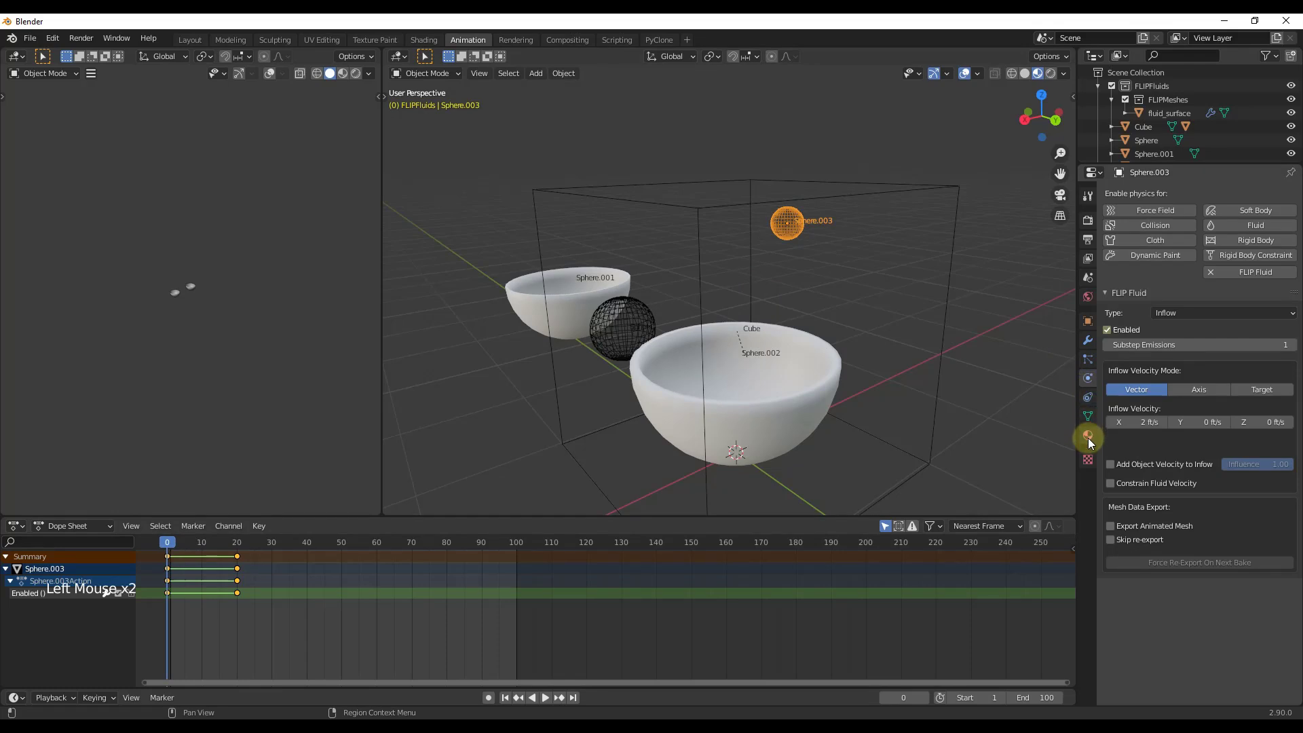
click(950, 304)
Reset the domain's existing fluid bake and play back the timeline to check the cleared simulation.
click(1269, 383)
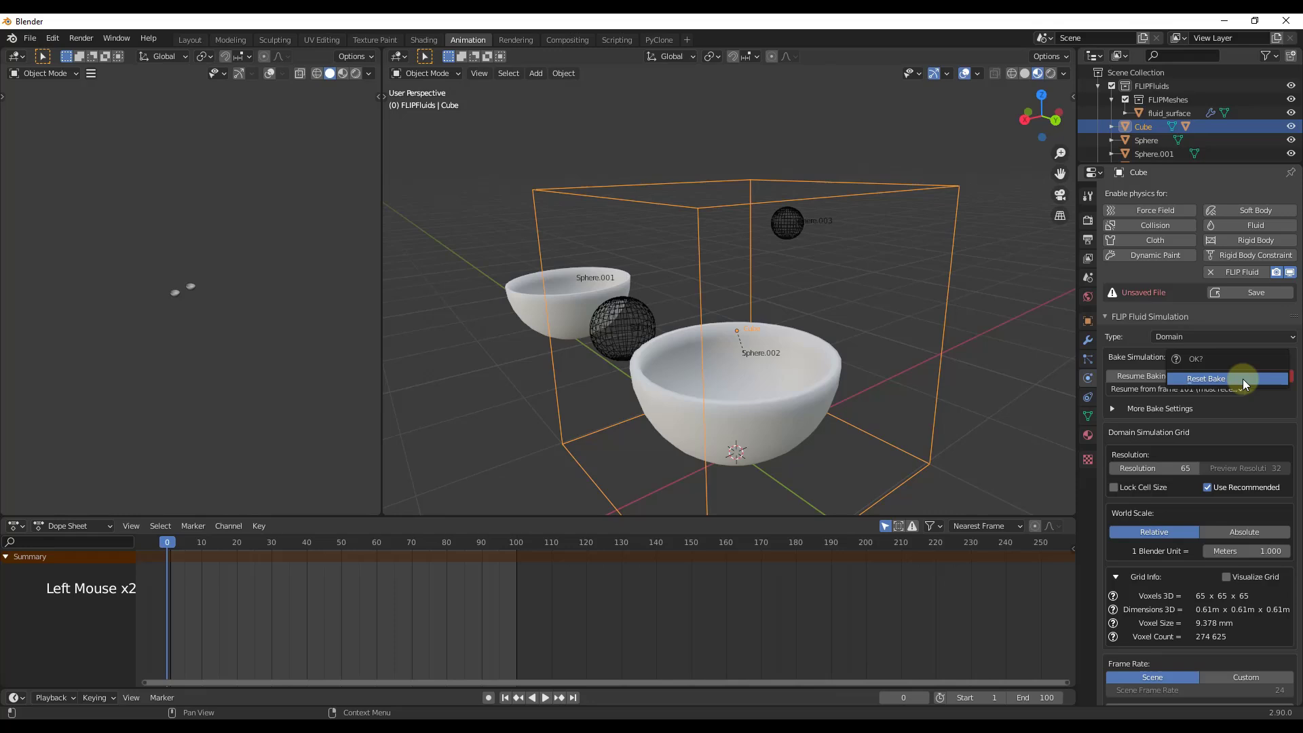
click(1216, 383)
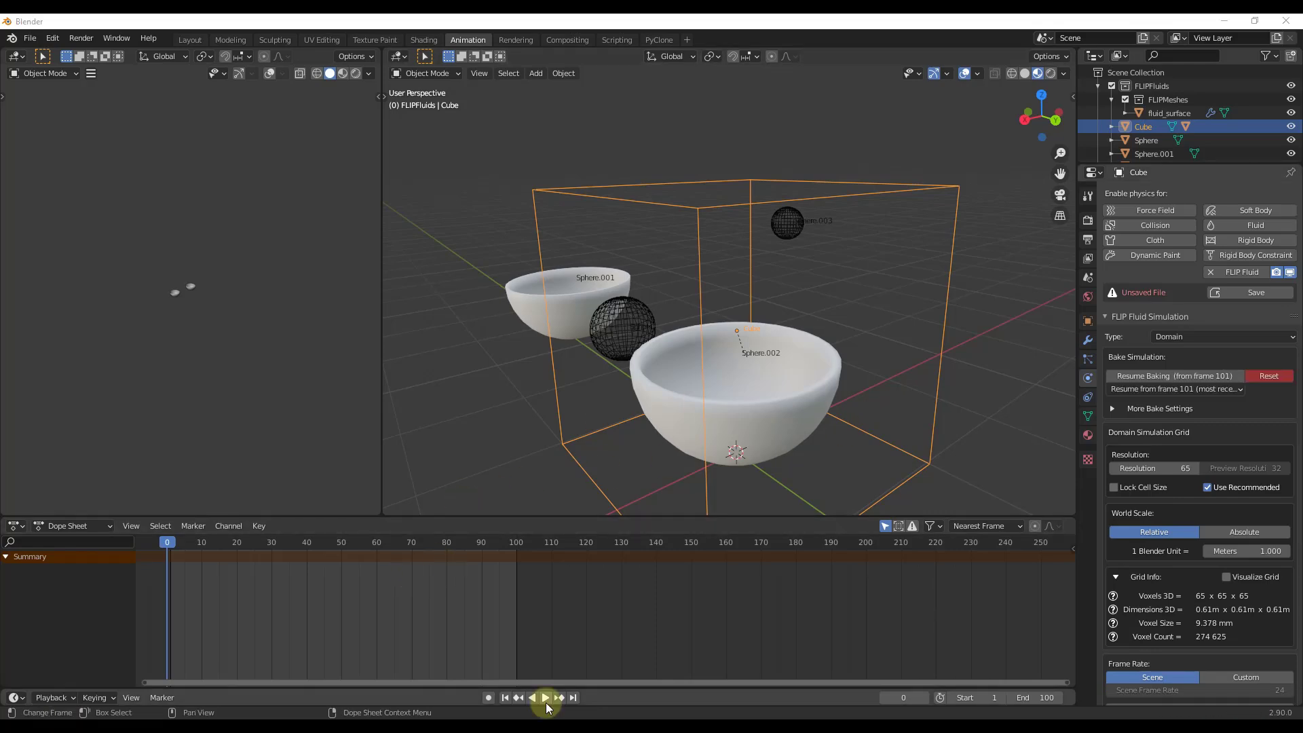
click(550, 704)
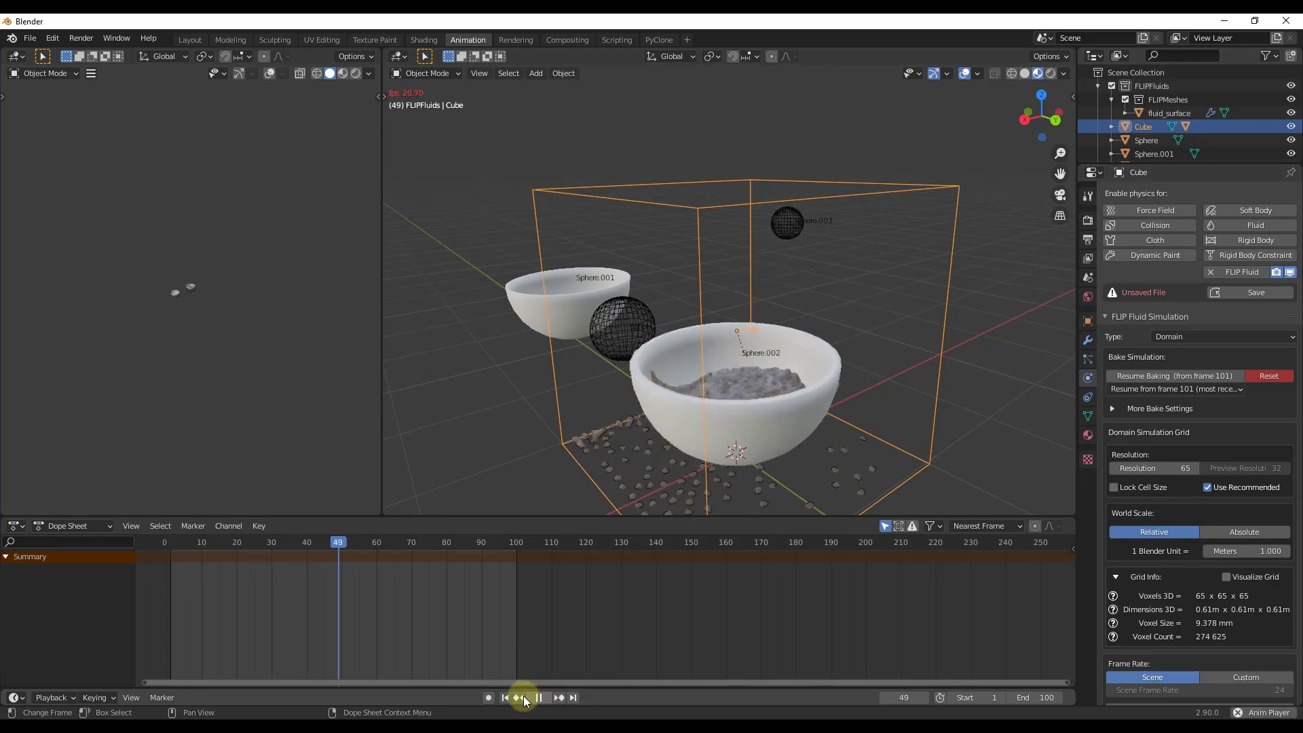
click(542, 700)
click(425, 543)
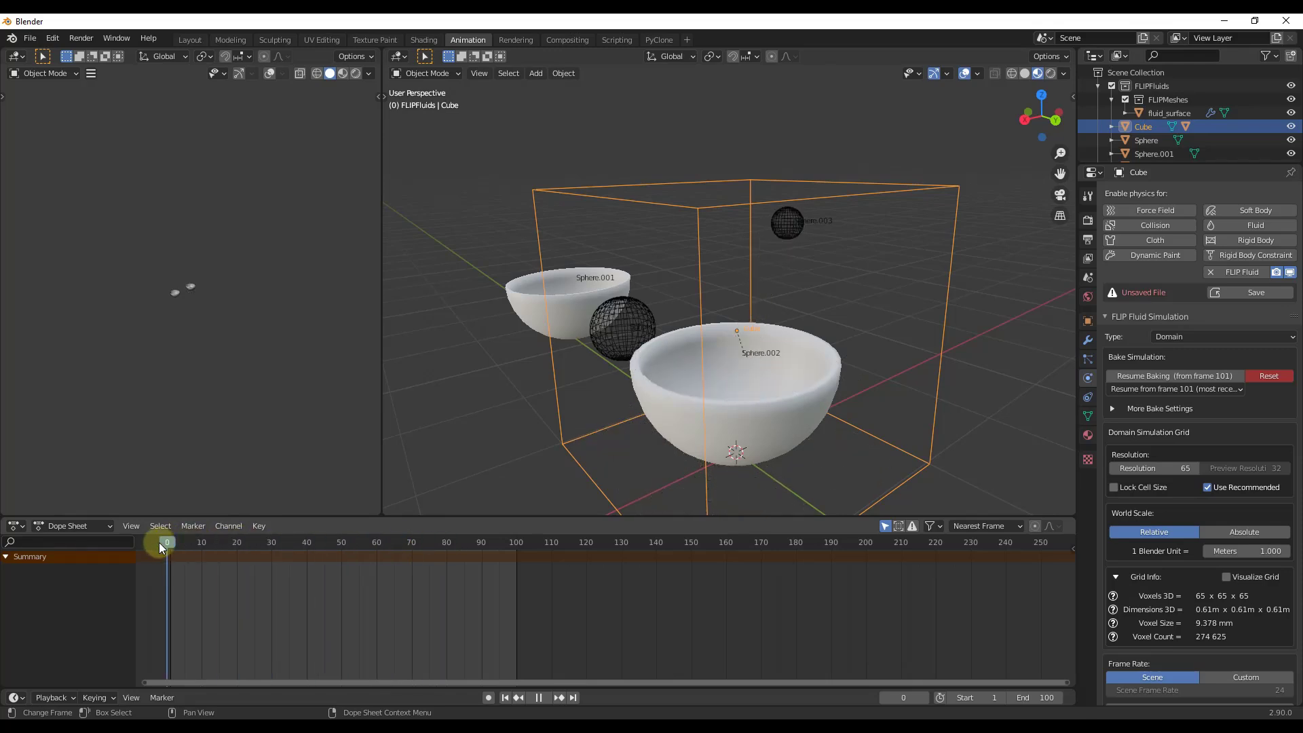
Add a mesh plane via Shift+A and scale it up into a large ground beneath the bowl.
scroll(down, 3)
scroll(up, 3)
middle_click(599, 298)
click(599, 298)
key(h)
click(523, 288)
key(h)
scroll(down, 3)
middle_click(733, 307)
key(shift+a)
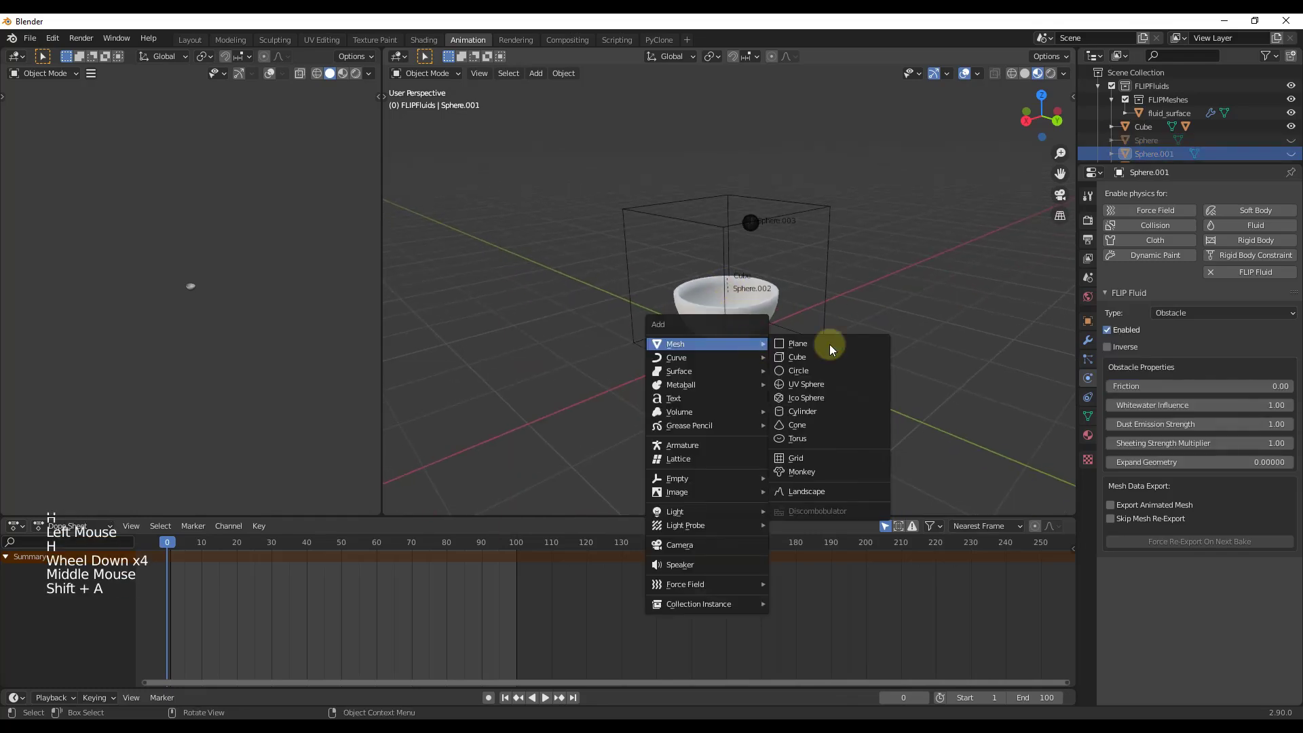
key(s)
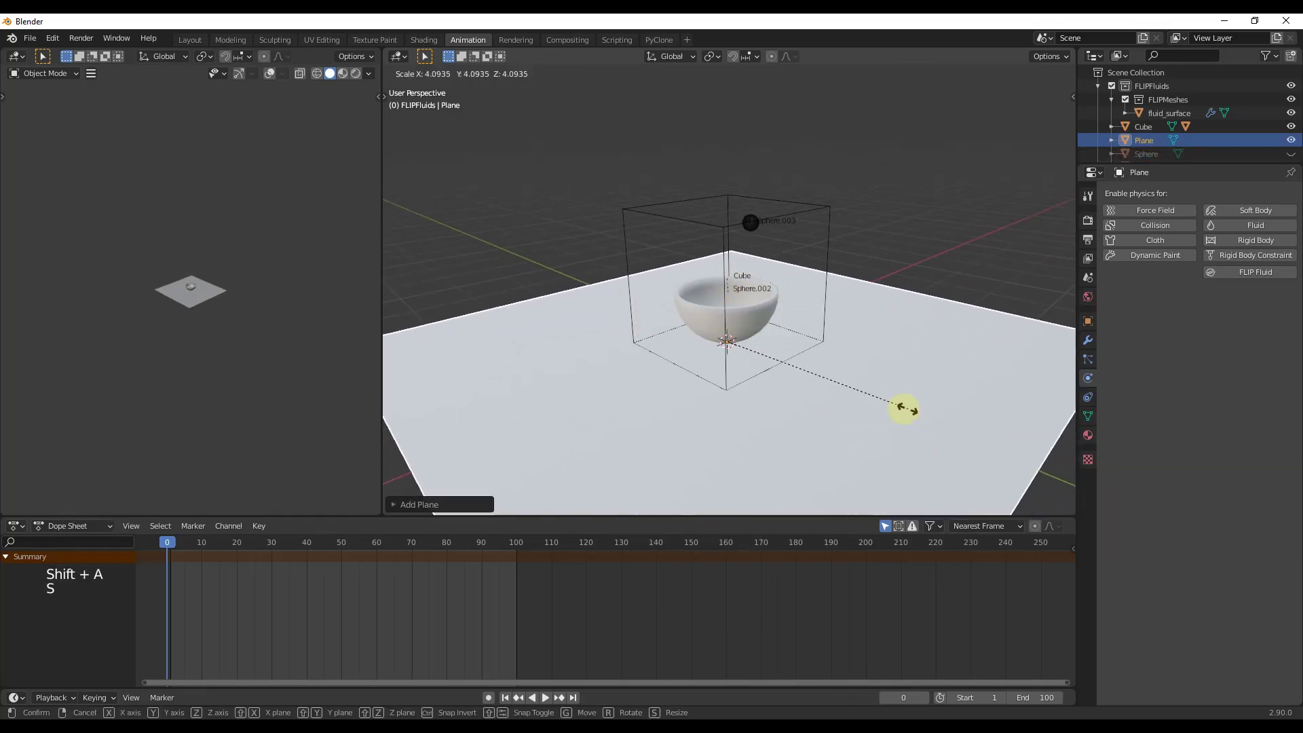
click(748, 232)
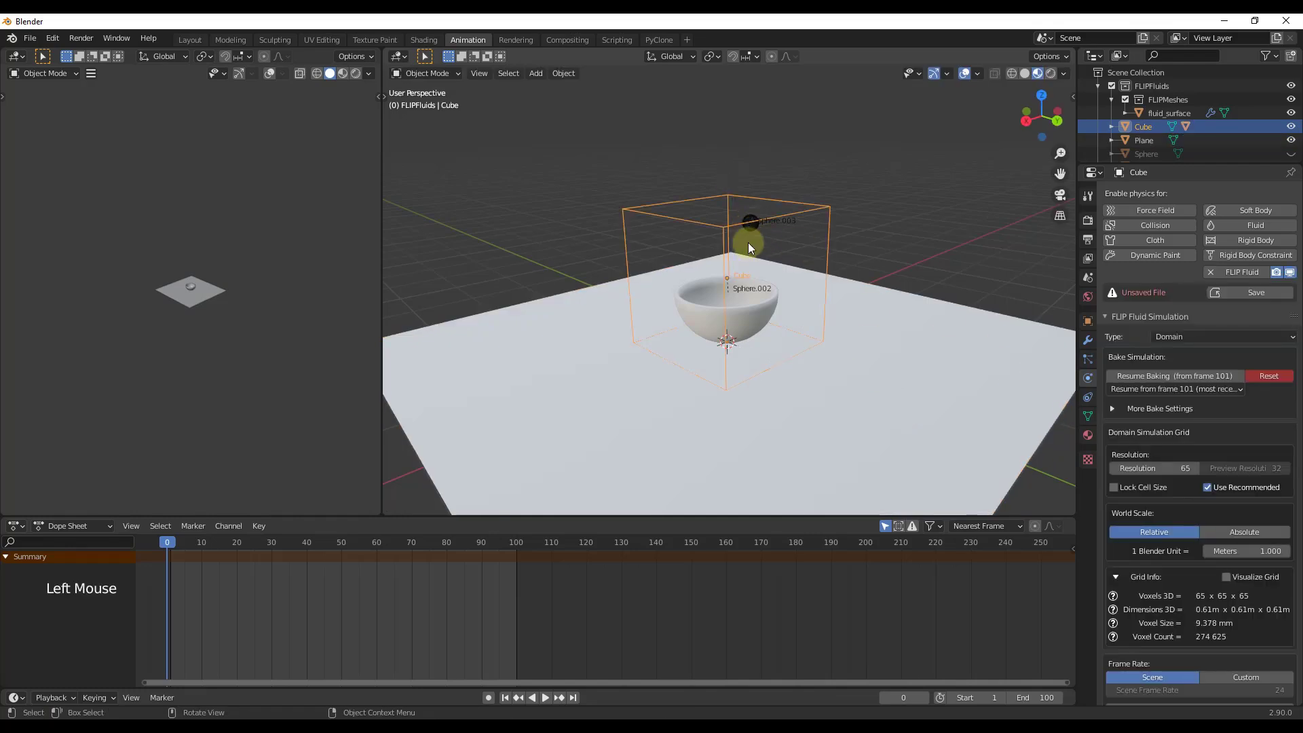
scroll(down, 3)
Assign FF Foam to foam particles and FF Bubble to bubble particles in the domain materials.
click(1106, 653)
scroll(down, 3)
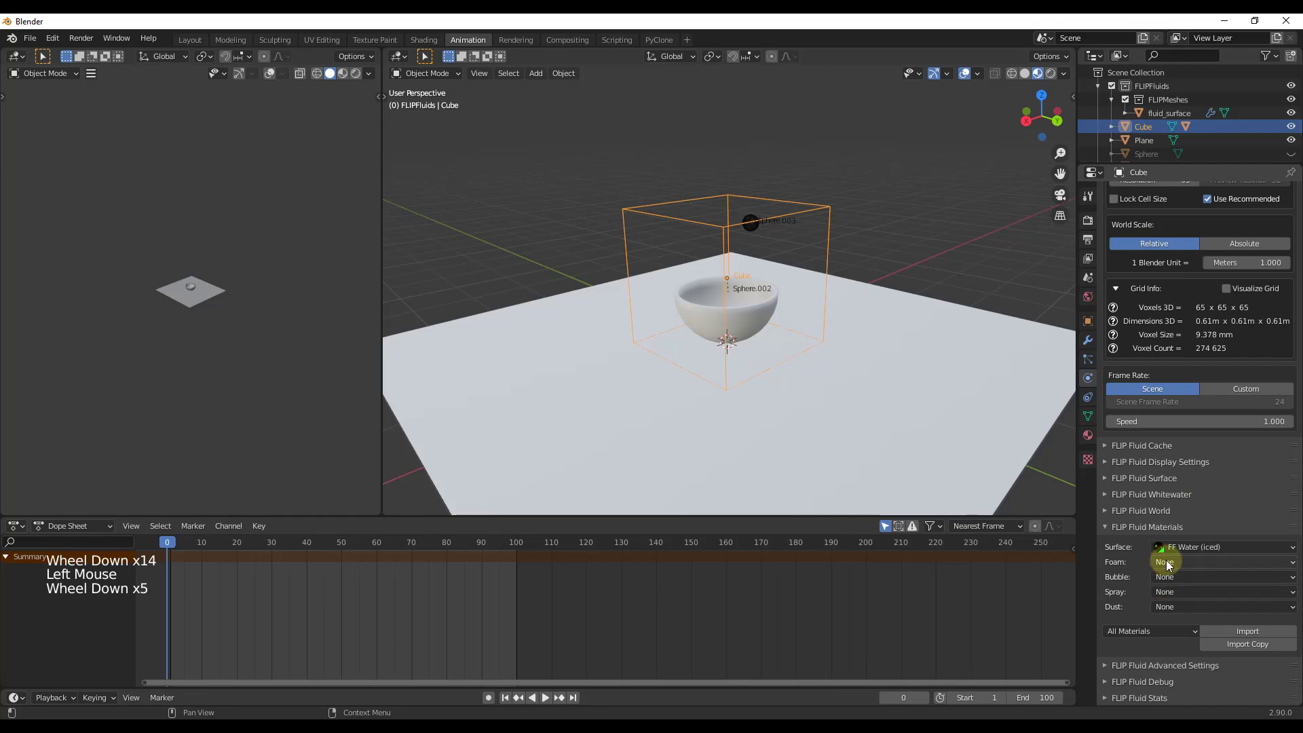
click(1170, 566)
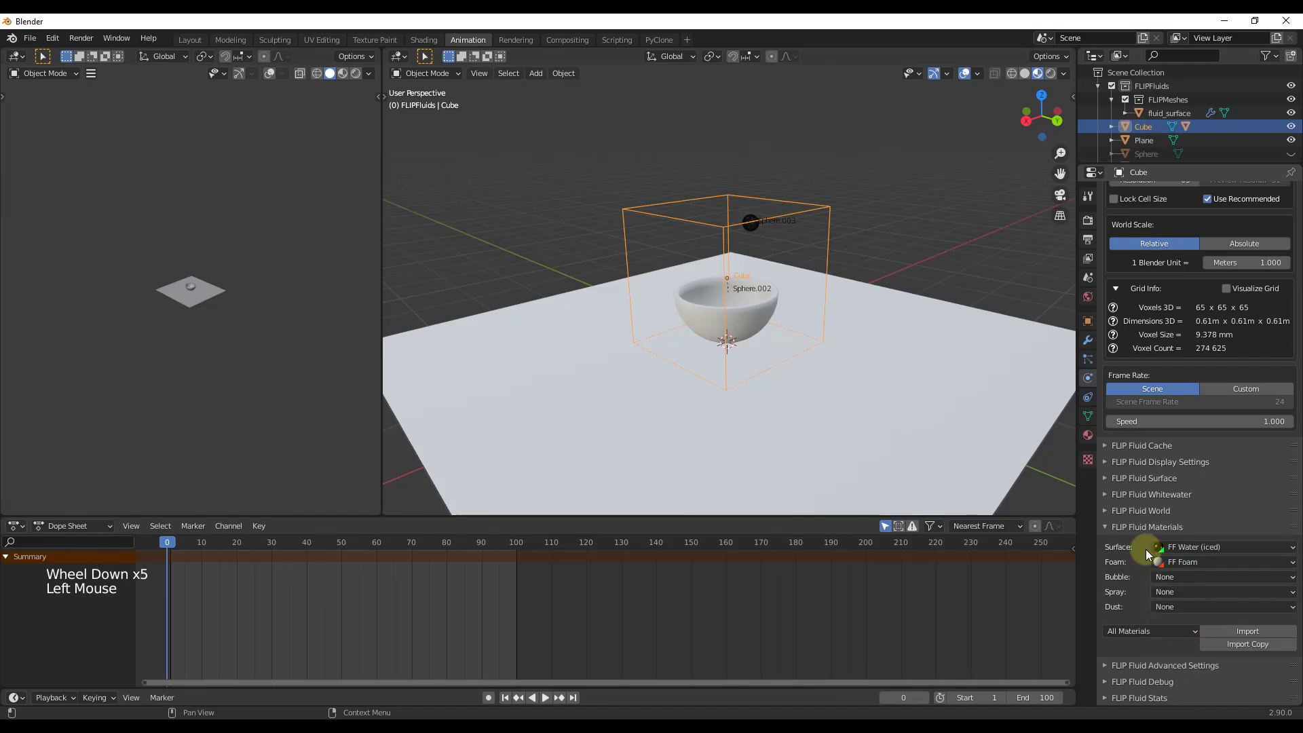
click(1169, 582)
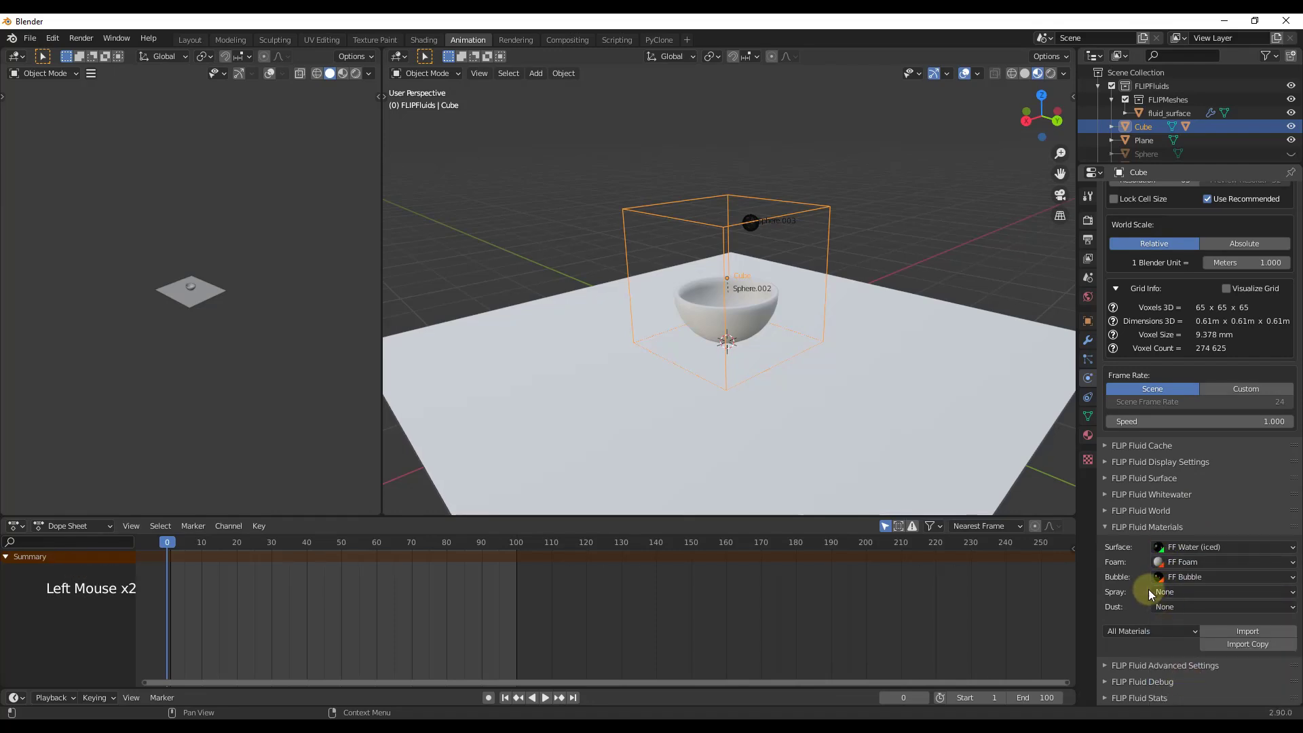